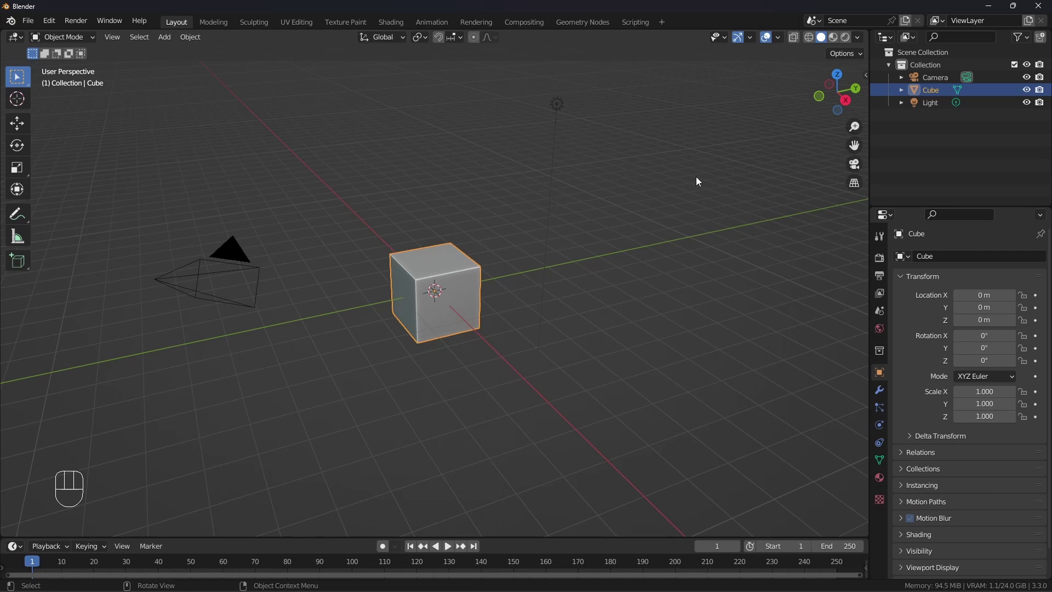
# - Select all default objects (cube, camera, light) and delete them
pyautogui.press('a')
pyautogui.press('x')
pyautogui.click(652, 238)
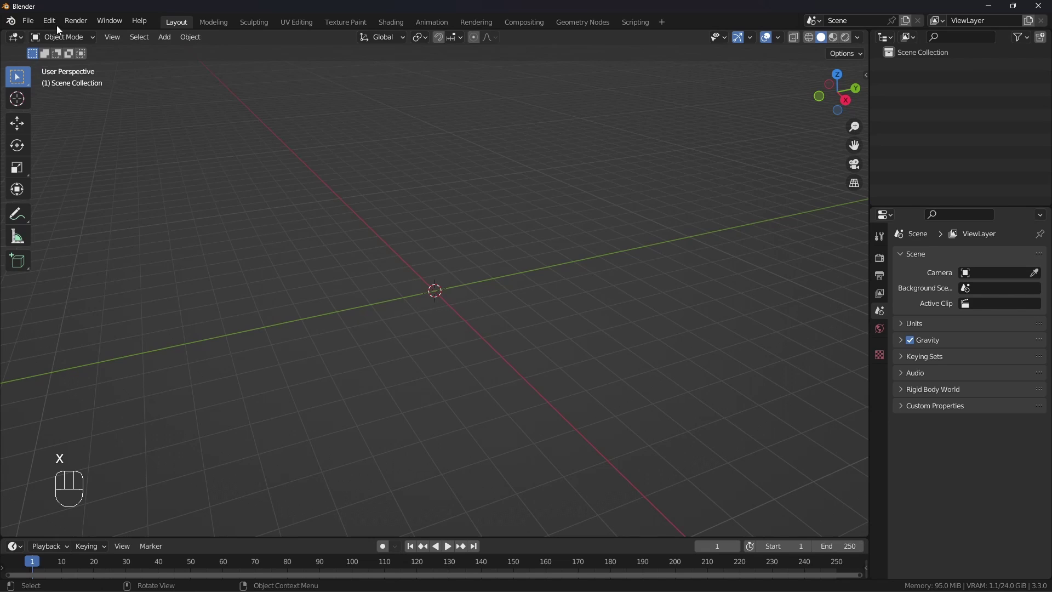
# - Bring up Edit > Preferences to check the File Paths asset libraries
pyautogui.moveTo(55, 25); pyautogui.dragTo(101, 223)
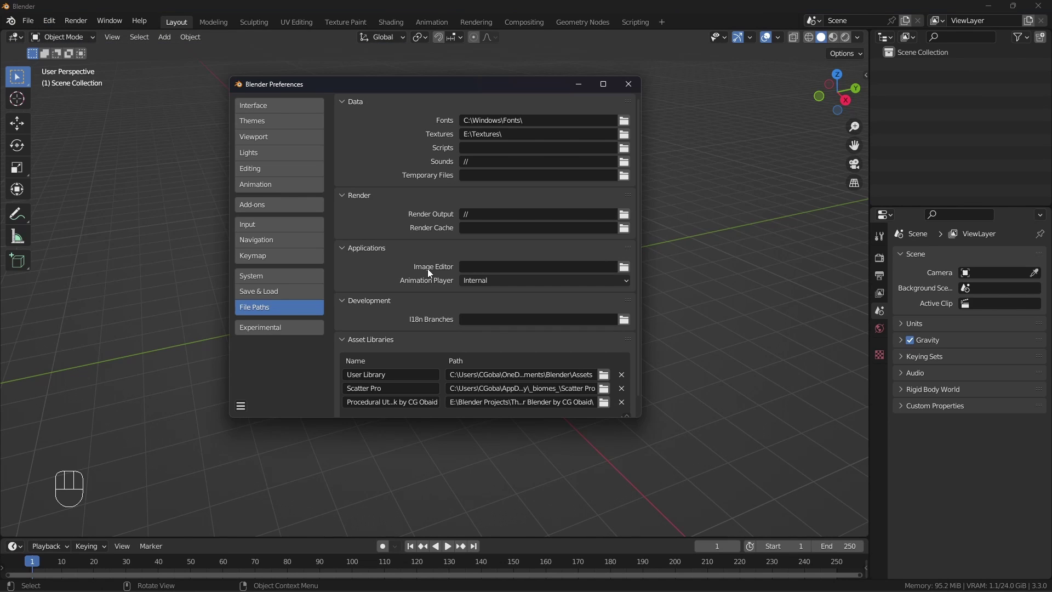
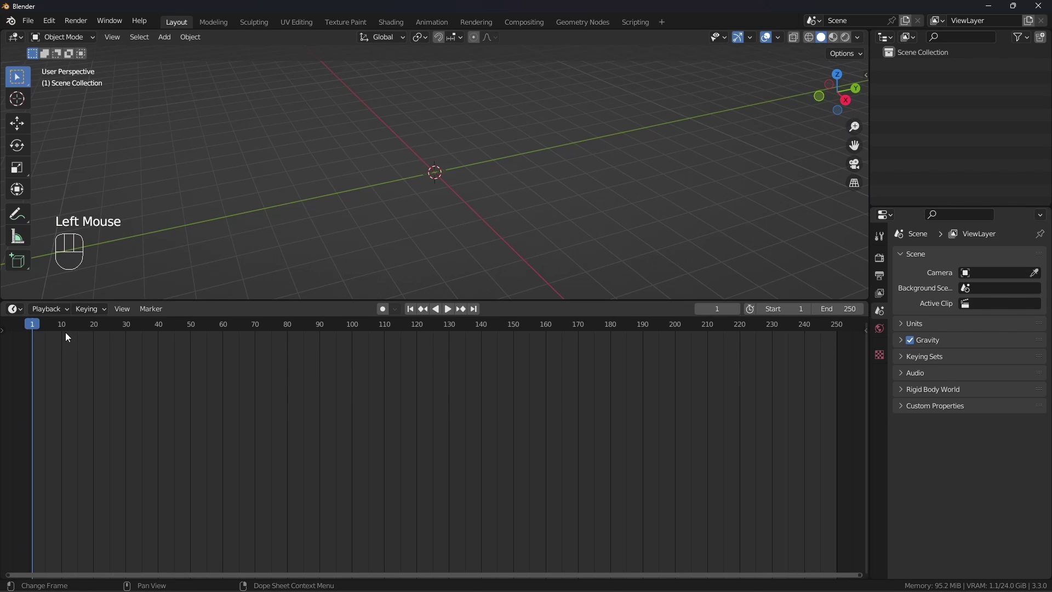
# - Make the lower area an Asset Browser on the Procedural Utopian Buildings library, Append (Reuse Data), larger thumbnails
pyautogui.moveTo(16, 310); pyautogui.dragTo(324, 355)
pyautogui.moveTo(142, 331); pyautogui.dragTo(120, 394)
pyautogui.click(25, 378)
pyautogui.click(23, 414)
pyautogui.click(29, 405)
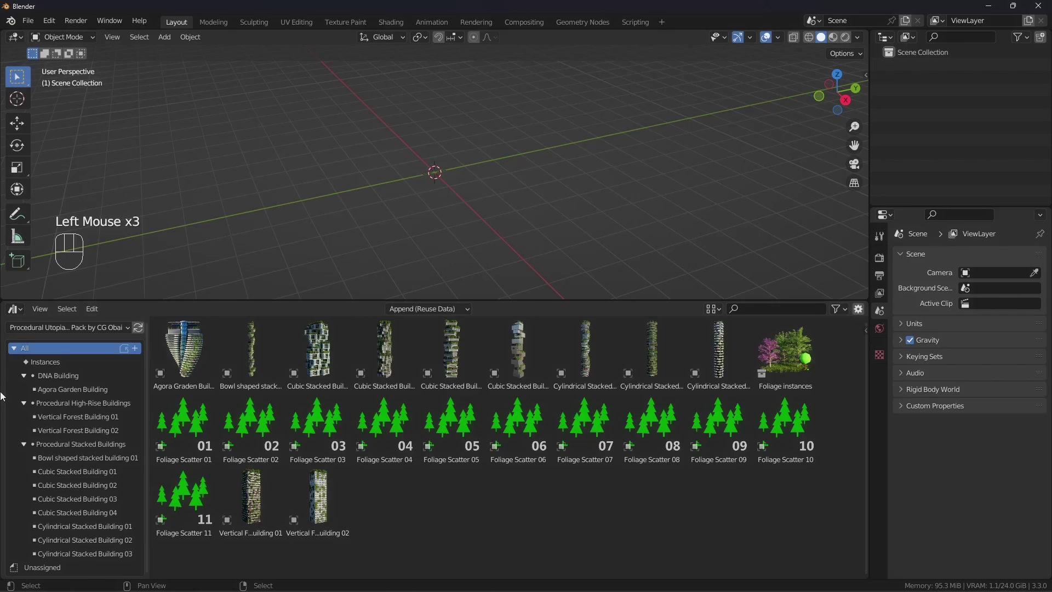
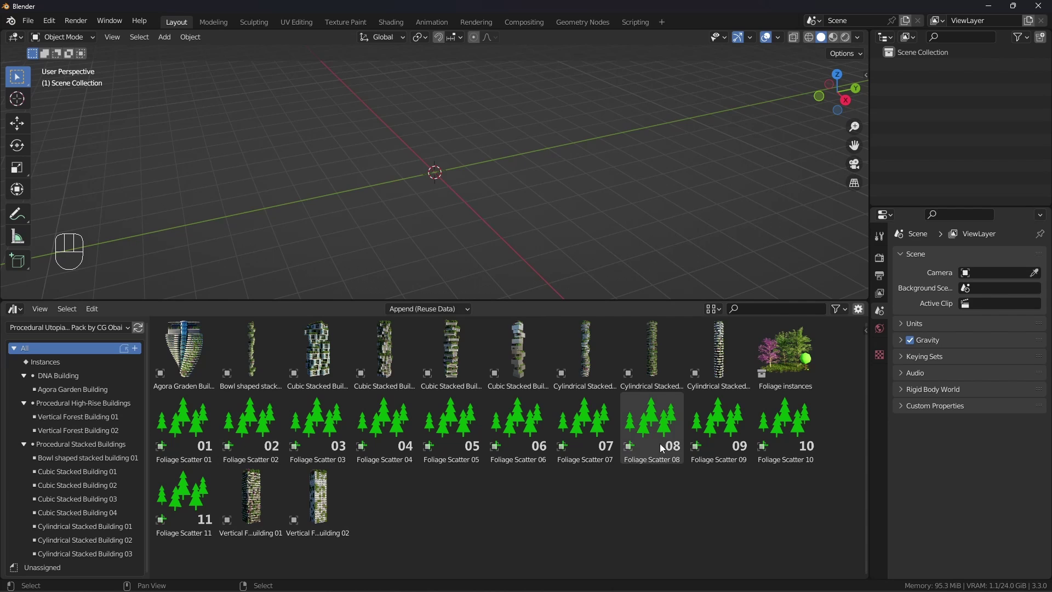
pyautogui.moveTo(714, 311); pyautogui.dragTo(782, 441)
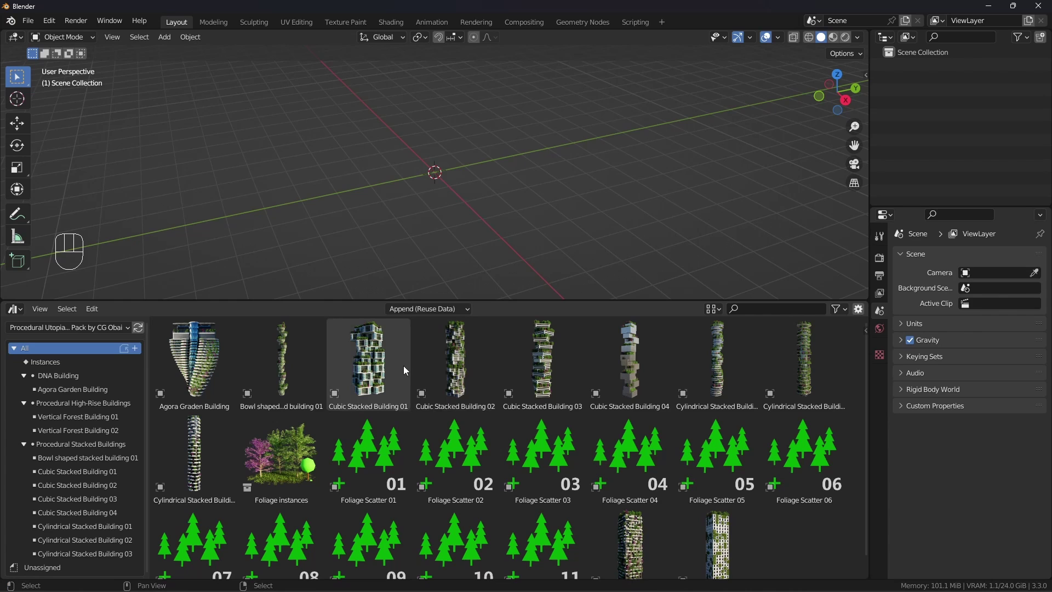
# - Drop Cubic Stacked Building 01 into the viewport at the world origin and frame it
pyautogui.click(367, 370)
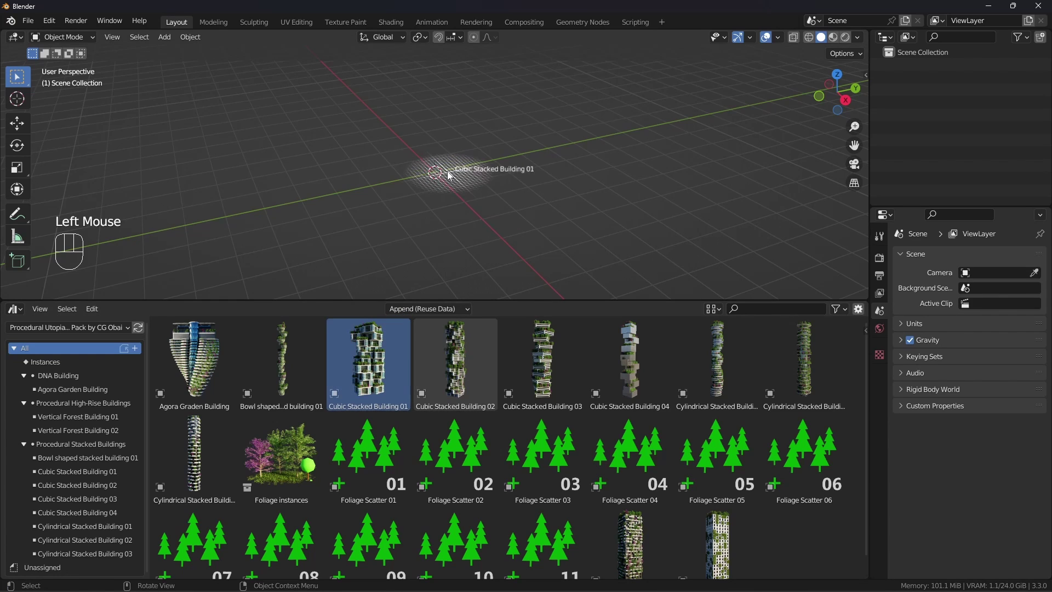
pyautogui.moveTo(331, 223); pyautogui.dragTo(425, 217)
pyautogui.scroll(-3)
pyautogui.scroll(3)
pyautogui.moveTo(469, 228); pyautogui.dragTo(572, 236)
pyautogui.click(578, 222)
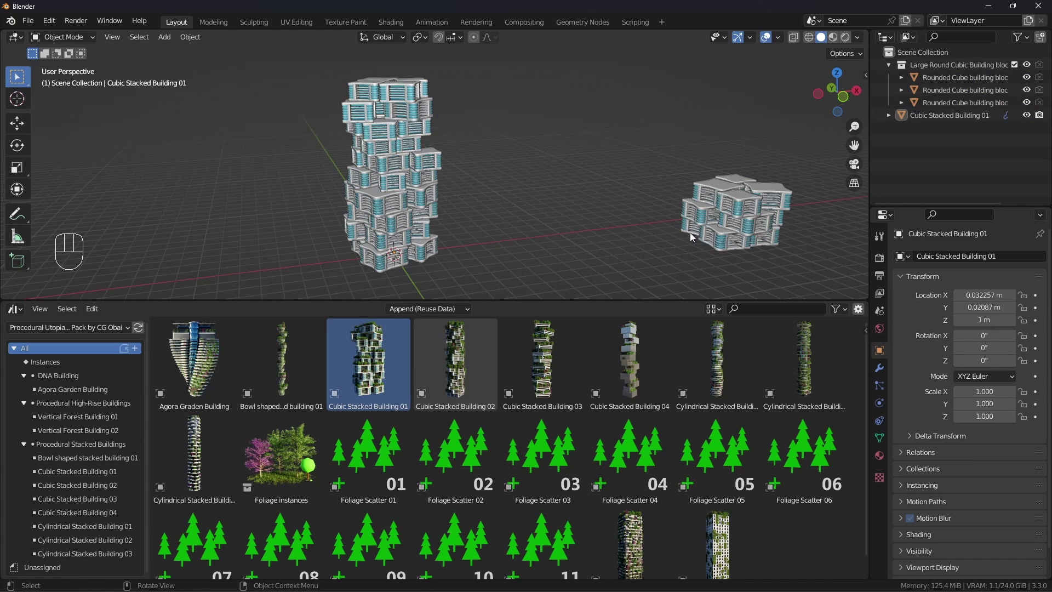
# - Inspect and toggle the rounded cube building blocks, then start a new Outliner collection
pyautogui.moveTo(671, 179); pyautogui.dragTo(788, 250)
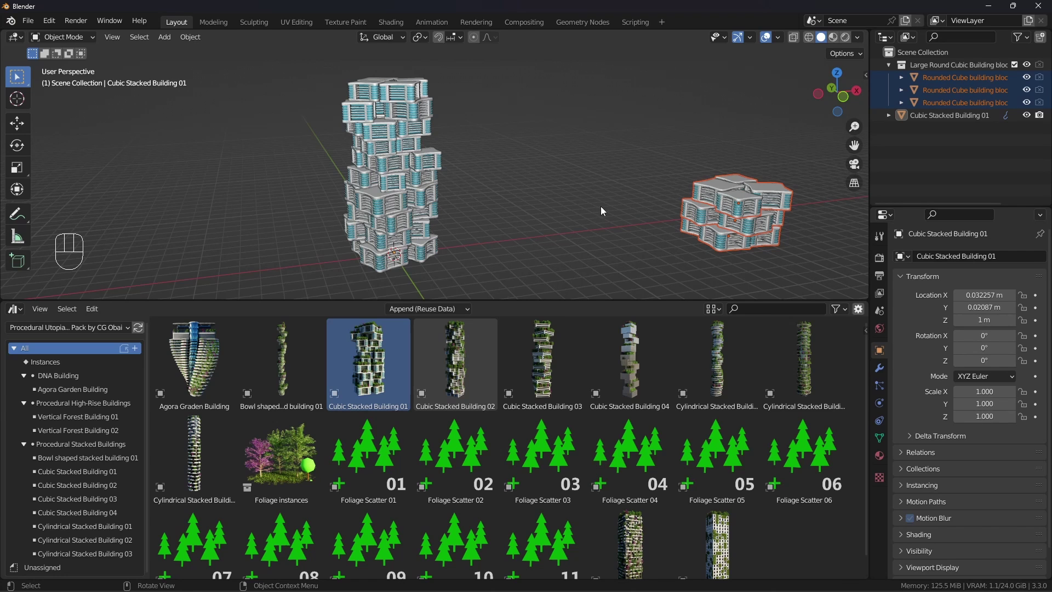
pyautogui.moveTo(602, 200); pyautogui.dragTo(582, 191)
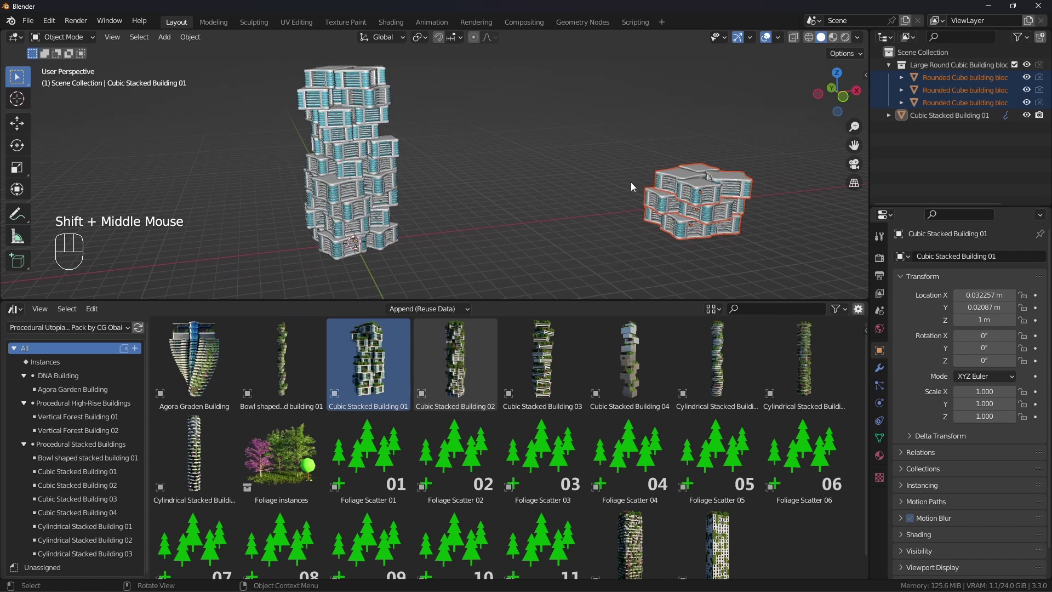
pyautogui.middleClick(586, 184)
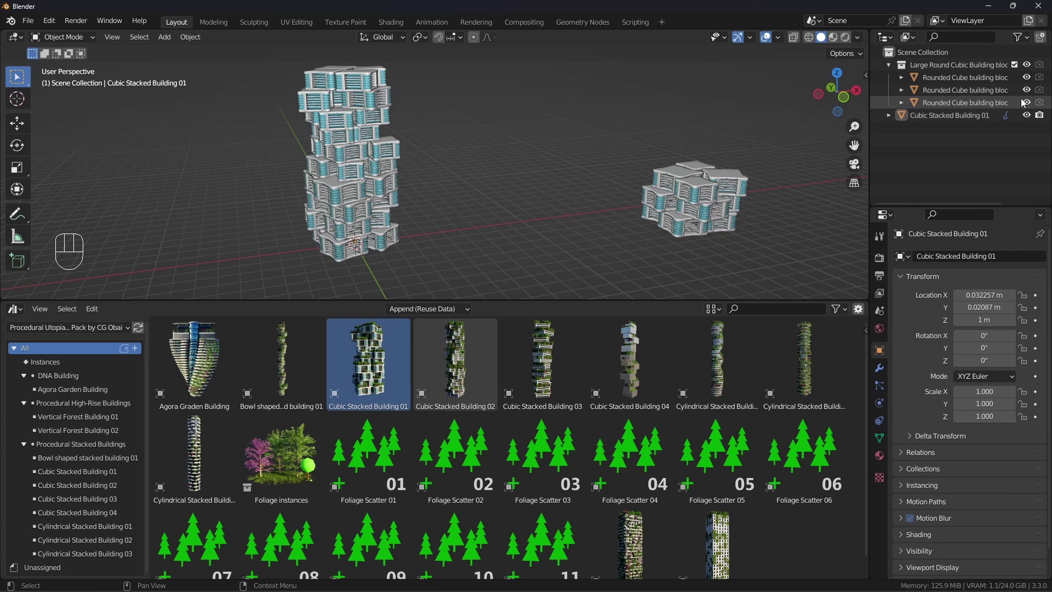
pyautogui.click(1028, 71)
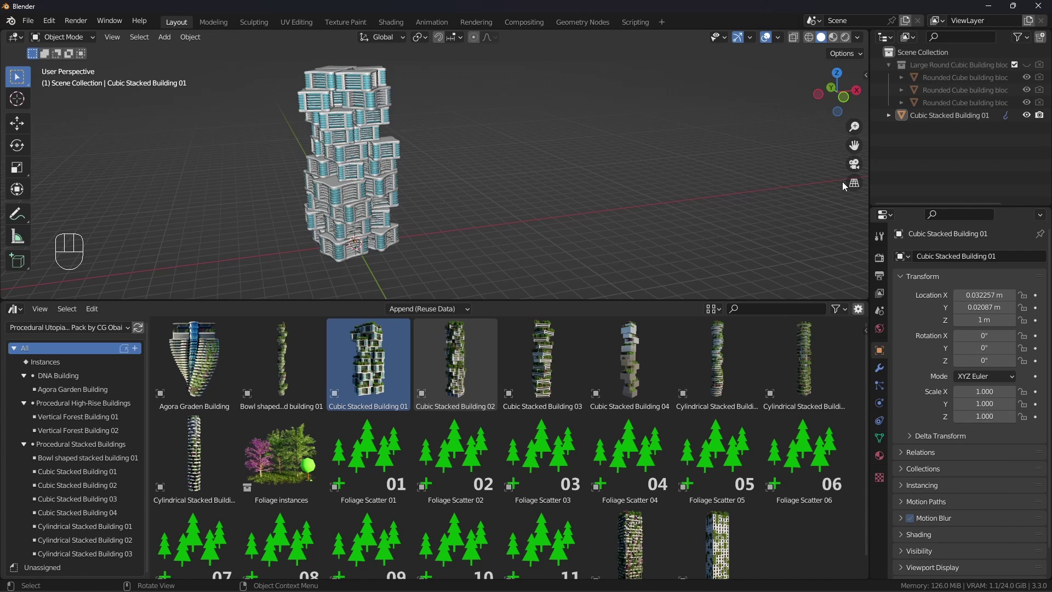
pyautogui.moveTo(1030, 66); pyautogui.dragTo(959, 154)
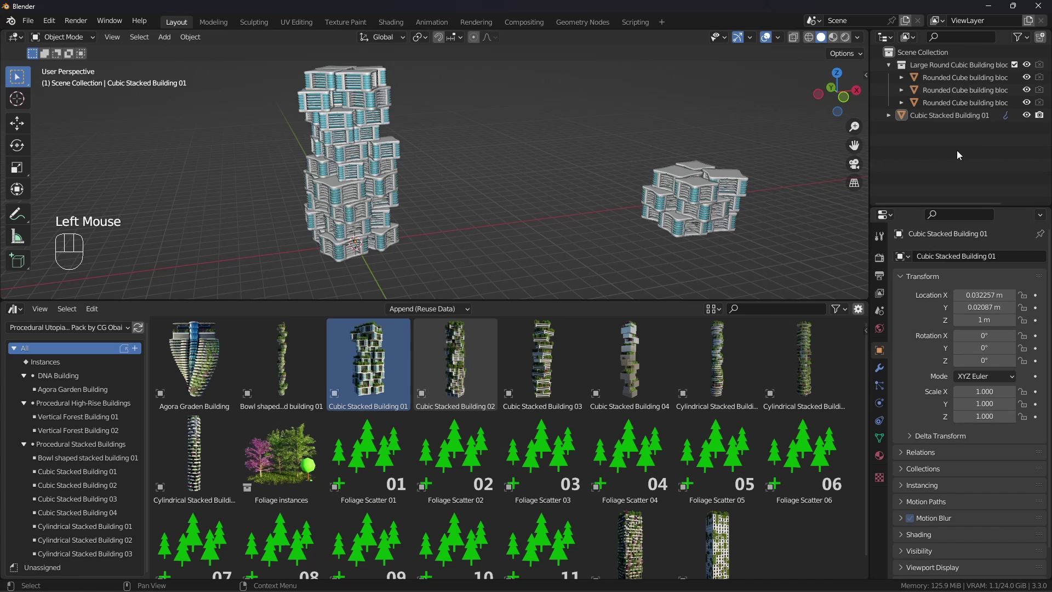
pyautogui.rightClick(959, 154)
# - Nest the building blocks collection inside Instances and disable Instances in the scene
pyautogui.moveTo(955, 112); pyautogui.dragTo(953, 117)
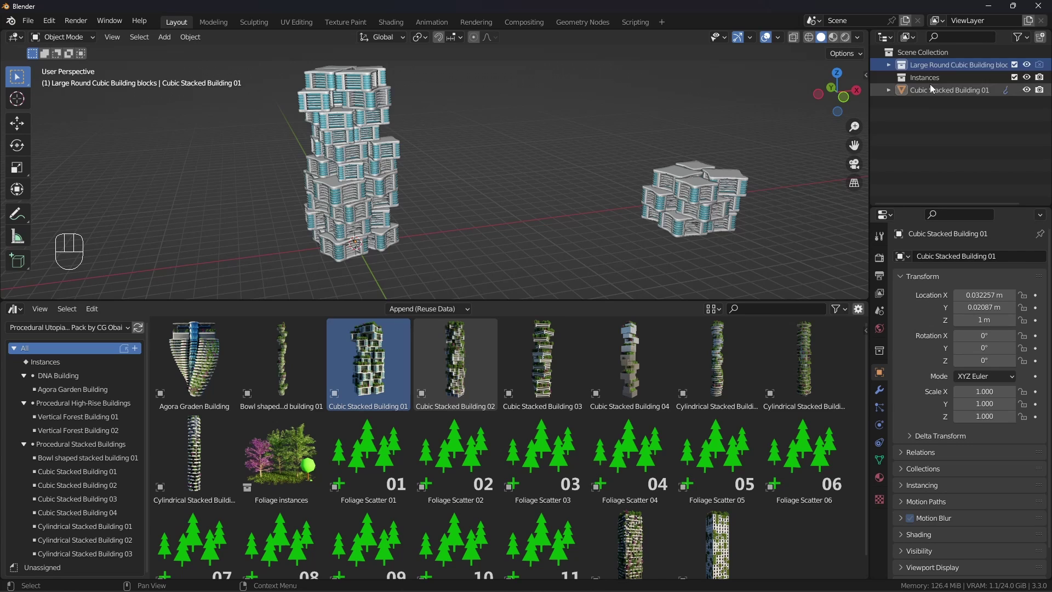
pyautogui.click(916, 69)
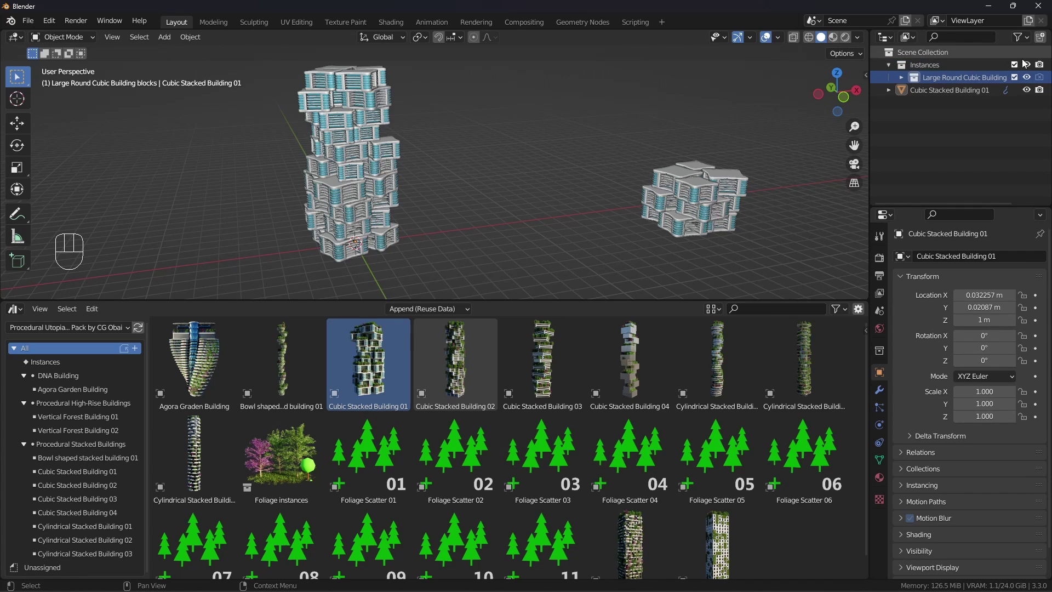
pyautogui.click(1030, 66)
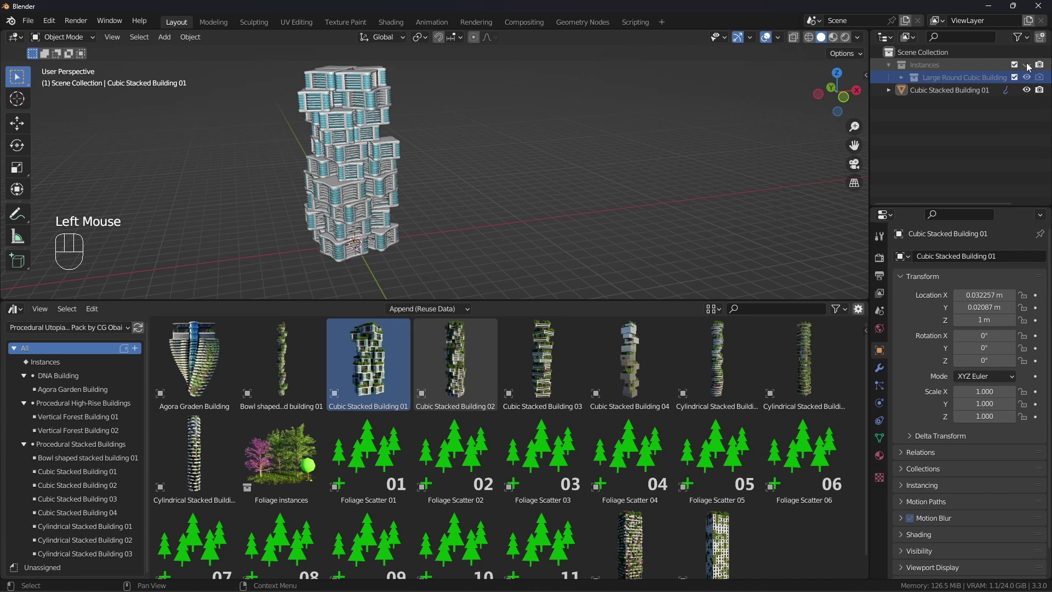
# - Frame Cubic Stacked Building 01 and show its modifier settings
pyautogui.moveTo(998, 127); pyautogui.dragTo(646, 219)
pyautogui.moveTo(363, 191); pyautogui.dragTo(414, 188)
pyautogui.middleClick(509, 193)
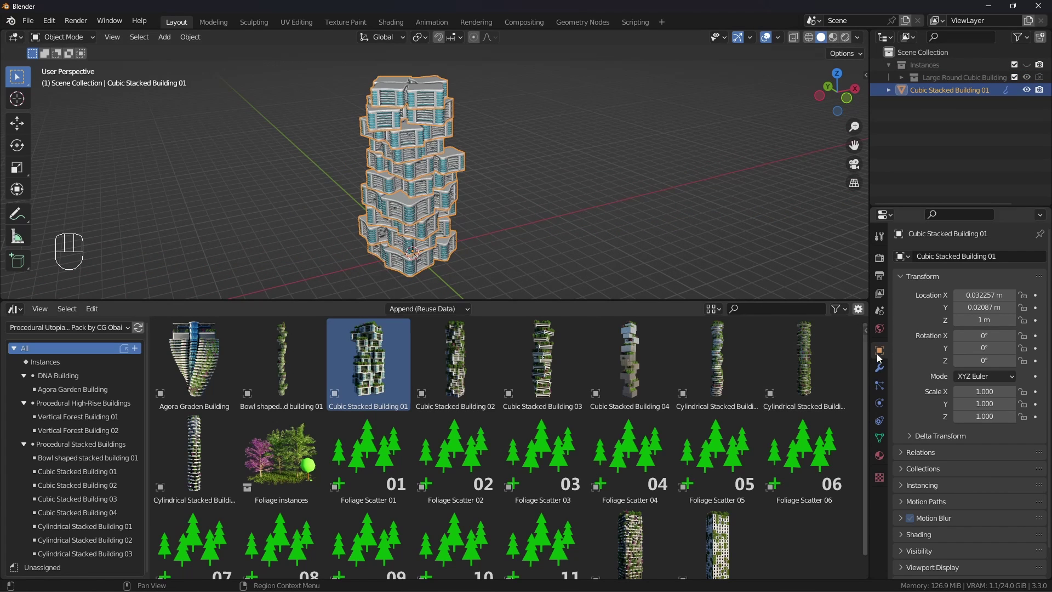
pyautogui.click(882, 372)
# - Review the Procedural Stacked Building geometry-nodes inputs and switch the asset browser category
pyautogui.scroll(-3)
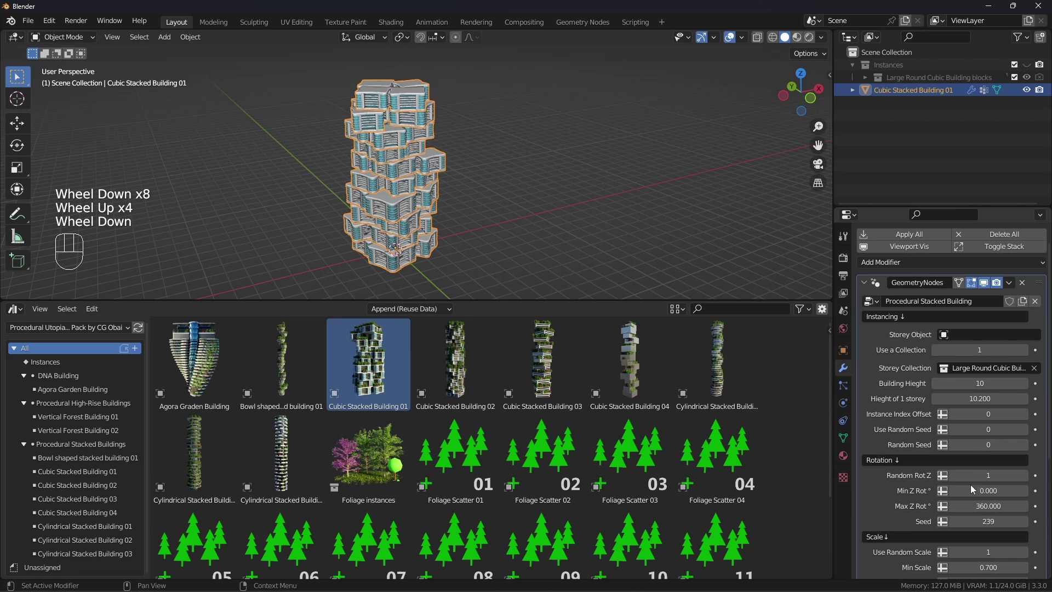
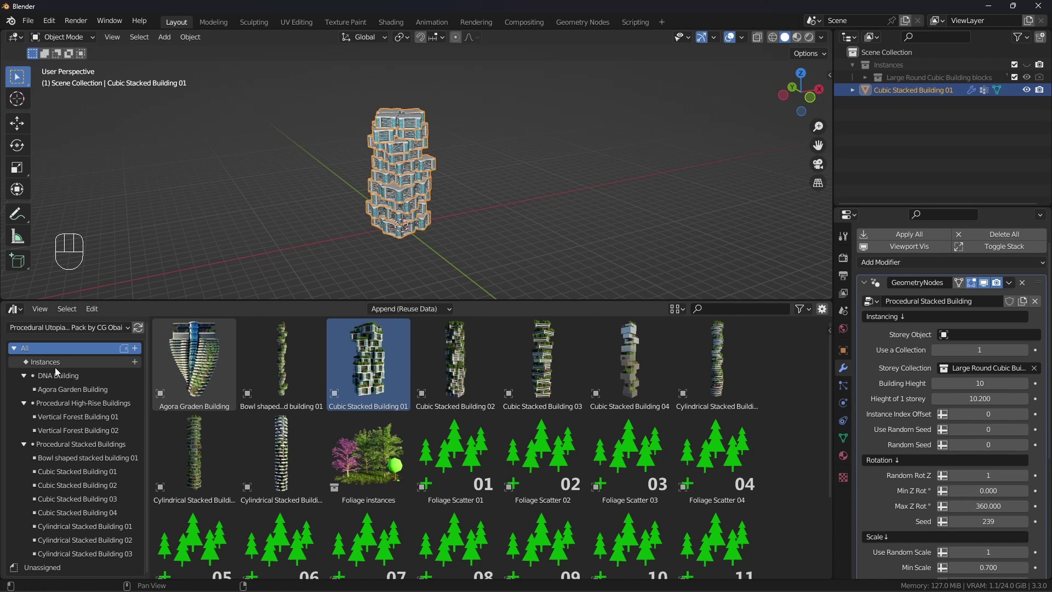
pyautogui.click(73, 367)
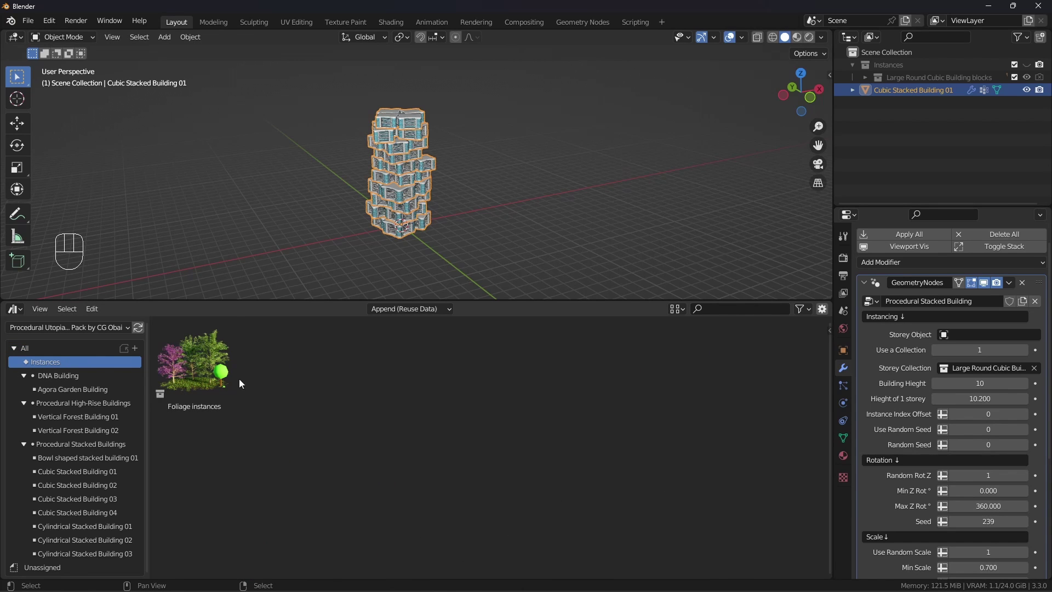
# - Drop the Foliage instances sample trees into the scene and look them over
pyautogui.click(196, 377)
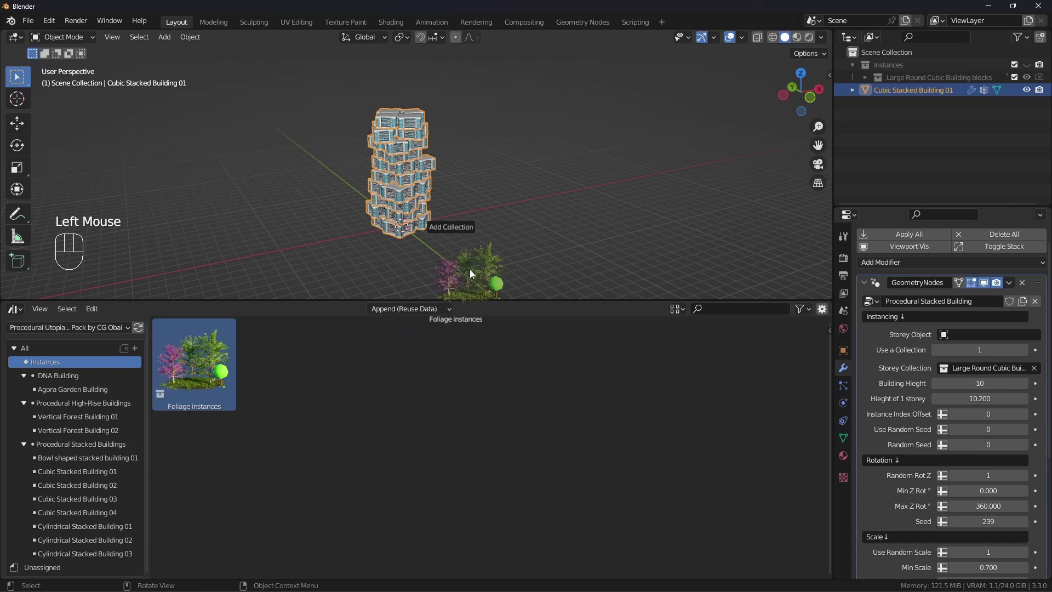
pyautogui.moveTo(459, 248); pyautogui.dragTo(465, 208)
pyautogui.scroll(3)
pyautogui.moveTo(444, 207); pyautogui.dragTo(461, 213)
pyautogui.scroll(3)
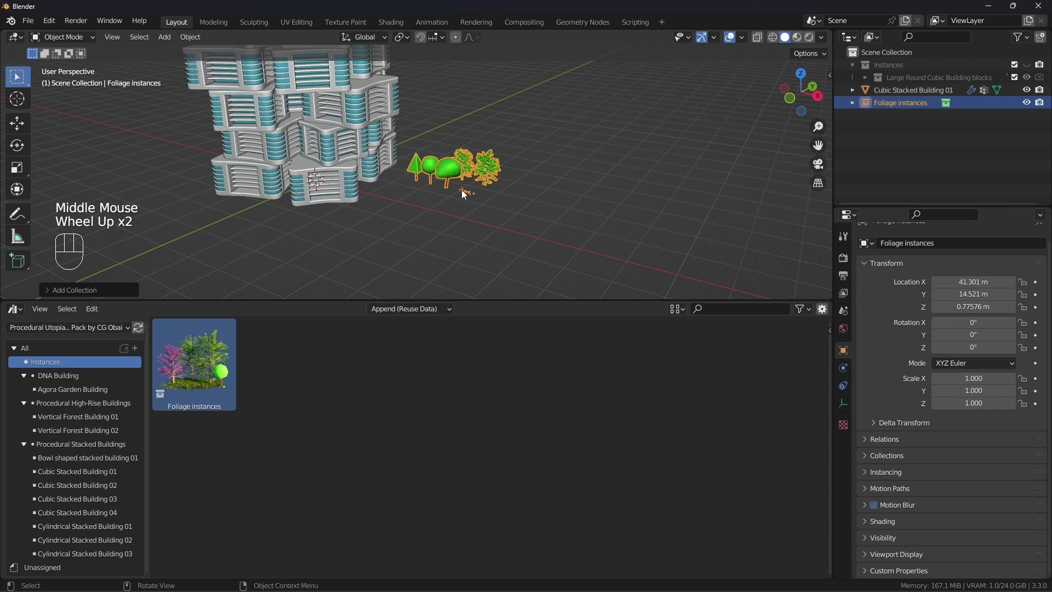
pyautogui.moveTo(391, 184); pyautogui.dragTo(405, 187)
# - Move Foliage instances along the X axis to 86.896 m, away from the stacked building
pyautogui.press('alt+g')
pyautogui.scroll(-3)
pyautogui.press('g')
pyautogui.middleClick(425, 173)
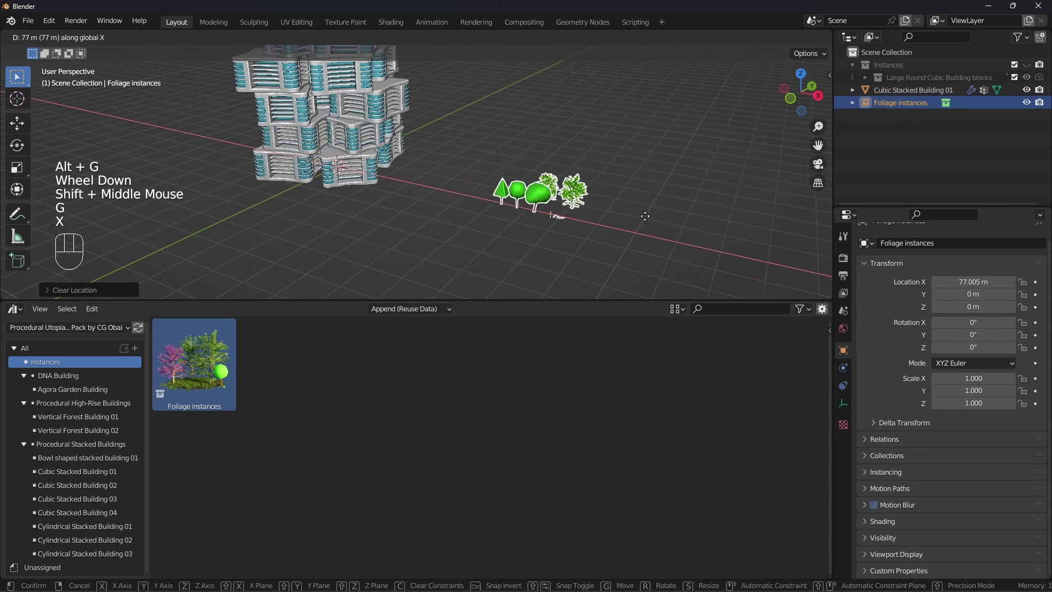
pyautogui.press('x')
pyautogui.click(676, 216)
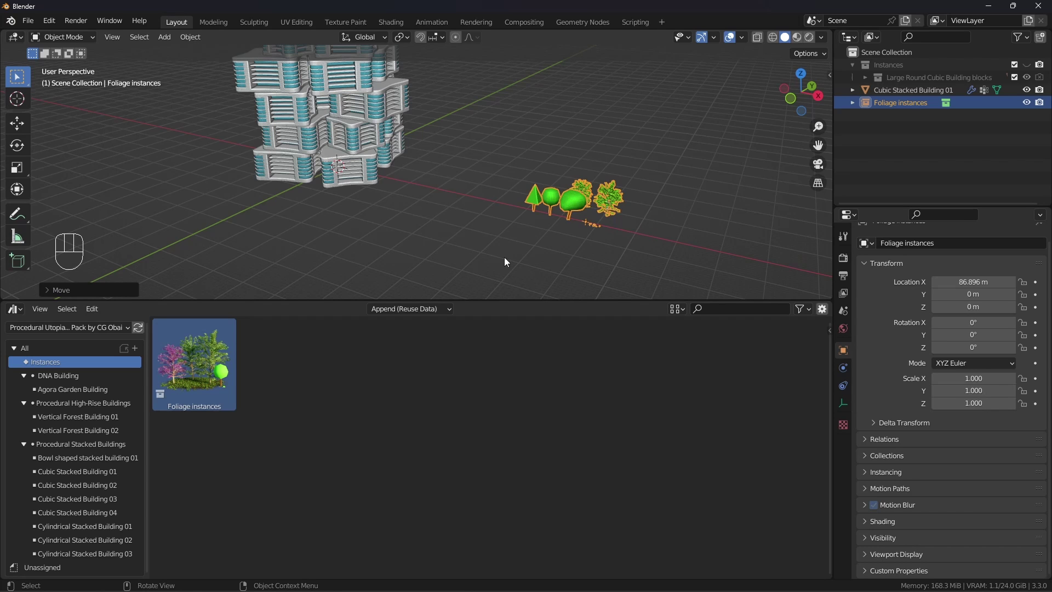
pyautogui.click(442, 227)
pyautogui.scroll(3)
pyautogui.scroll(-3)
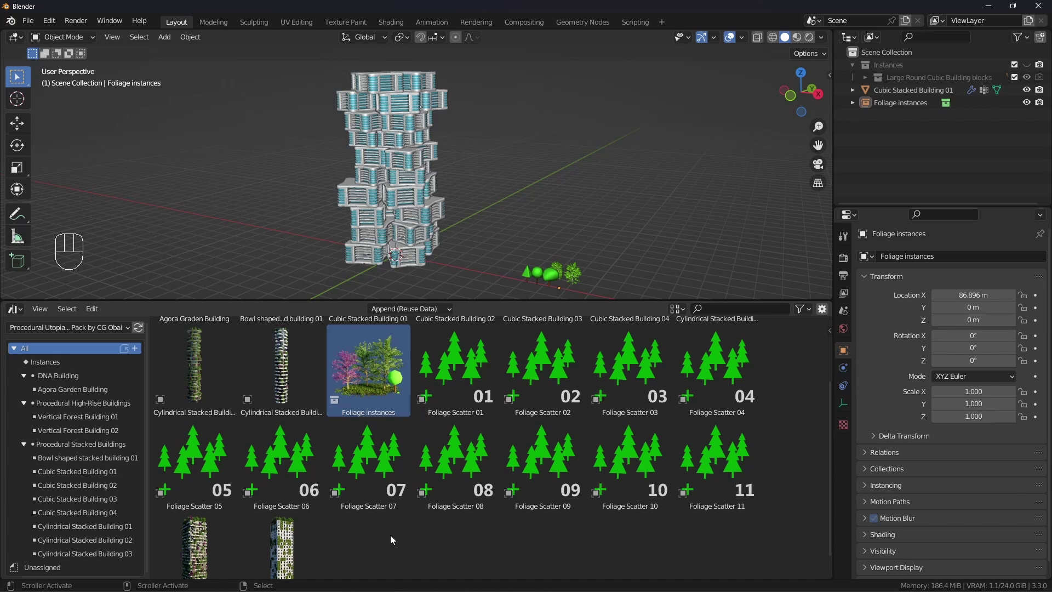
# - Pick the library and catalog in the Asset Browser that show the Foliage Scatter 01 asset
pyautogui.moveTo(451, 390); pyautogui.dragTo(661, 390)
pyautogui.click(387, 381)
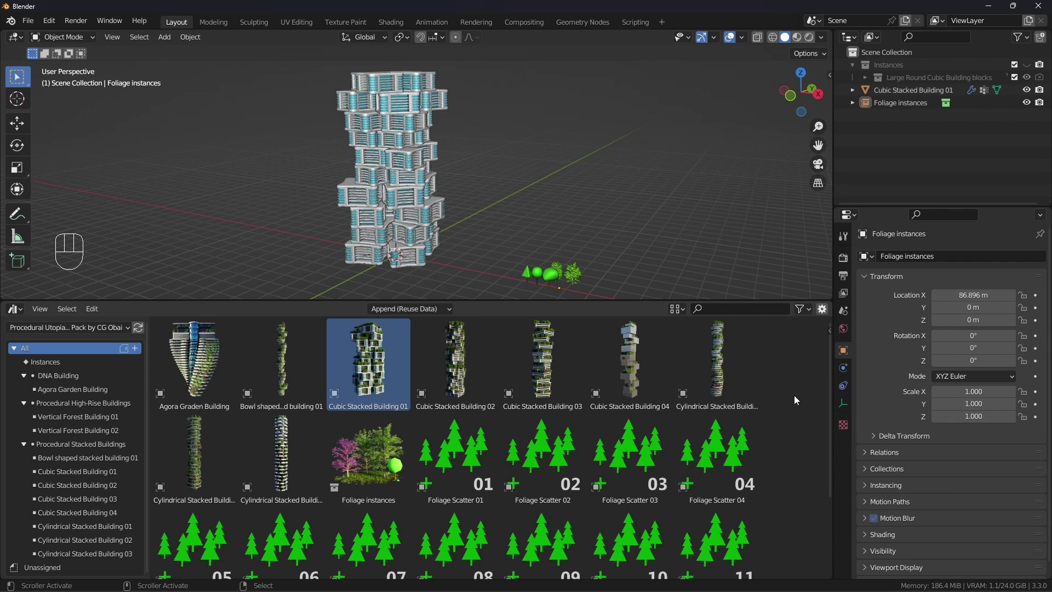
pyautogui.click(38, 390)
pyautogui.click(60, 421)
pyautogui.click(57, 433)
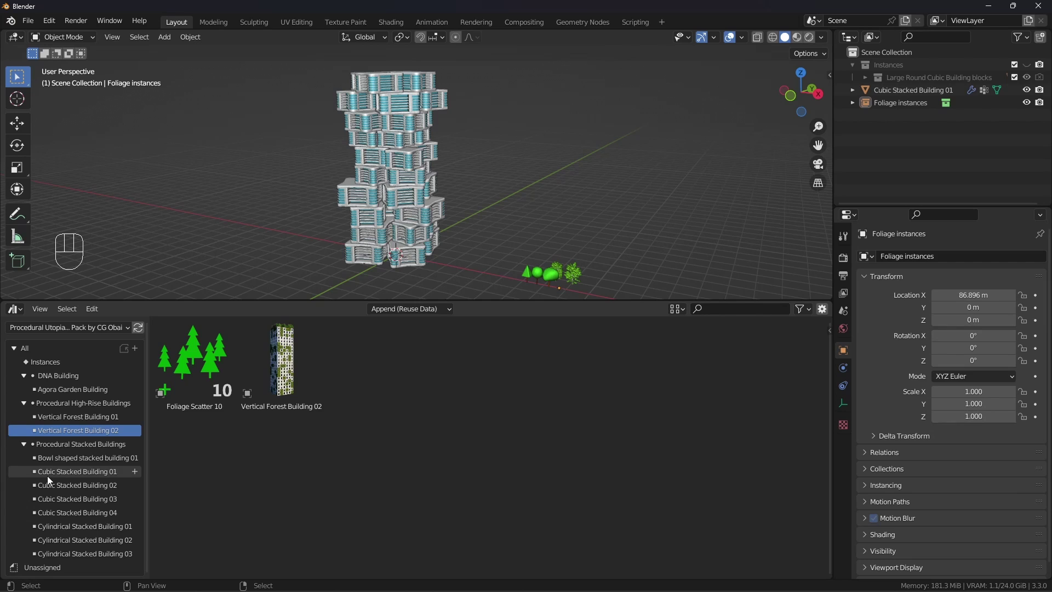
pyautogui.click(67, 479)
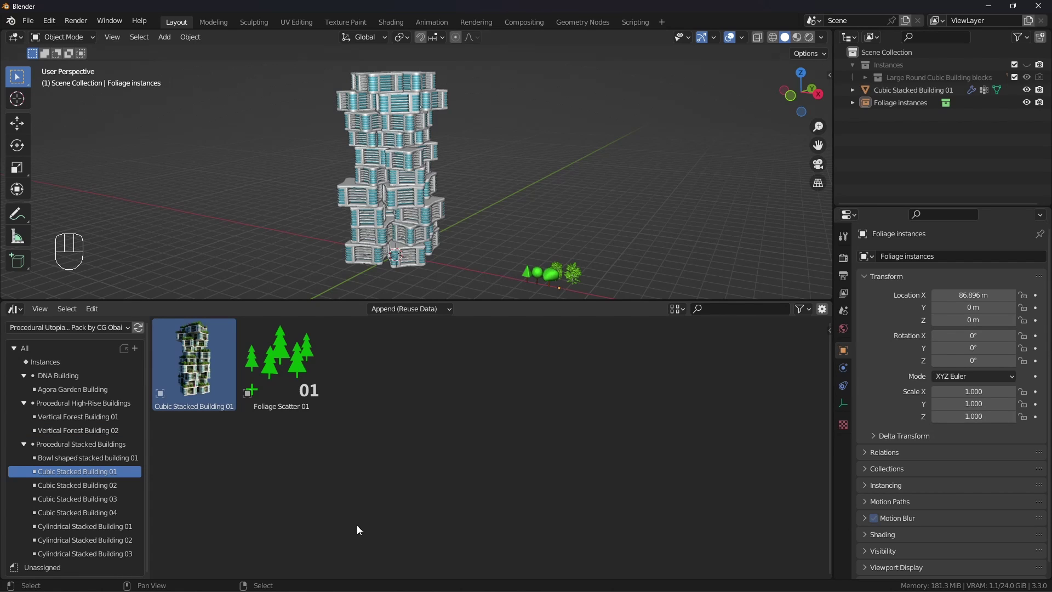
pyautogui.click(291, 391)
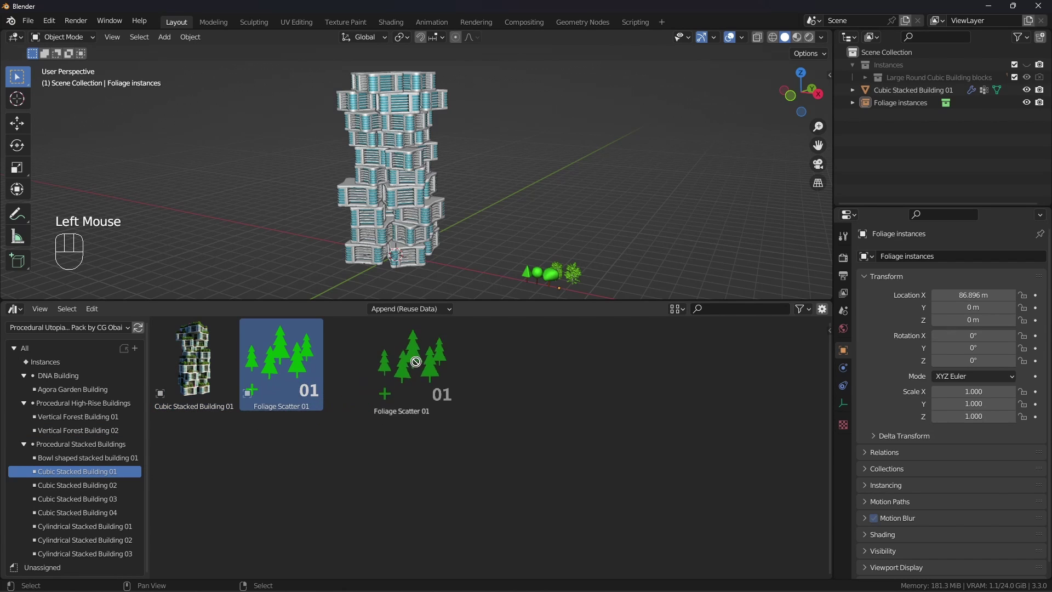
# - Drop Foliage Scatter 01 into the scene near the building and select it to read its label
pyautogui.press('KP_Decimal')
pyautogui.moveTo(353, 218); pyautogui.dragTo(517, 280)
pyautogui.scroll(3)
pyautogui.click(594, 233)
pyautogui.scroll(3)
pyautogui.moveTo(514, 251); pyautogui.dragTo(323, 224)
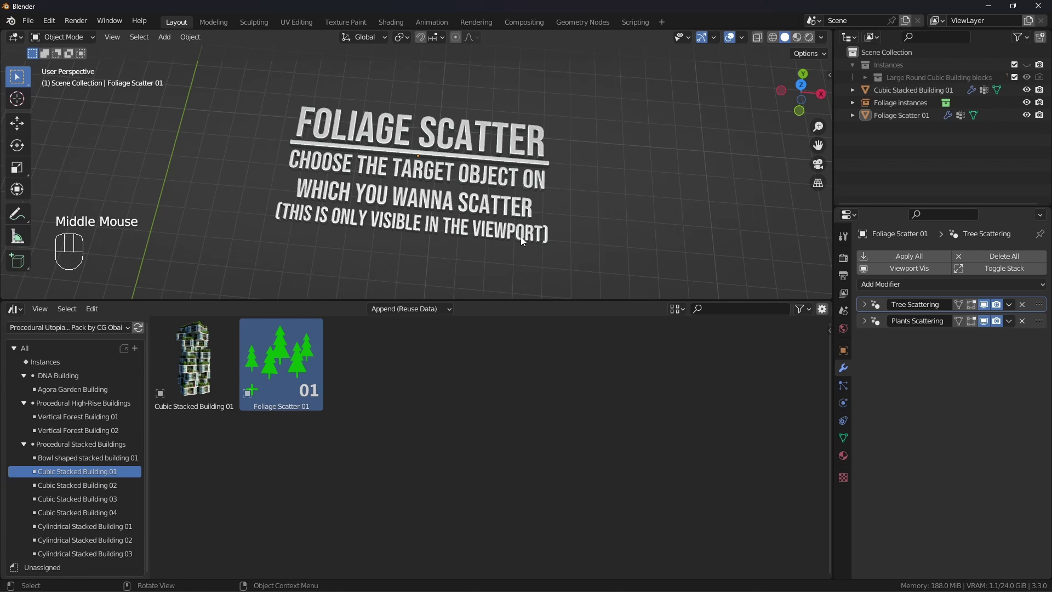
pyautogui.scroll(3)
pyautogui.scroll(-3)
pyautogui.middleClick(573, 136)
# - Select Foliage Scatter 01 and add Cubic Stacked Building 01 to the selection
pyautogui.scroll(-3)
pyautogui.scroll(-3)
pyautogui.moveTo(528, 196); pyautogui.dragTo(527, 178)
pyautogui.moveTo(498, 255); pyautogui.dragTo(457, 253)
pyautogui.click(457, 253)
pyautogui.moveTo(425, 177); pyautogui.dragTo(465, 194)
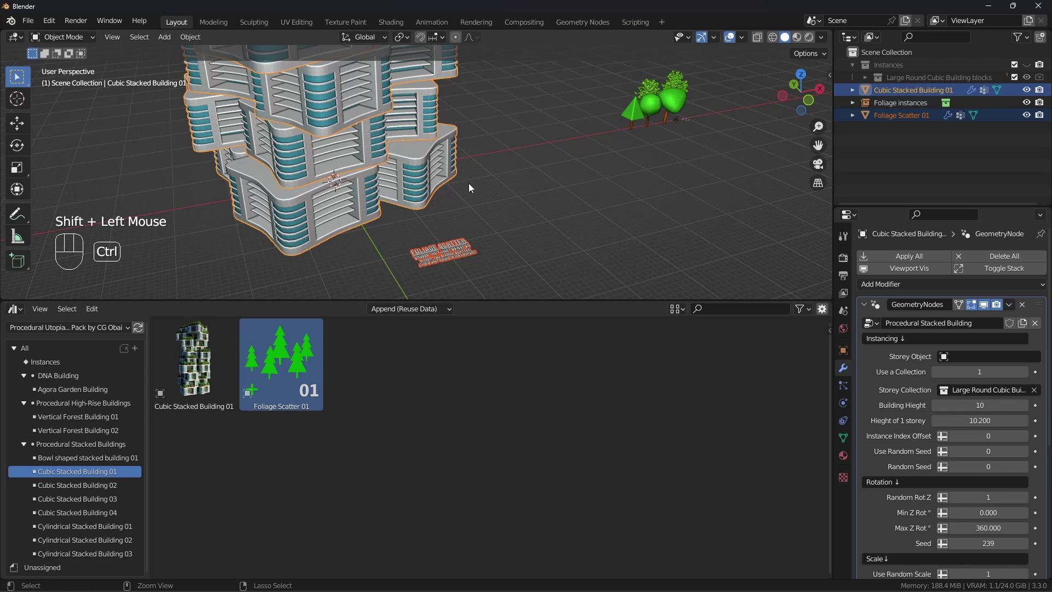
# - Parent Foliage Scatter 01 to Cubic Stacked Building 01 (Object), then select the scatter alone
pyautogui.press('ctrl+p')
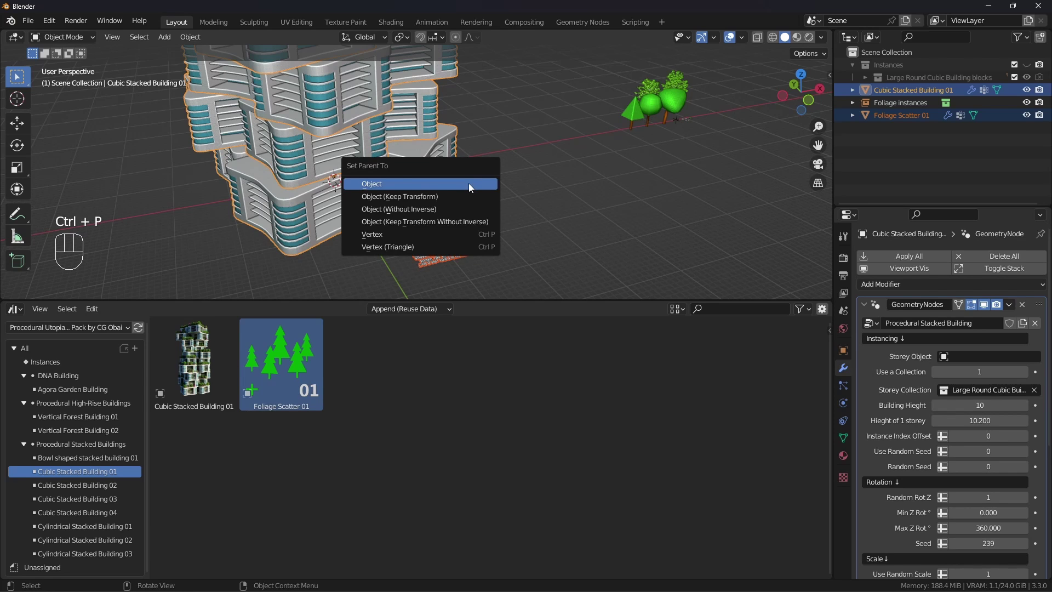
pyautogui.press('g')
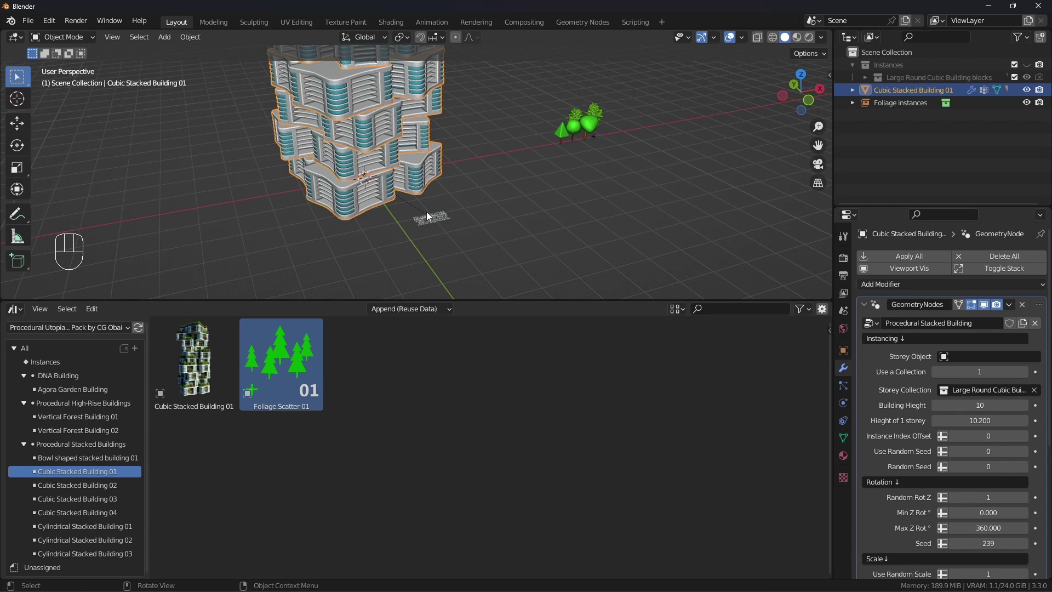
pyautogui.click(440, 223)
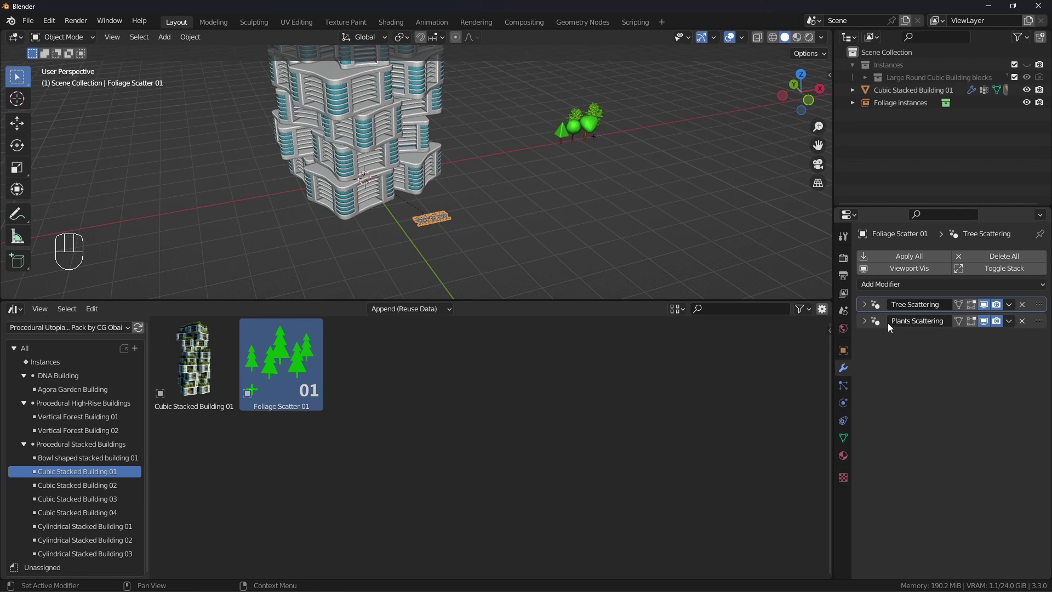
# - Expand the Tree Scattering settings and select Cubic Stacked Building 01 in the viewport
pyautogui.click(867, 306)
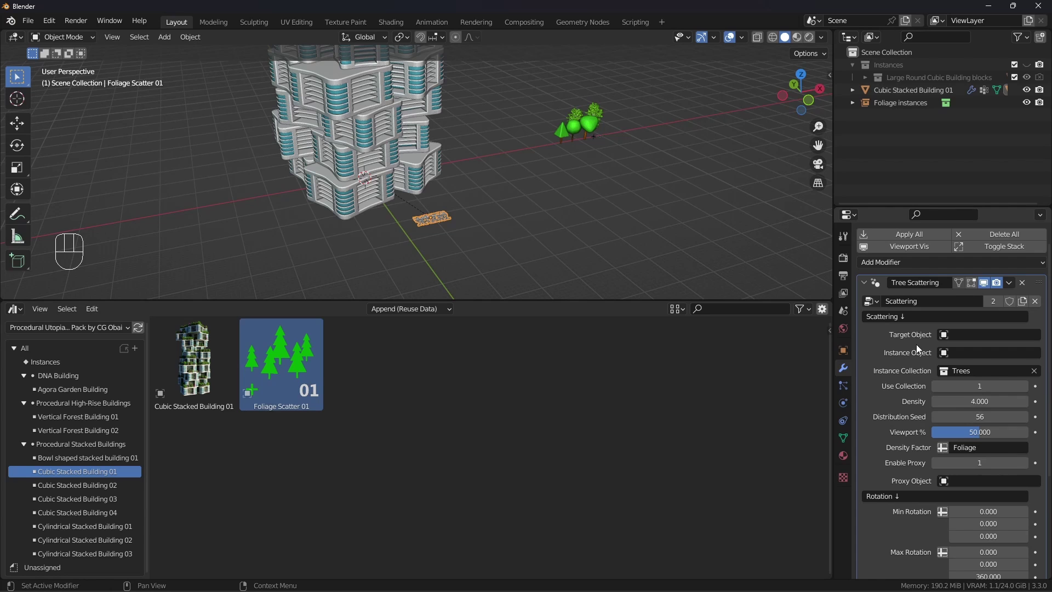
pyautogui.moveTo(382, 186); pyautogui.dragTo(464, 168)
# - Make Cubic Stacked Building 01 the Target Object of Foliage Scatter 01's Tree Scattering modifier
pyautogui.press('F2')
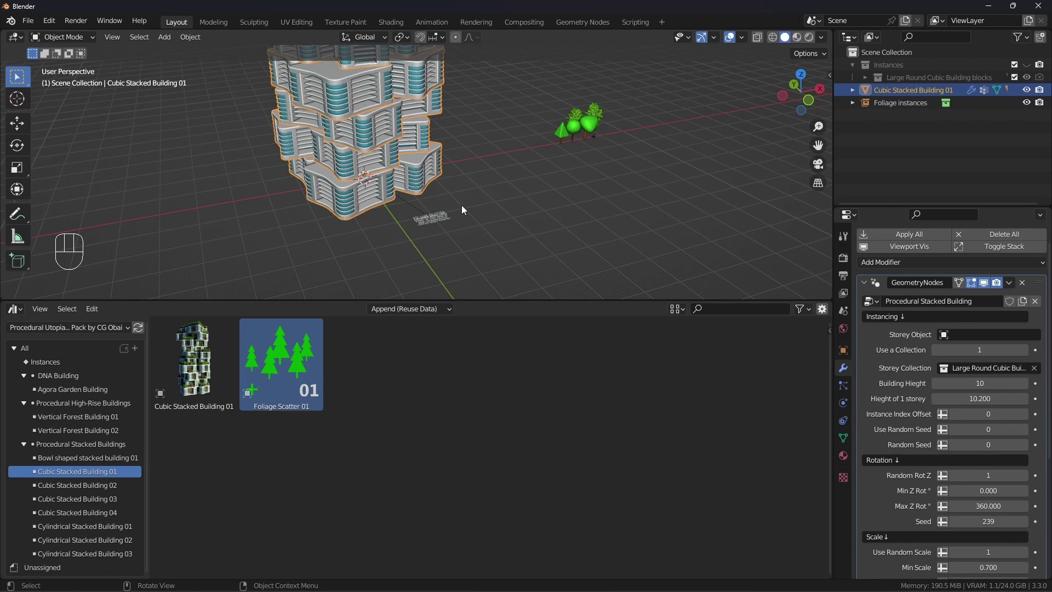
pyautogui.click(427, 228)
pyautogui.moveTo(972, 339); pyautogui.dragTo(947, 359)
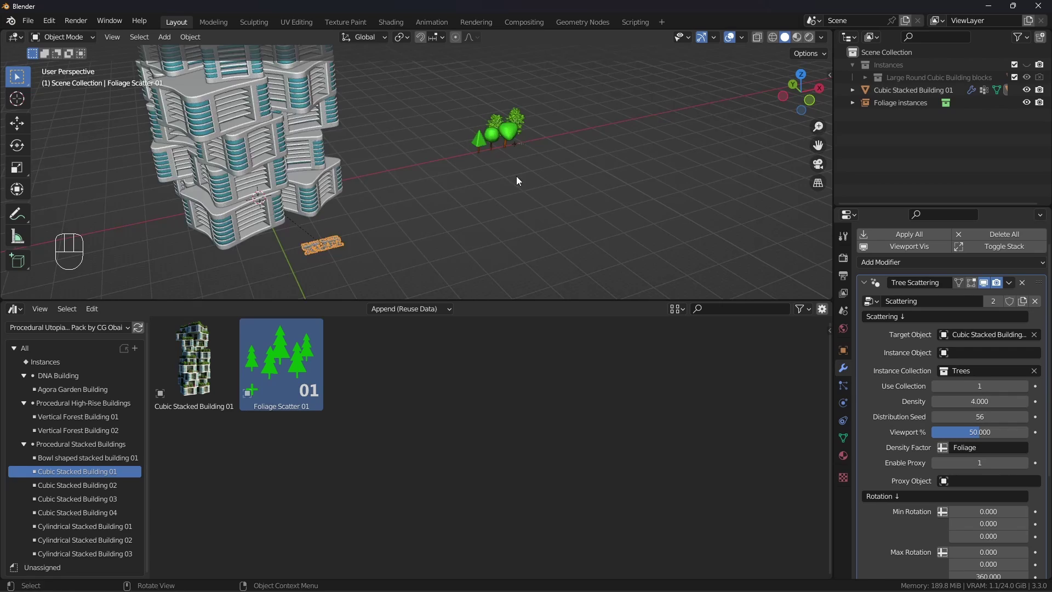
# - Assign Tree placeholder 02 as the tree Proxy Object, then toggle Enable Proxy to preview full leafy trees
pyautogui.scroll(-3)
pyautogui.moveTo(580, 170); pyautogui.dragTo(389, 150)
pyautogui.moveTo(400, 150); pyautogui.dragTo(956, 482)
pyautogui.moveTo(957, 483); pyautogui.dragTo(303, 142)
pyautogui.moveTo(371, 198); pyautogui.dragTo(548, 192)
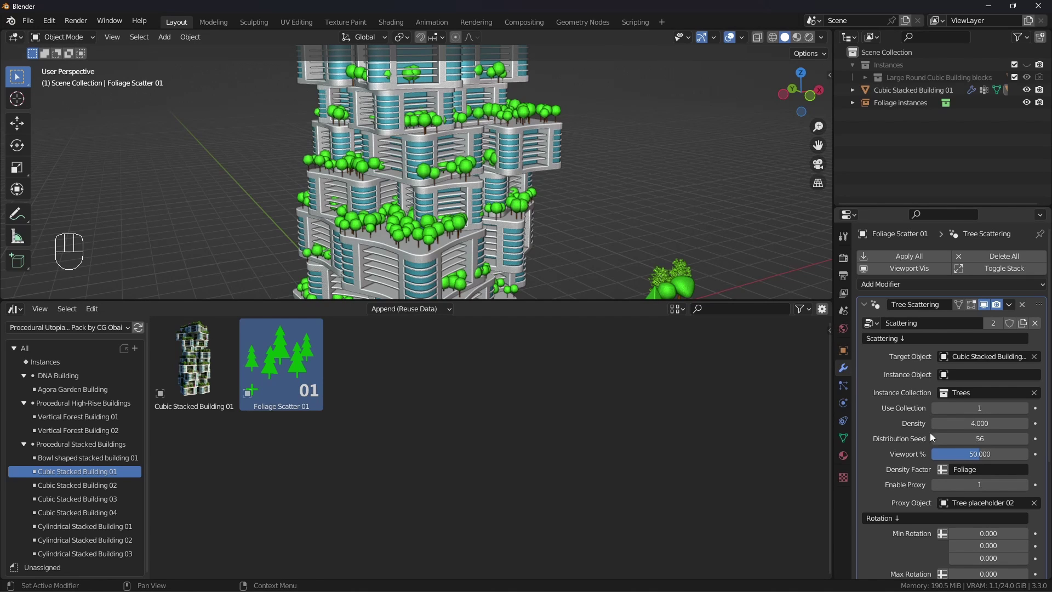
pyautogui.click(940, 491)
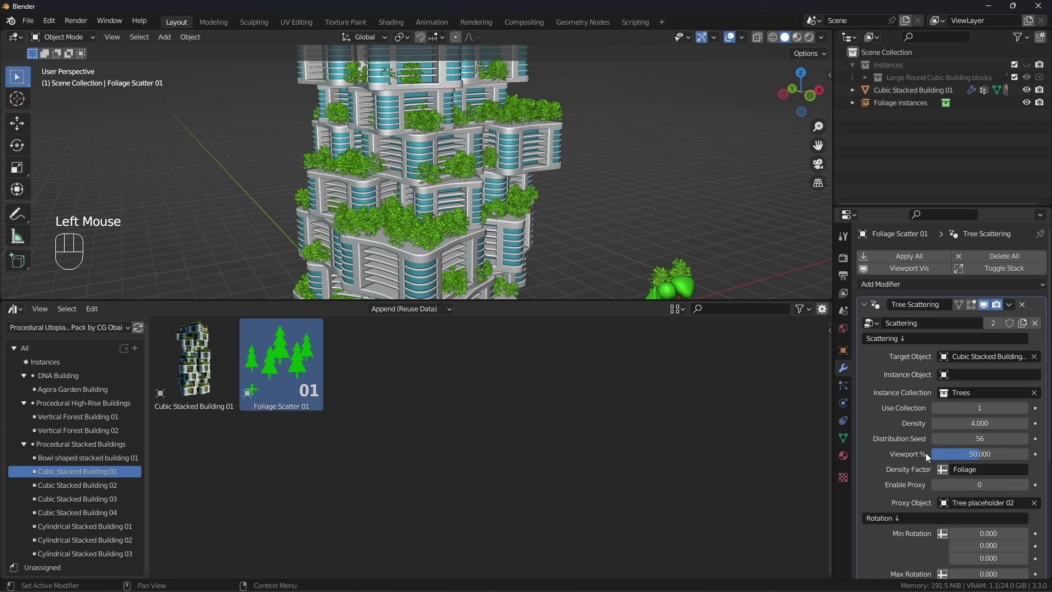
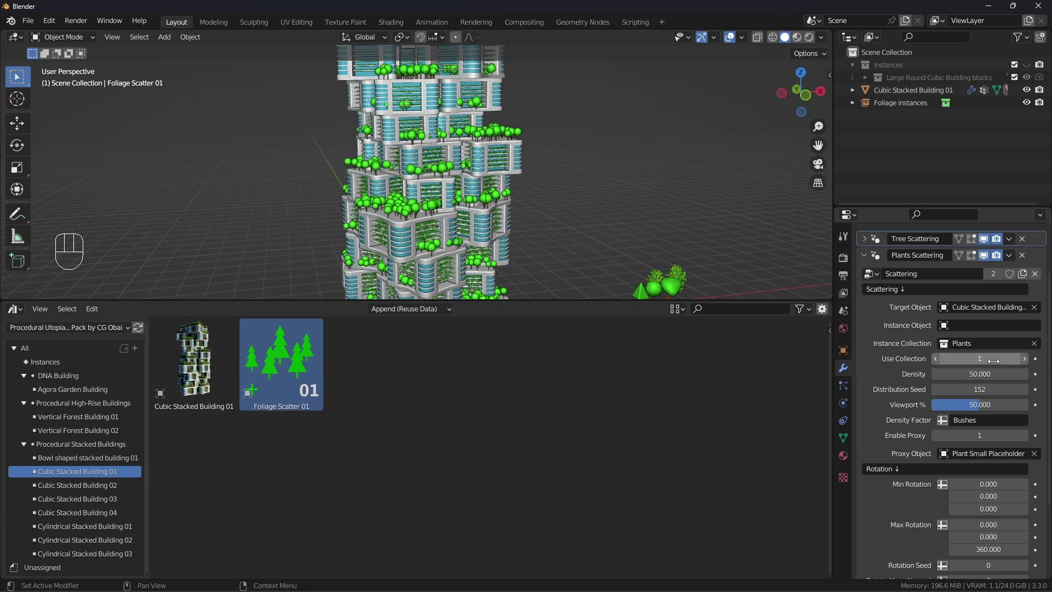
# - Move the Foliage instances collection into the hidden Instances collection in the Outliner
pyautogui.scroll(3)
pyautogui.middleClick(465, 185)
pyautogui.scroll(3)
pyautogui.middleClick(447, 175)
pyautogui.scroll(3)
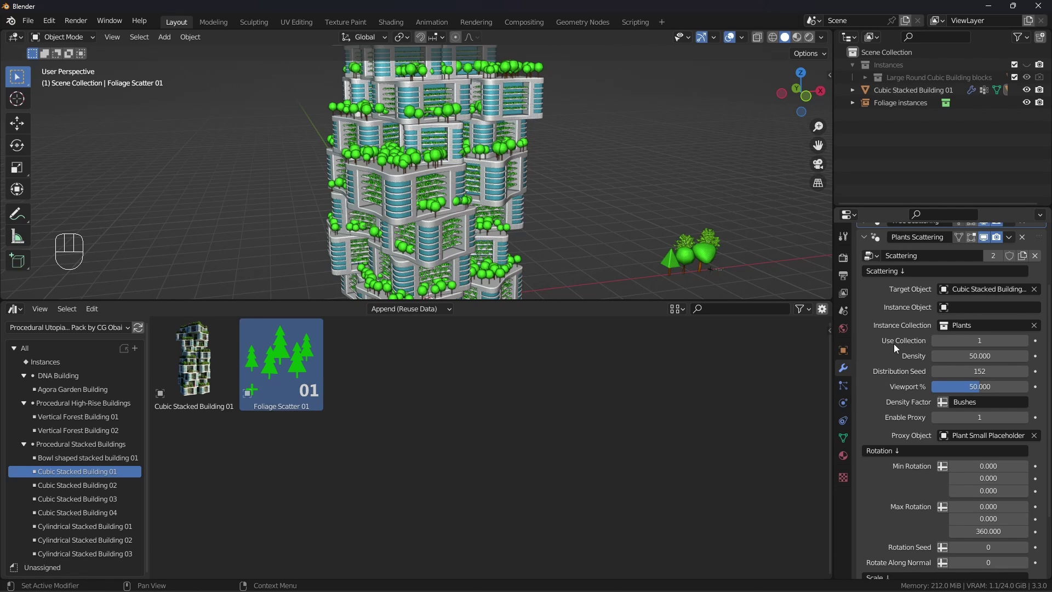
pyautogui.click(638, 242)
pyautogui.moveTo(888, 107); pyautogui.dragTo(912, 108)
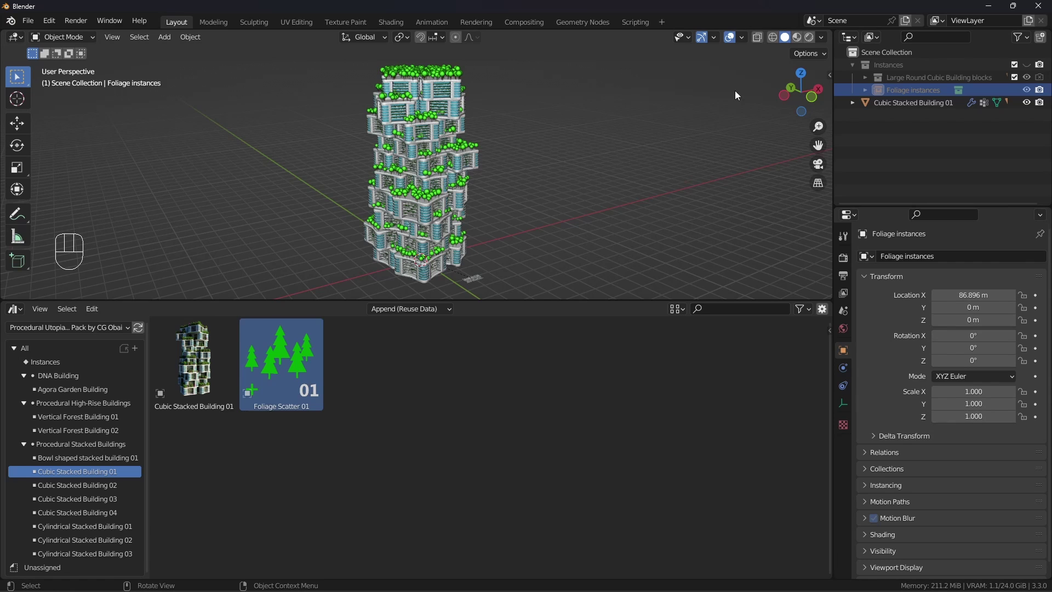
# - Append the Vertical Forest Building asset beside the stacked building from the Asset Browser
pyautogui.click(97, 423)
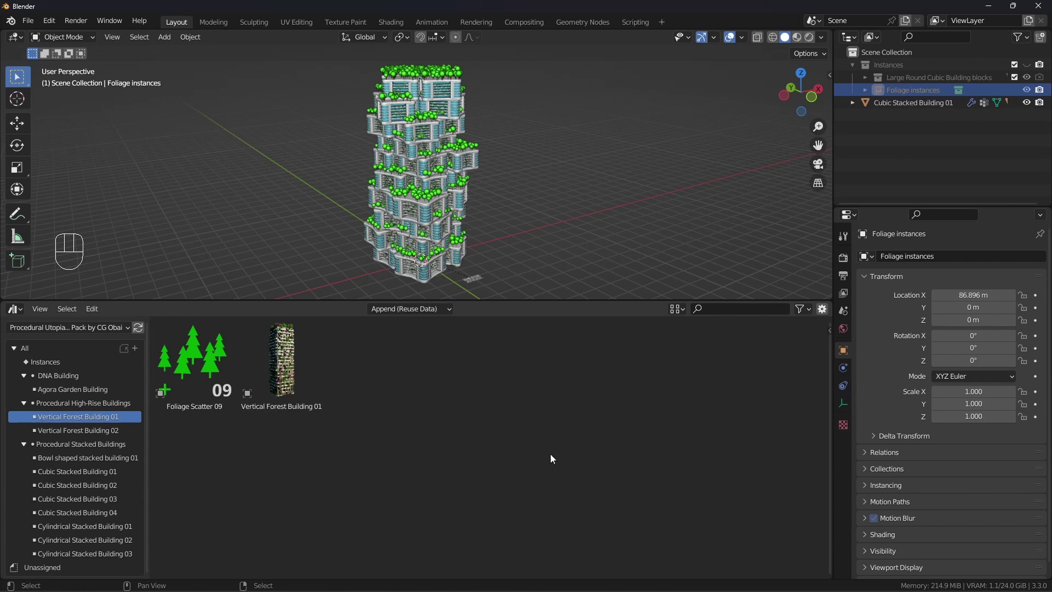
pyautogui.click(290, 384)
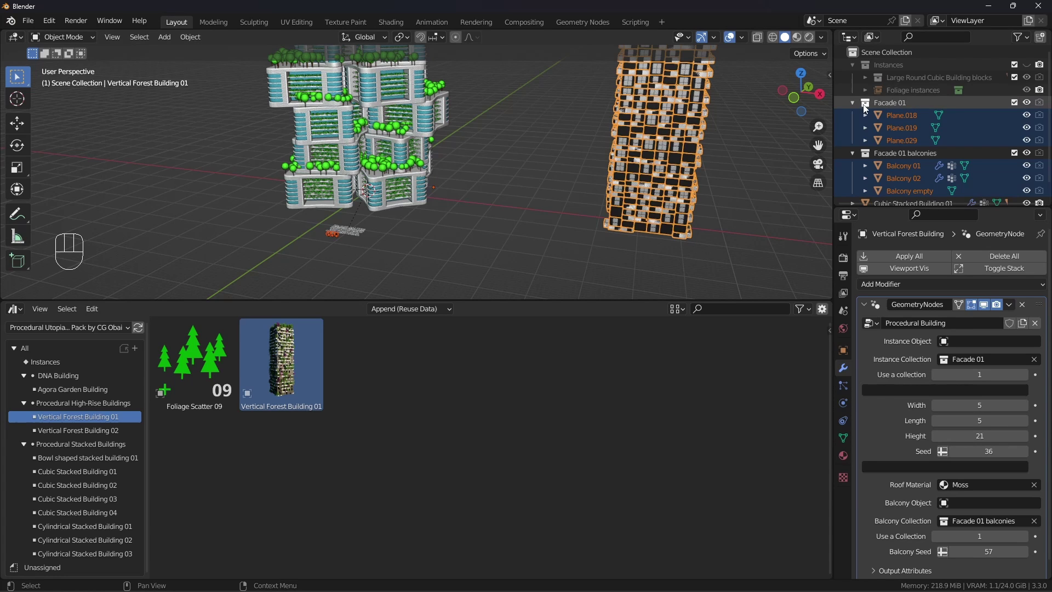
# - Collapse Facade 01 and Facade 01 balconies and nest them under the Instances collection
pyautogui.moveTo(854, 106); pyautogui.dragTo(858, 122)
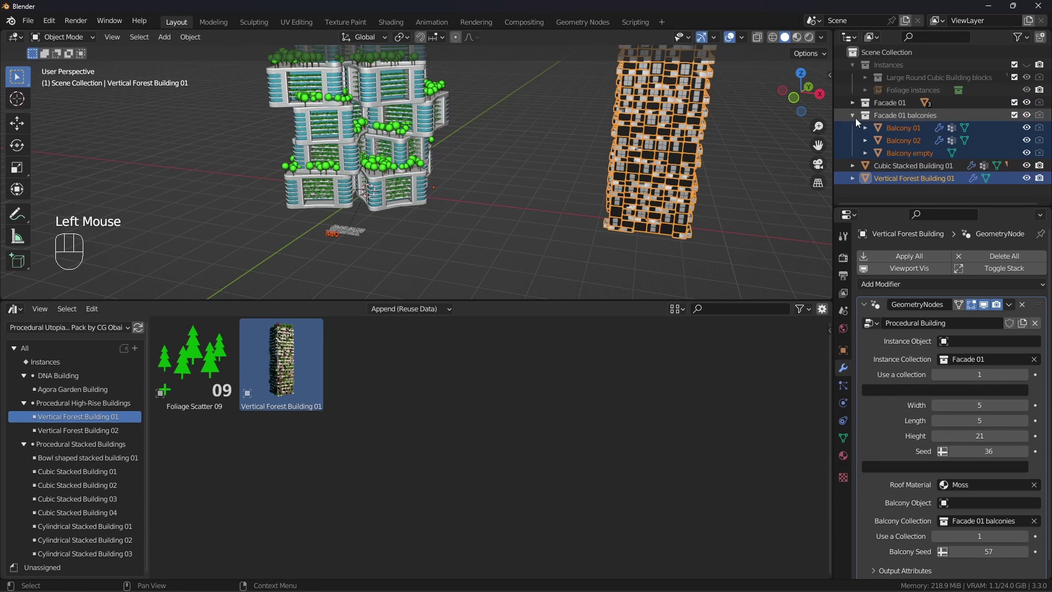
pyautogui.click(881, 161)
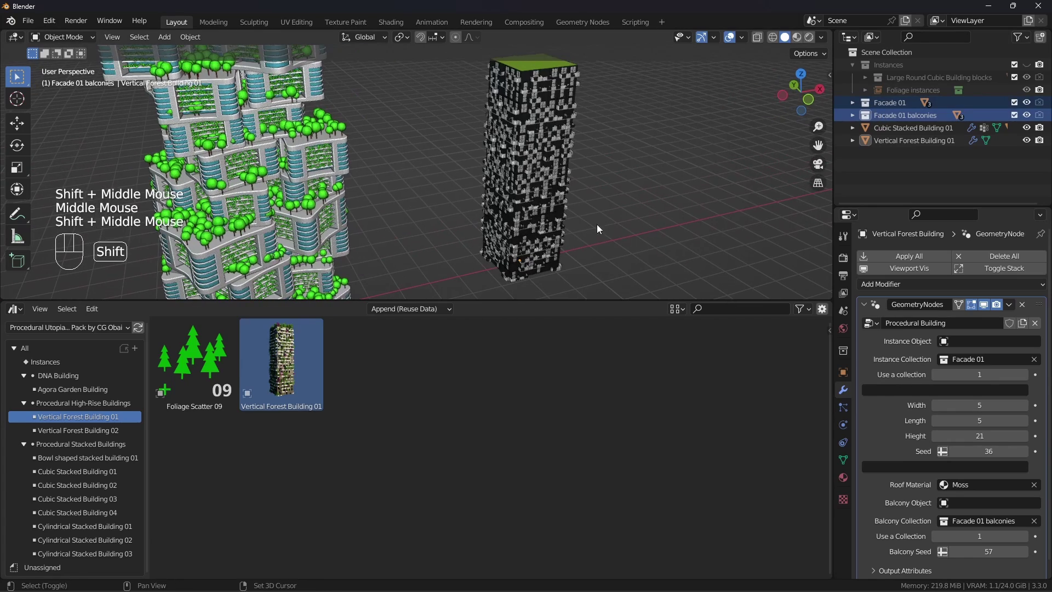
pyautogui.moveTo(881, 106); pyautogui.dragTo(921, 76)
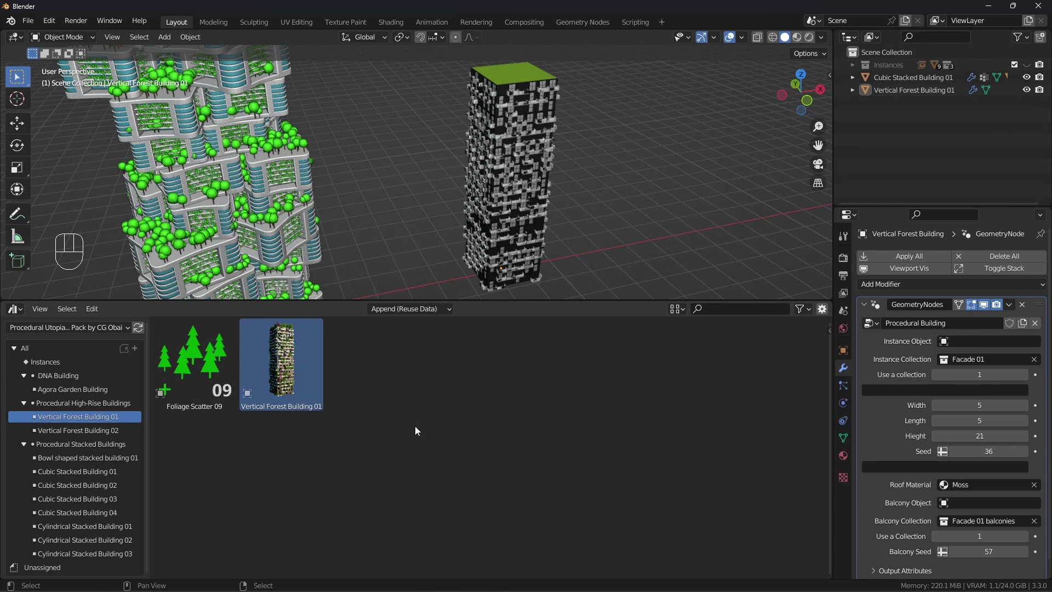
# - Place a Foliage Scatter asset at the base of the Vertical Forest Building
pyautogui.click(208, 382)
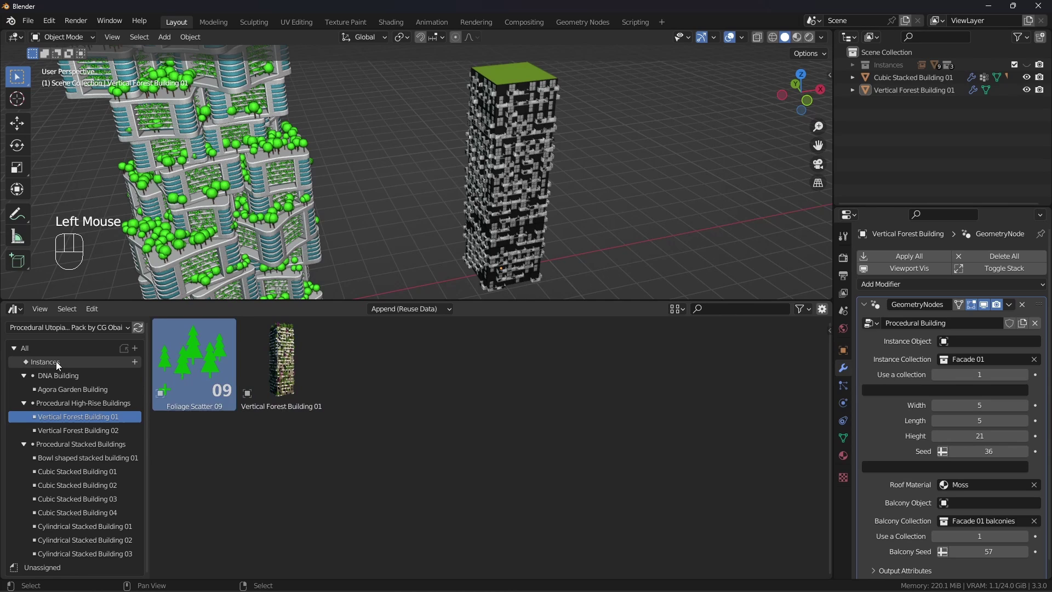
pyautogui.click(59, 364)
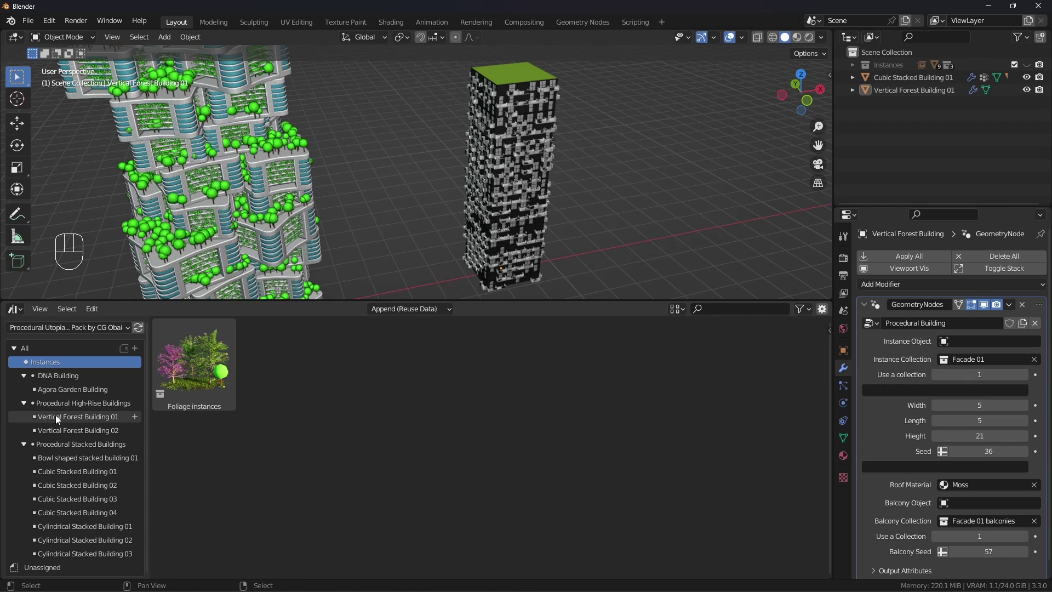
pyautogui.click(61, 417)
pyautogui.click(199, 376)
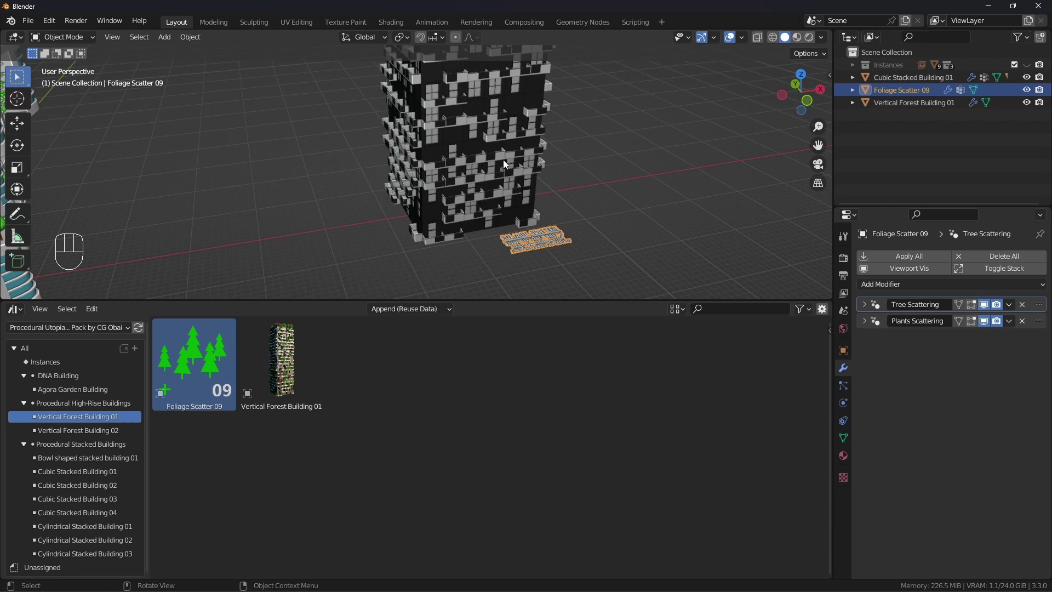
# - Parent Foliage Scatter 09 to Vertical Forest Building 01 with Ctrl+P
pyautogui.moveTo(483, 142); pyautogui.dragTo(496, 170)
pyautogui.middleClick(496, 169)
pyautogui.middleClick(480, 220)
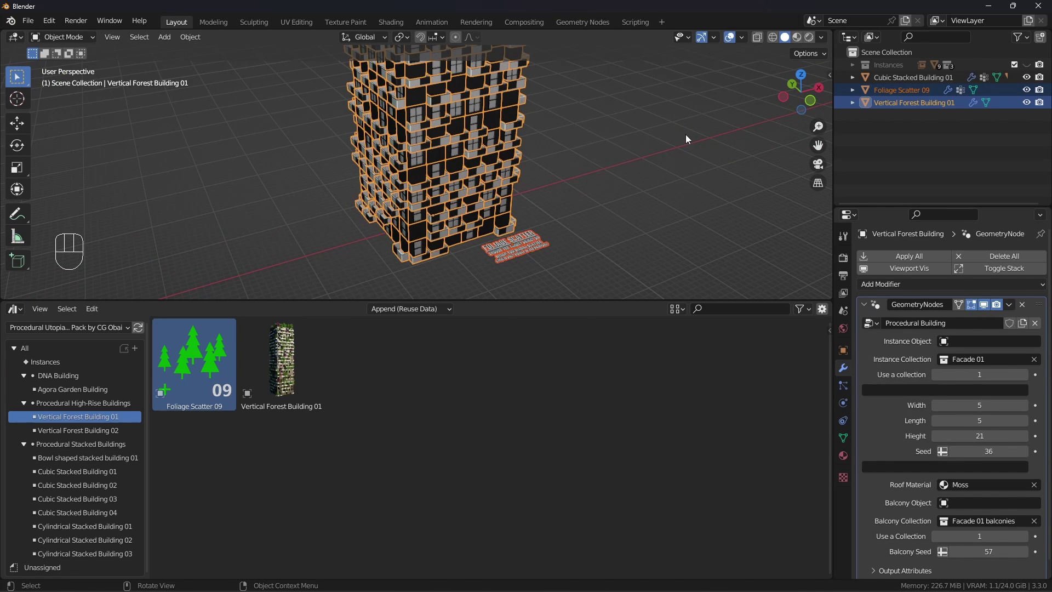
pyautogui.press('ctrl+p')
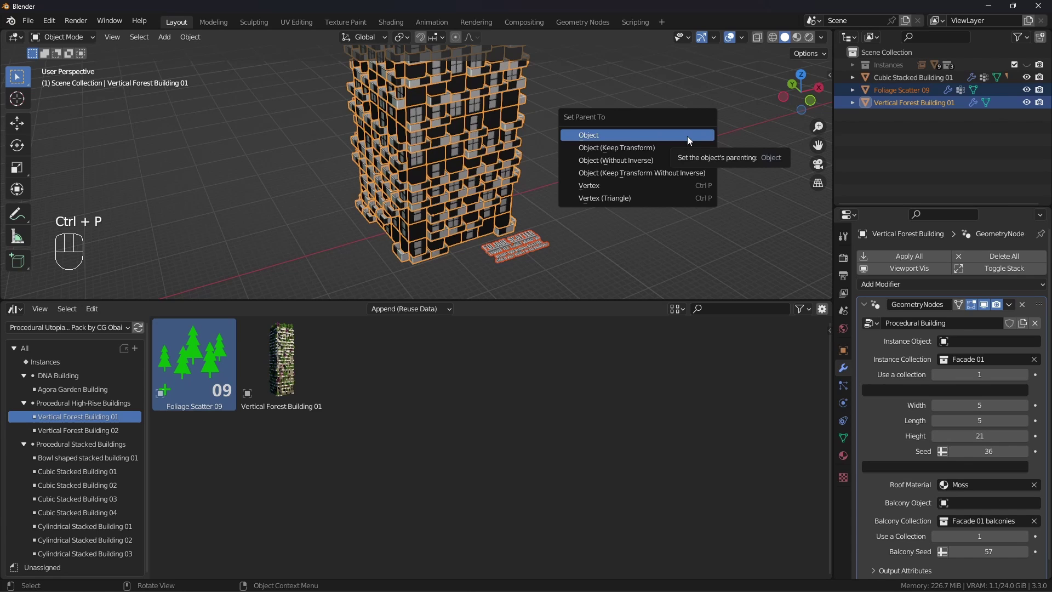
pyautogui.moveTo(494, 219); pyautogui.dragTo(531, 249)
# - Set Vertical Forest Building 01 as the Tree Scattering Target Object of Foliage Scatter 09
pyautogui.click(531, 249)
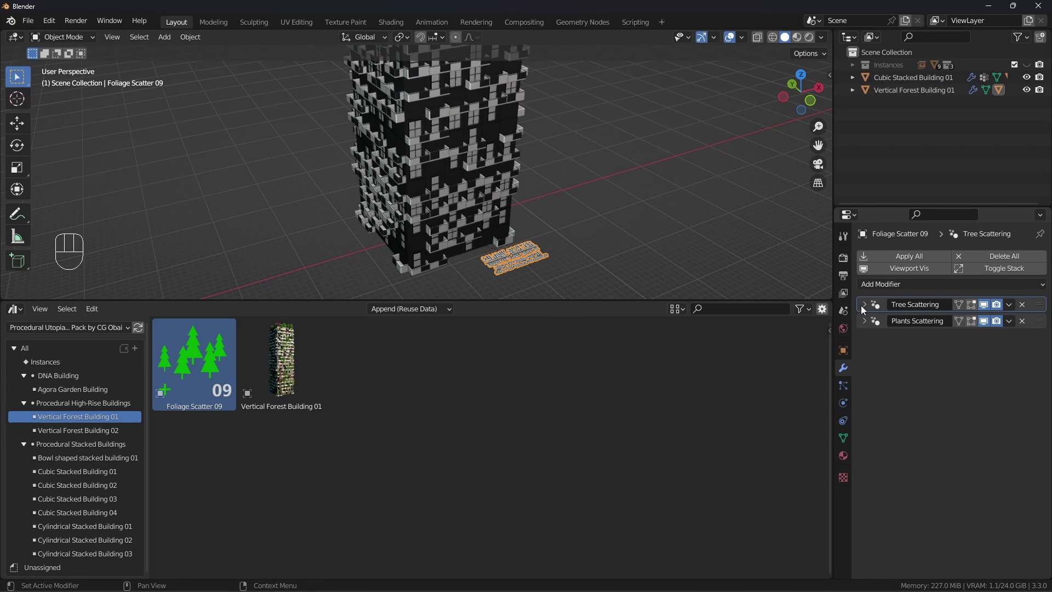
pyautogui.click(884, 313)
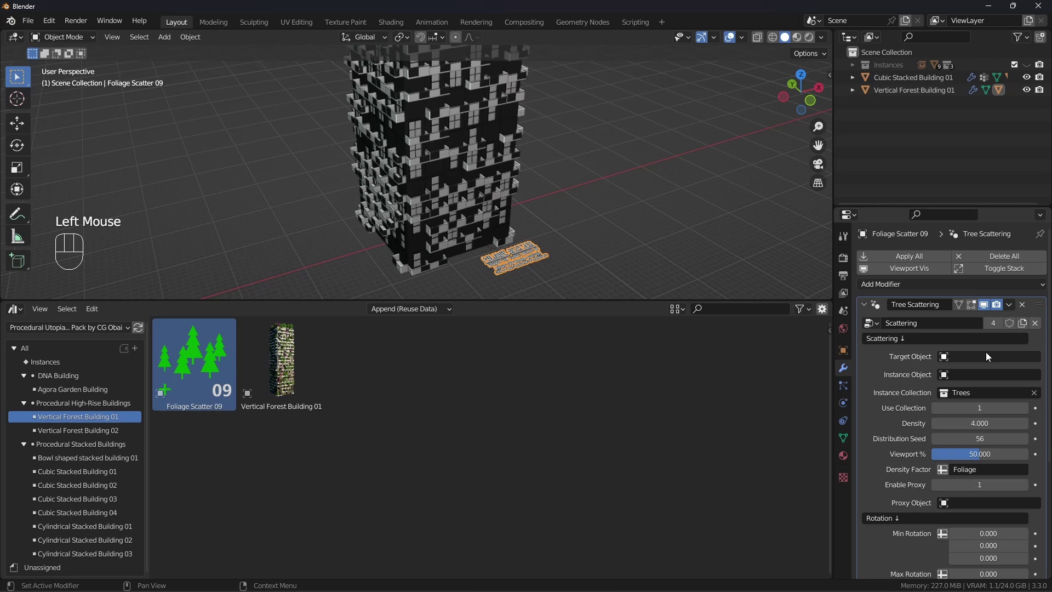
pyautogui.click(467, 232)
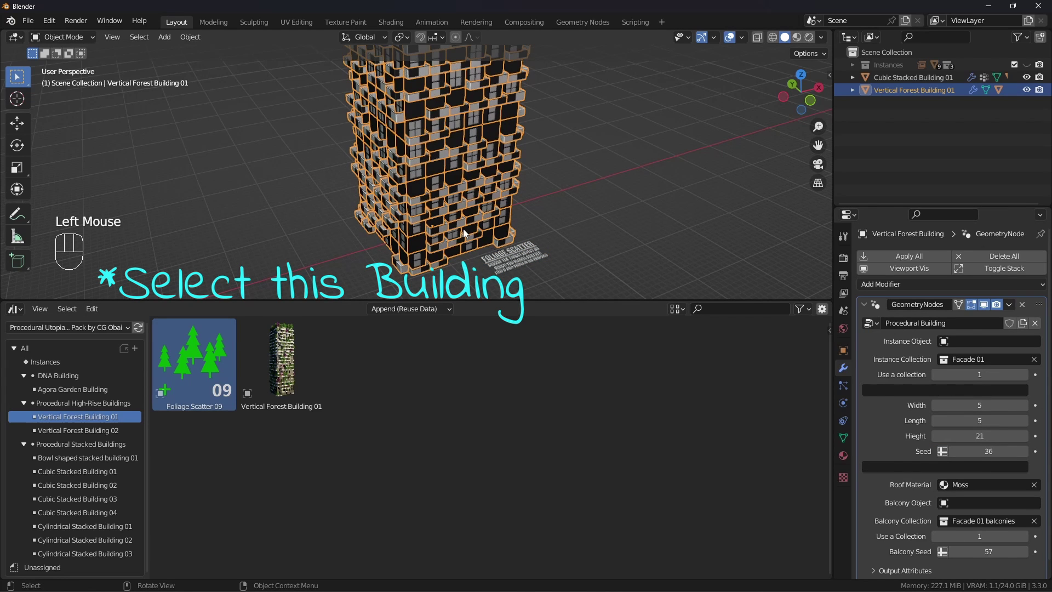
pyautogui.press('F2')
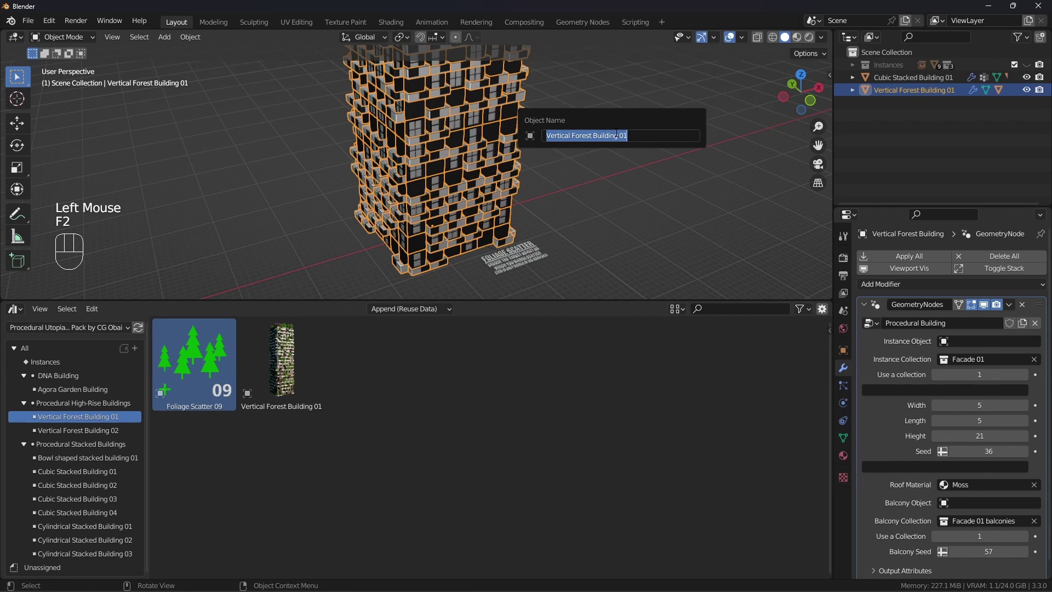
pyautogui.click(538, 257)
pyautogui.moveTo(965, 355); pyautogui.dragTo(990, 387)
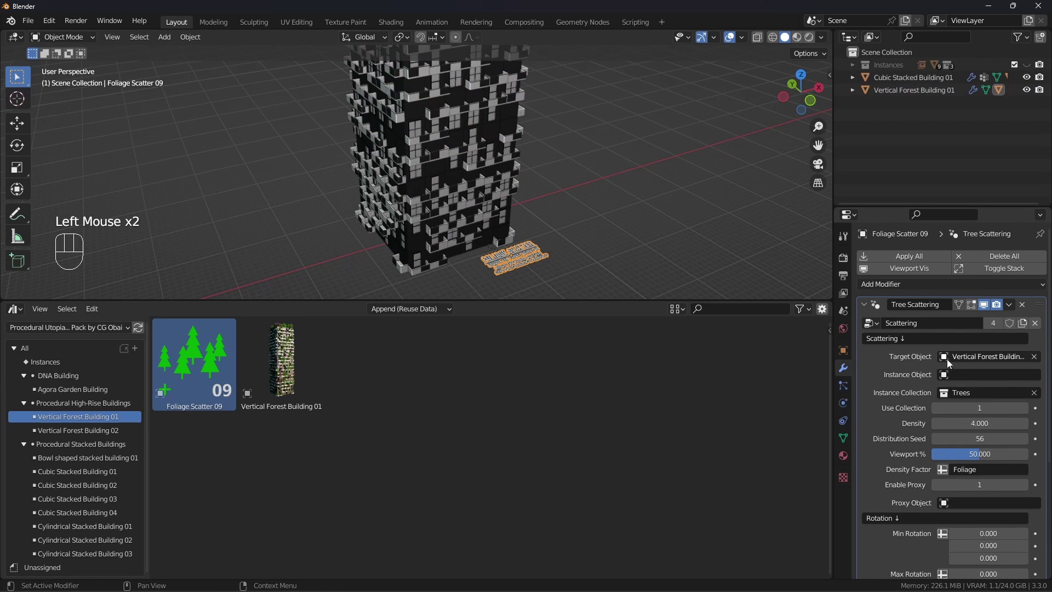
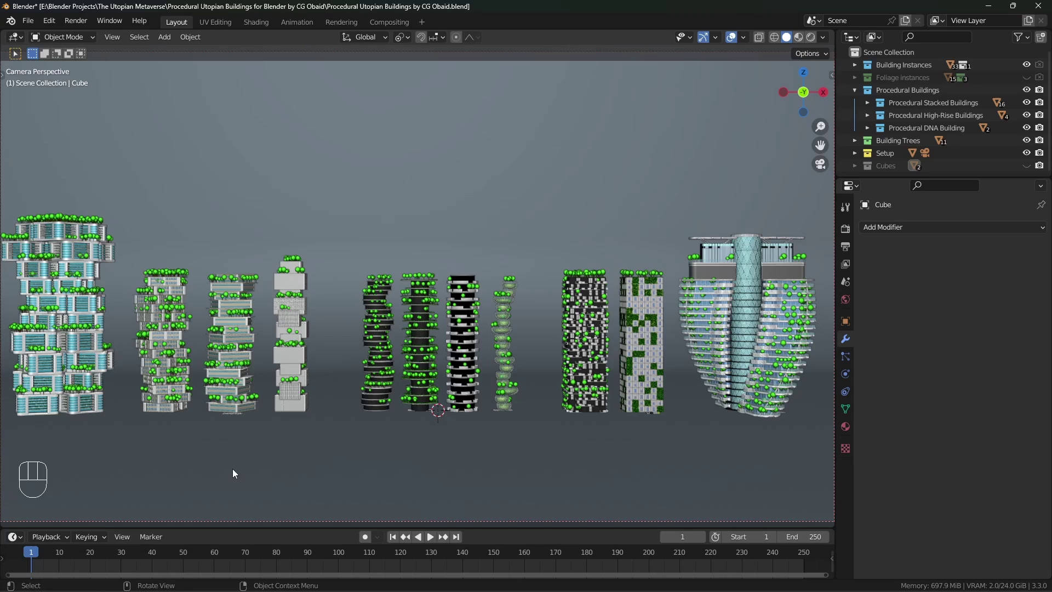
# - Enable the Cubes collection so its two plain box blocks appear in front of the buildings
pyautogui.moveTo(260, 397); pyautogui.dragTo(303, 429)
pyautogui.scroll(3)
pyautogui.moveTo(350, 404); pyautogui.dragTo(744, 205)
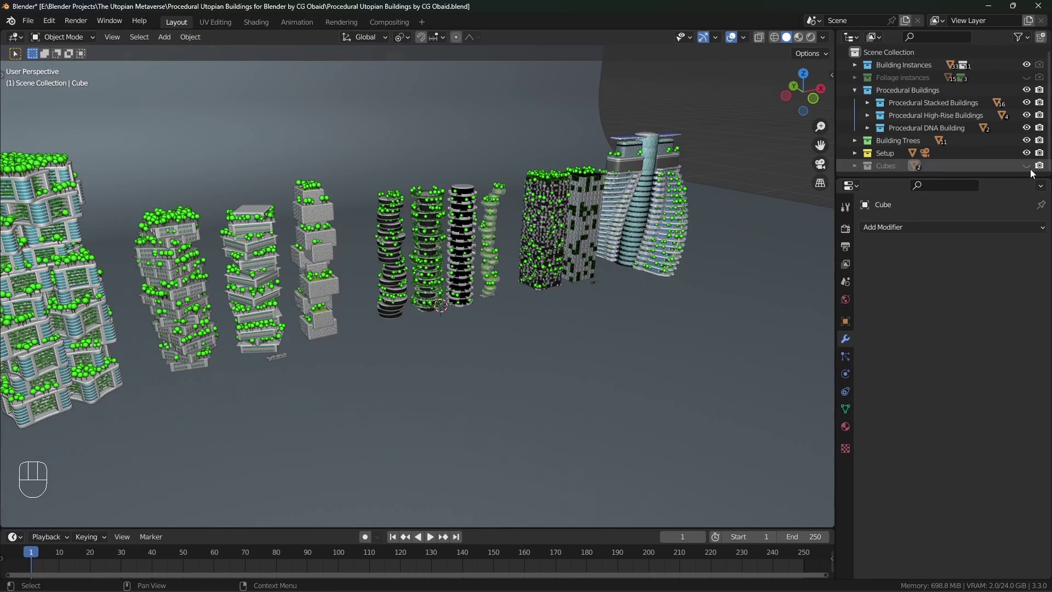
pyautogui.click(1033, 167)
pyautogui.moveTo(435, 304); pyautogui.dragTo(431, 273)
pyautogui.scroll(3)
pyautogui.moveTo(377, 282); pyautogui.dragTo(404, 259)
pyautogui.scroll(3)
pyautogui.moveTo(379, 274); pyautogui.dragTo(395, 279)
pyautogui.moveTo(492, 250); pyautogui.dragTo(526, 231)
pyautogui.scroll(-3)
pyautogui.scroll(3)
pyautogui.middleClick(463, 251)
pyautogui.moveTo(502, 263); pyautogui.dragTo(535, 242)
# - Duplicate a stacked building with its foliage scatter in front of the row and select the Cubic Stacked Building
pyautogui.click(880, 170)
pyautogui.click(328, 393)
pyautogui.click(337, 376)
pyautogui.moveTo(340, 394); pyautogui.dragTo(335, 347)
pyautogui.scroll(-3)
pyautogui.press('shift+d')
pyautogui.press('shift+z')
pyautogui.middleClick(461, 386)
pyautogui.moveTo(461, 386); pyautogui.dragTo(429, 394)
pyautogui.middleClick(430, 394)
pyautogui.click(426, 395)
pyautogui.middleClick(426, 395)
pyautogui.scroll(3)
pyautogui.middleClick(457, 411)
pyautogui.scroll(-3)
pyautogui.middleClick(451, 399)
pyautogui.click(397, 440)
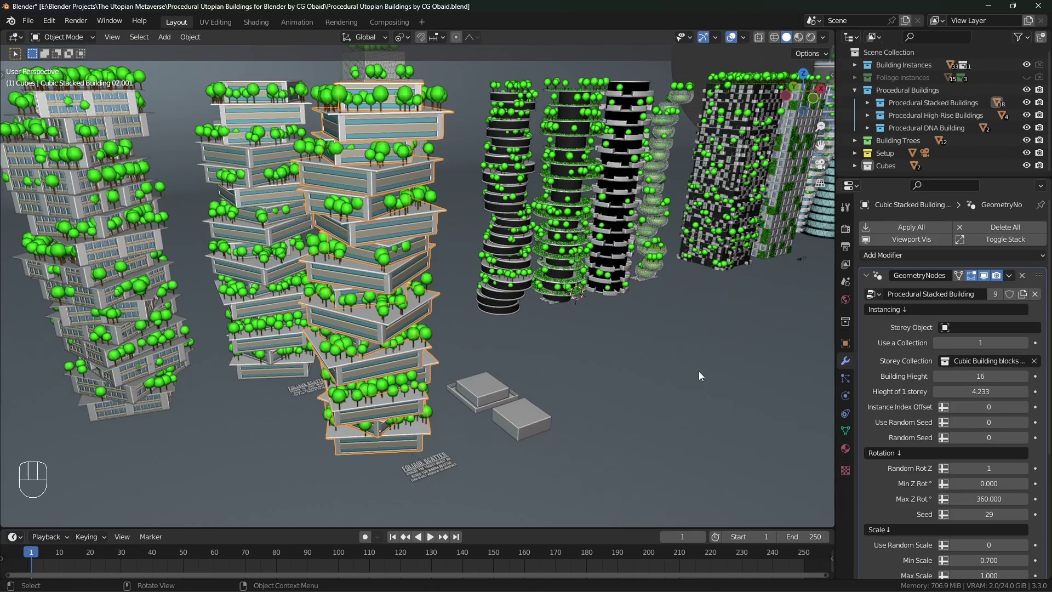
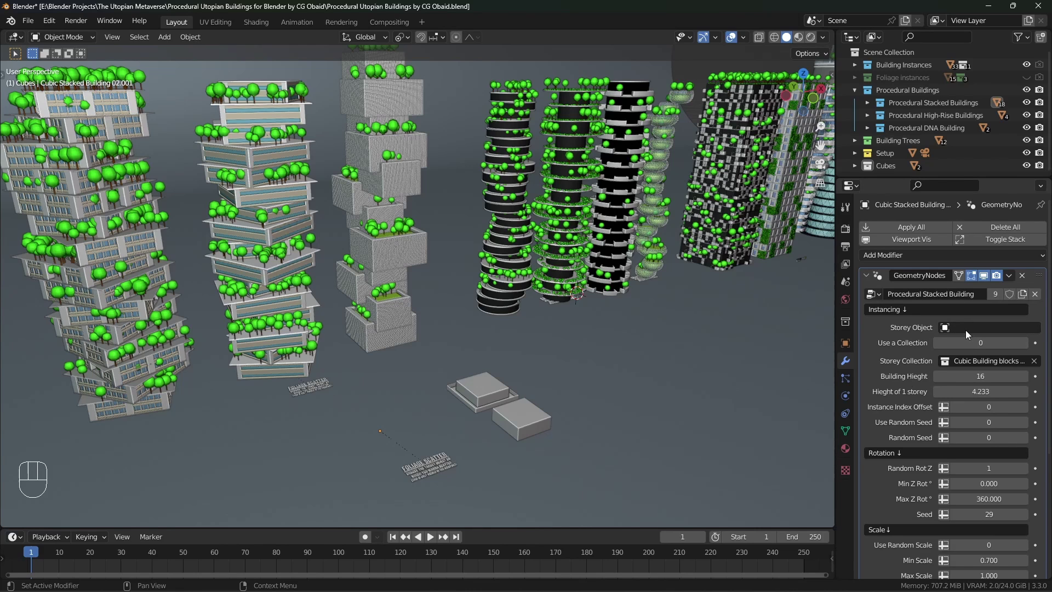
pyautogui.moveTo(965, 329); pyautogui.dragTo(938, 372)
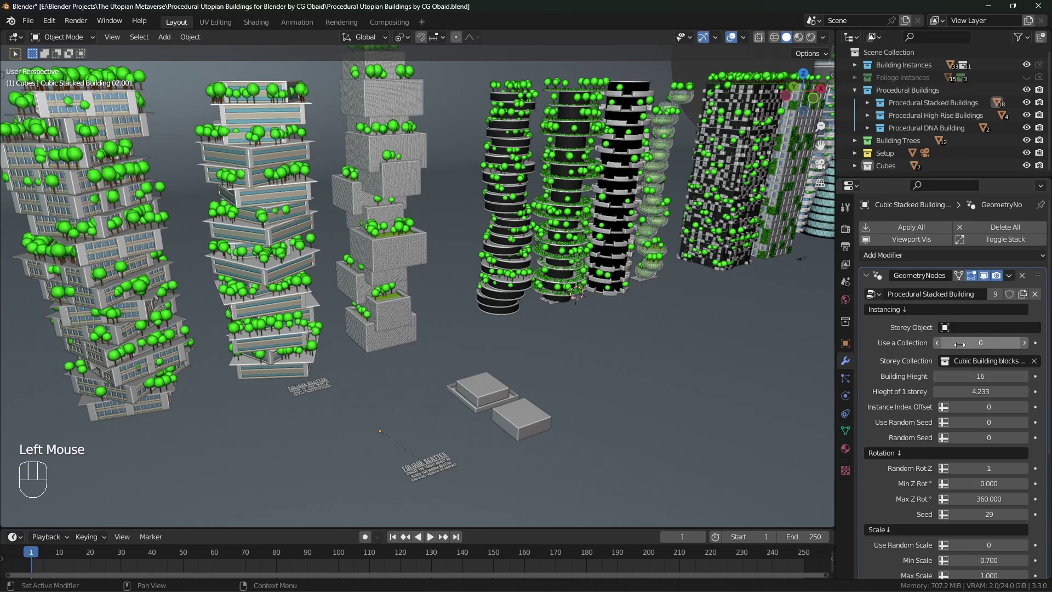
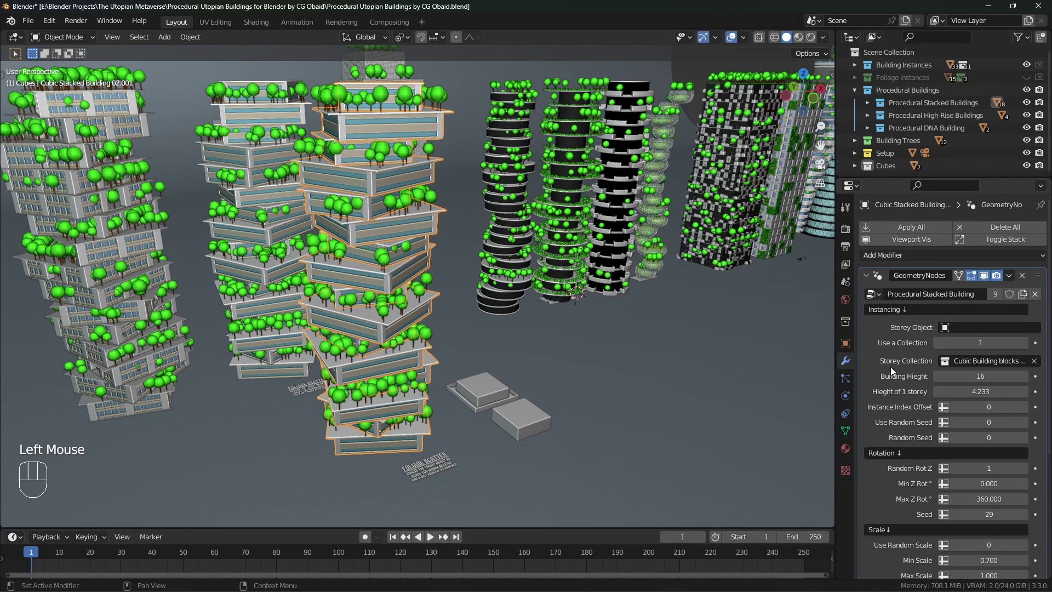
pyautogui.moveTo(954, 366); pyautogui.dragTo(925, 363)
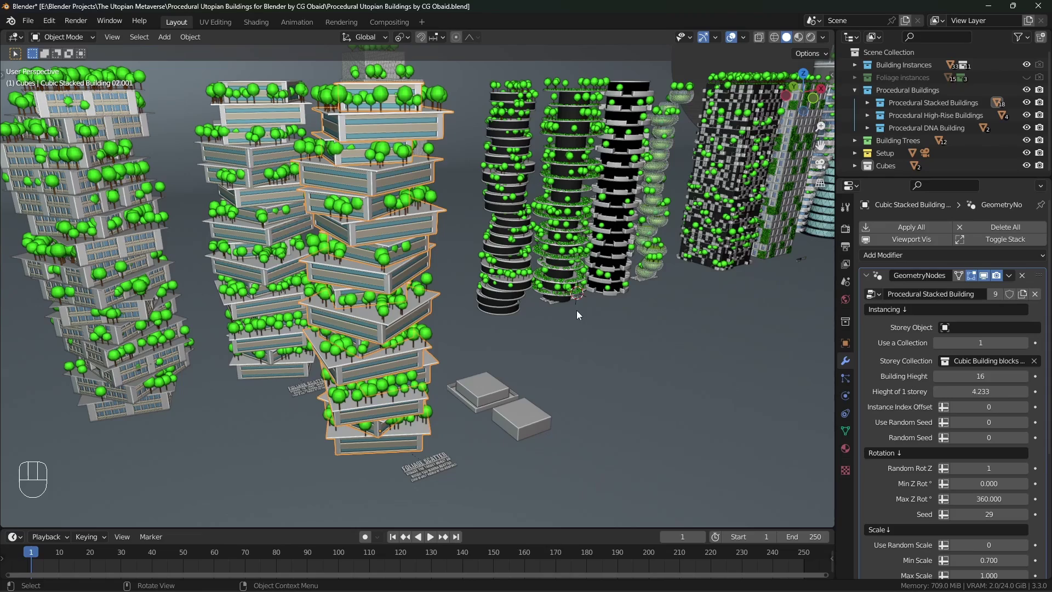
# - Navigate the viewport to close in on the two box blocks
pyautogui.middleClick(498, 417)
pyautogui.scroll(-3)
pyautogui.moveTo(508, 422); pyautogui.dragTo(506, 397)
pyautogui.scroll(3)
pyautogui.moveTo(500, 380); pyautogui.dragTo(433, 289)
pyautogui.middleClick(467, 302)
pyautogui.middleClick(477, 315)
pyautogui.scroll(3)
pyautogui.moveTo(446, 310); pyautogui.dragTo(472, 310)
pyautogui.middleClick(467, 308)
pyautogui.middleClick(450, 290)
pyautogui.middleClick(481, 313)
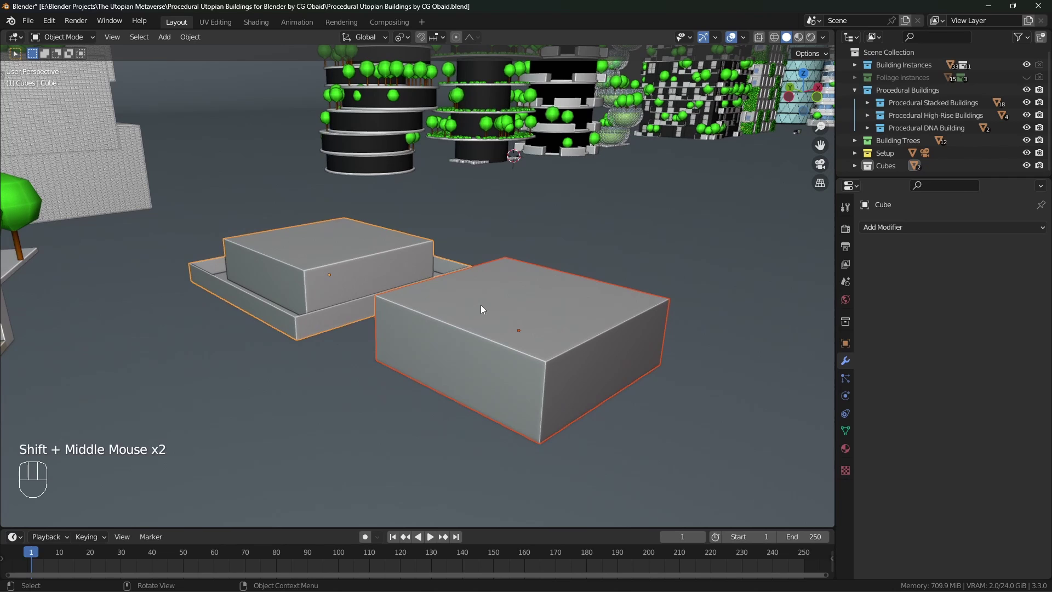
pyautogui.press('ctrl+z')
# - Check both blocks' Transform values in the N sidebar and apply scale so they read 1
pyautogui.click(483, 324)
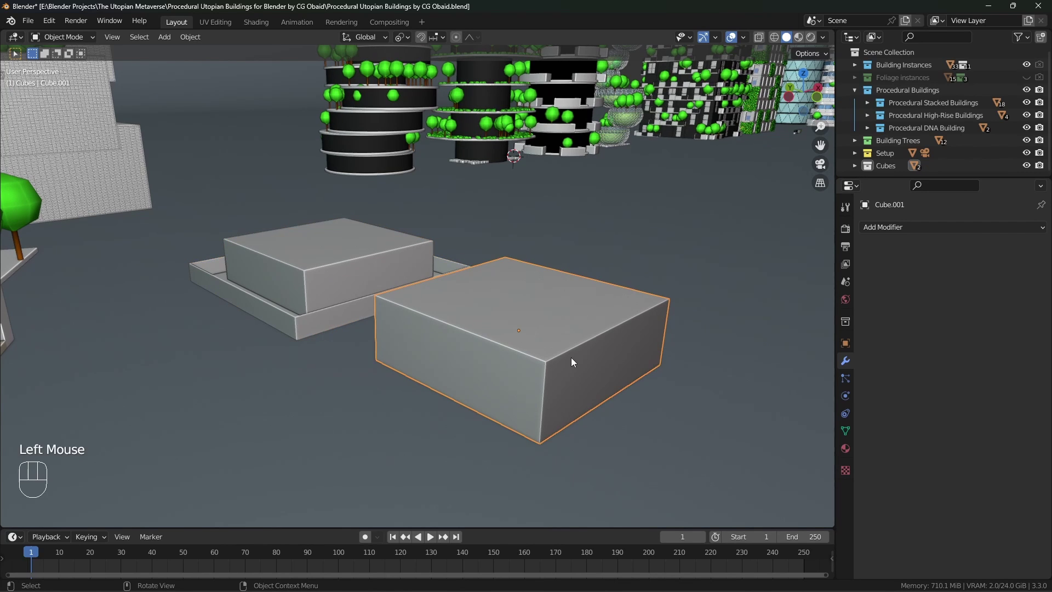
pyautogui.press('n')
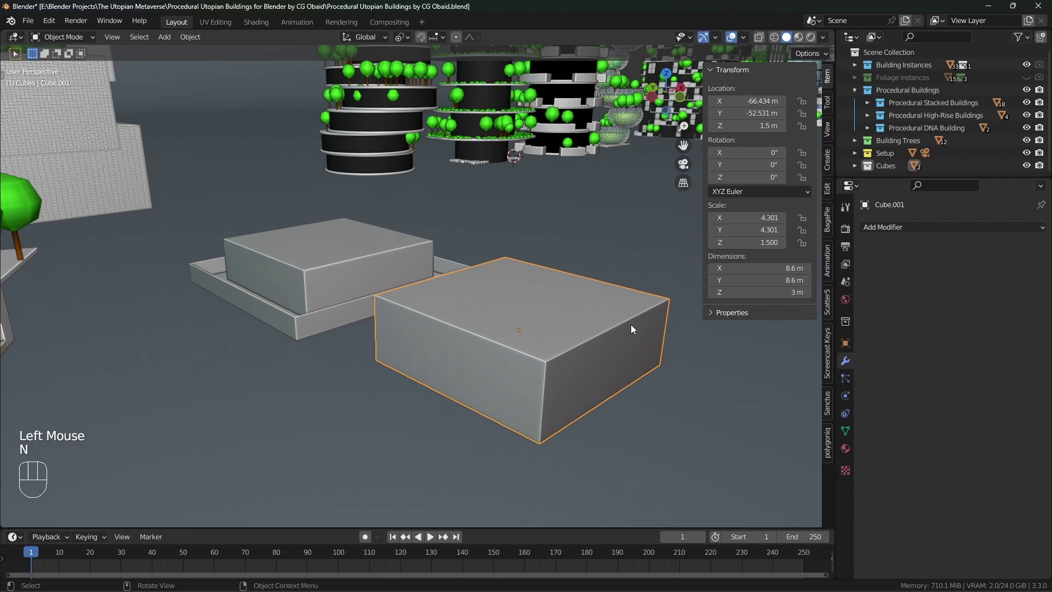
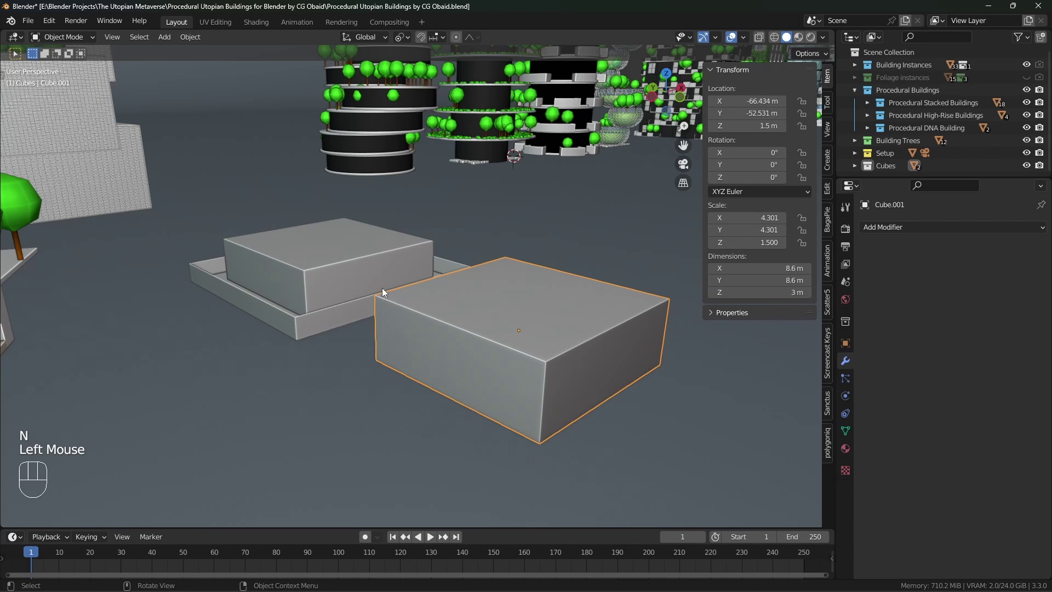
pyautogui.click(312, 269)
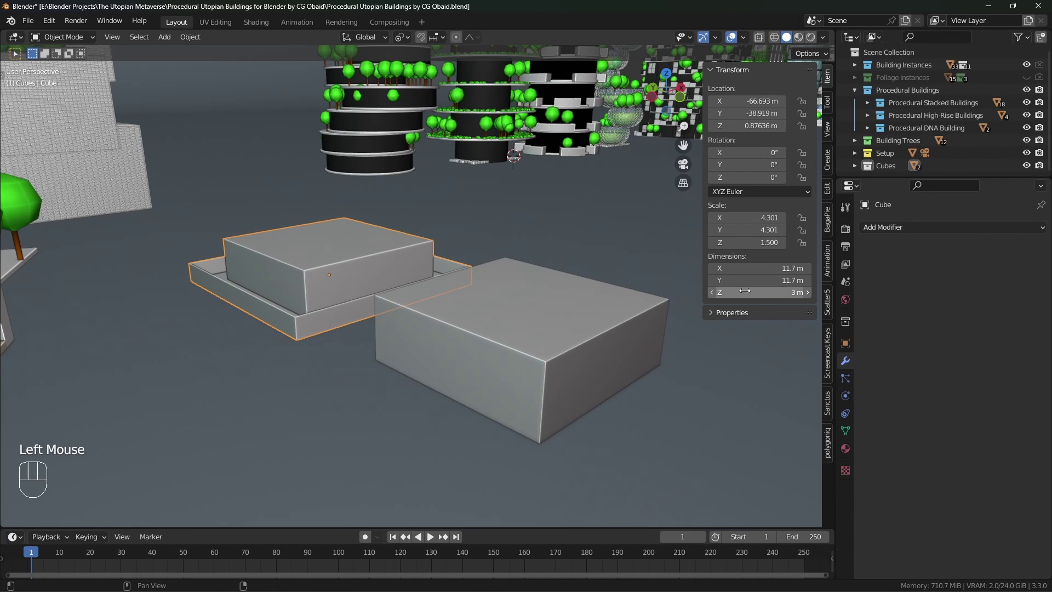
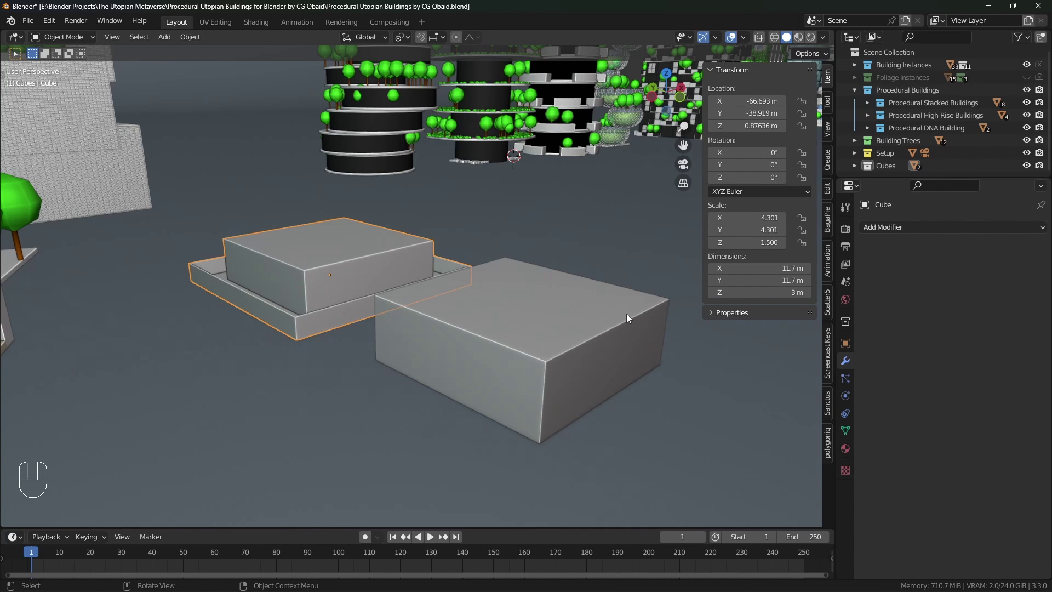
pyautogui.click(617, 330)
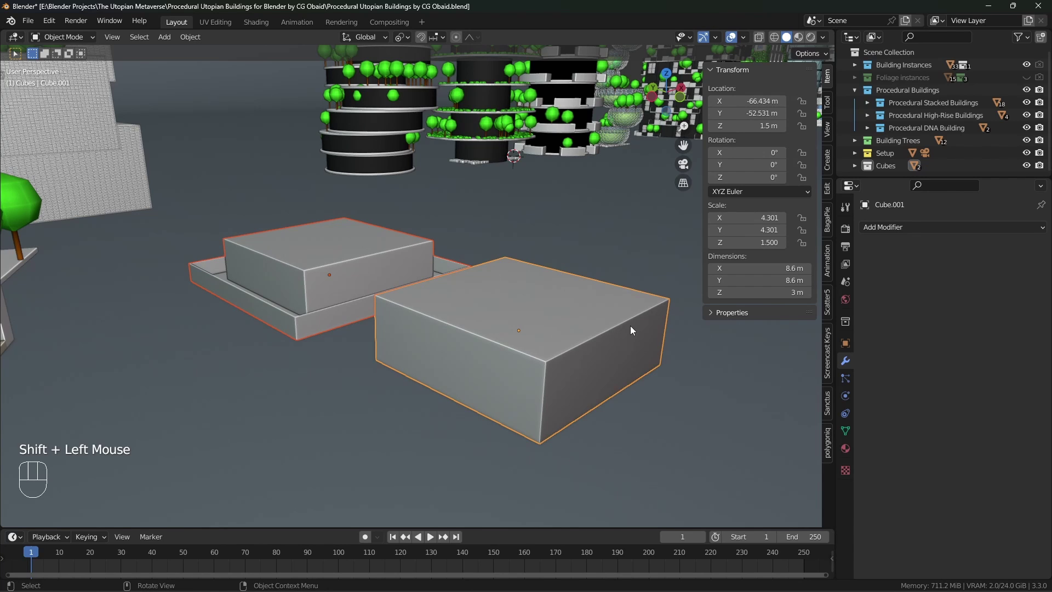
pyautogui.press('ctrl+a')
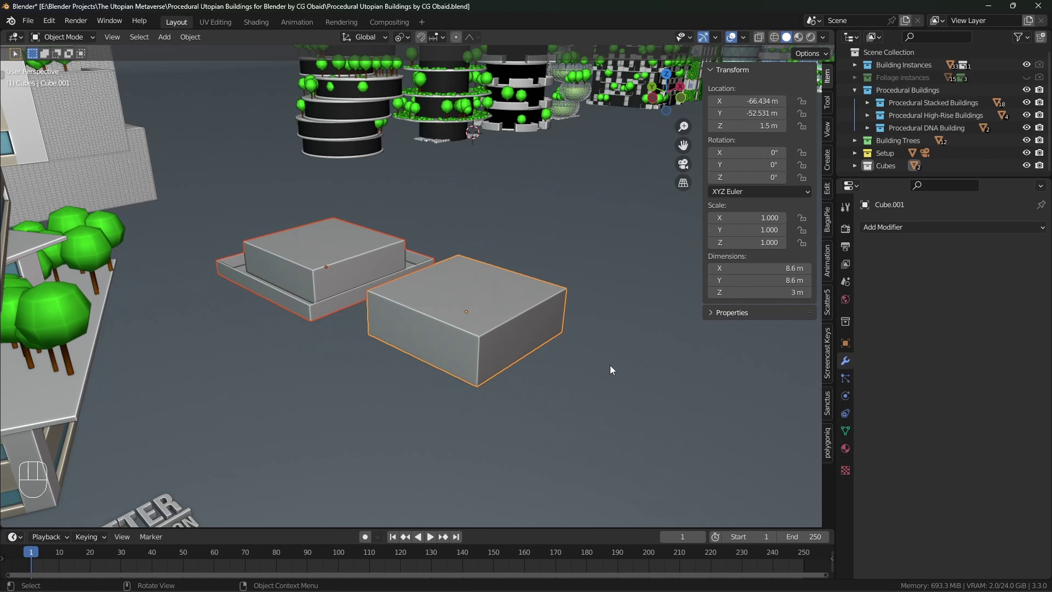
pyautogui.press('KP_Divide')
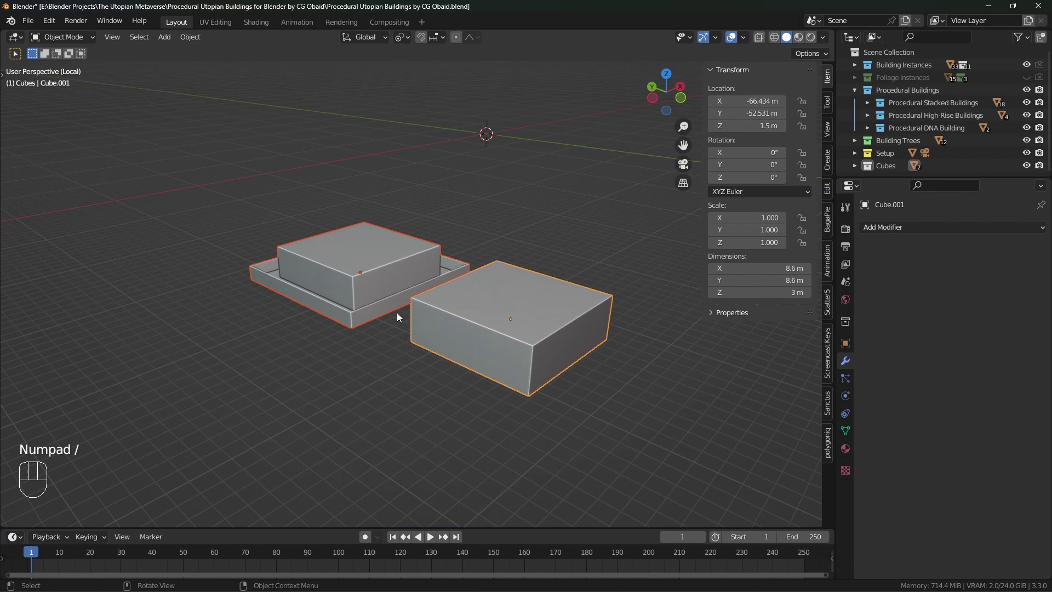
# - Enter Edit Mode on the larger block viewed from below and bring up the snapping choices
pyautogui.click(374, 294)
pyautogui.moveTo(398, 321); pyautogui.dragTo(396, 217)
pyautogui.scroll(3)
pyautogui.moveTo(407, 315); pyautogui.dragTo(400, 325)
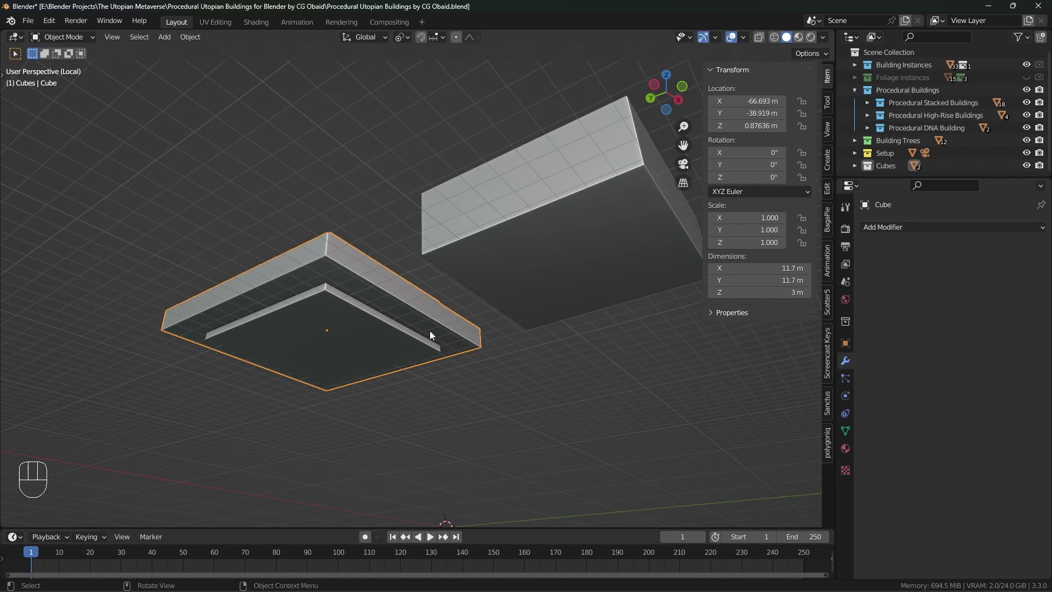
pyautogui.press('Tab')
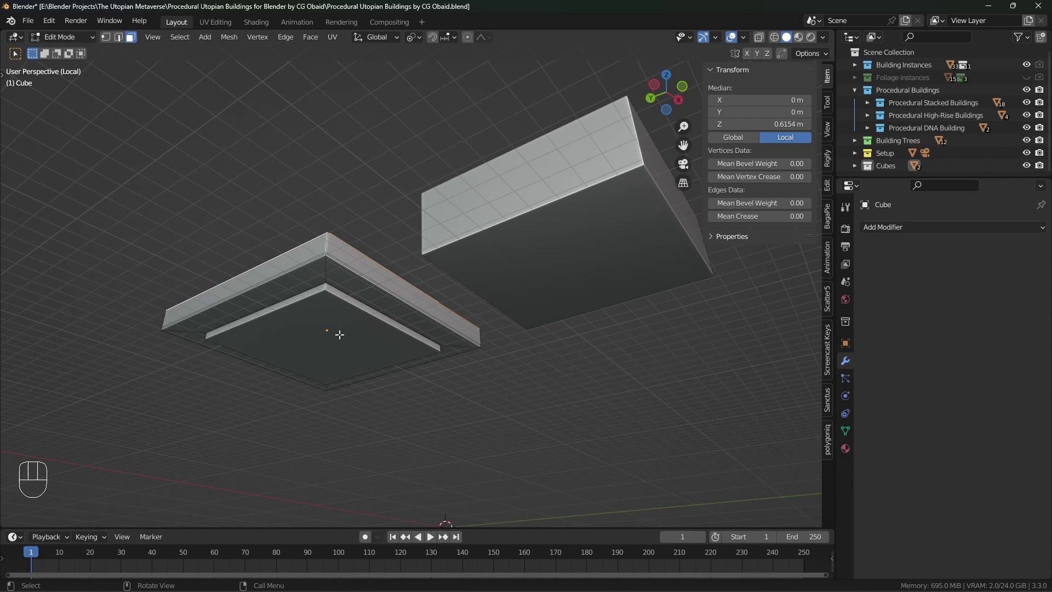
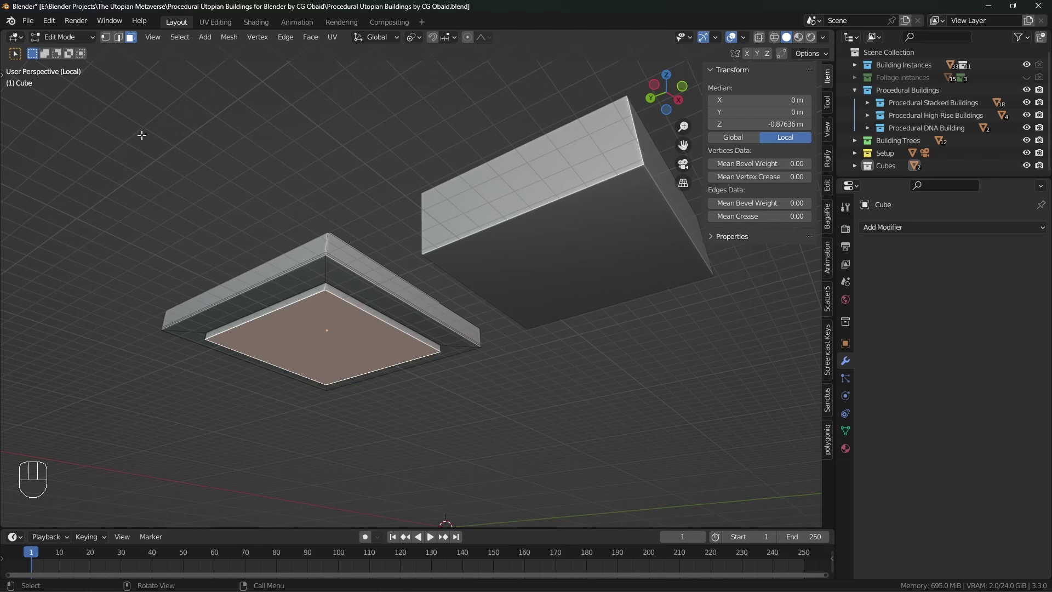
pyautogui.press('shift+s')
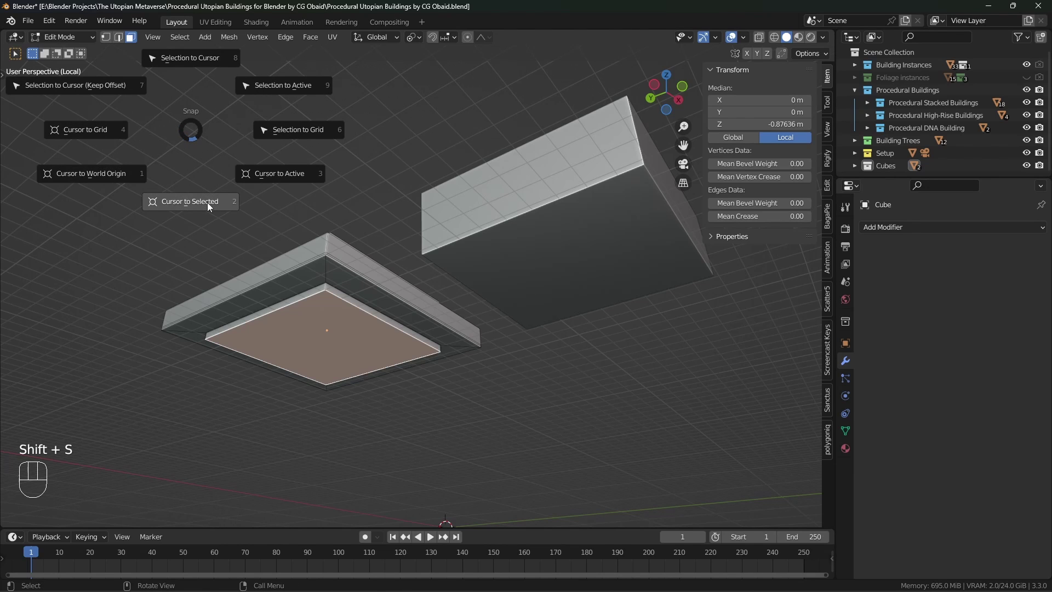
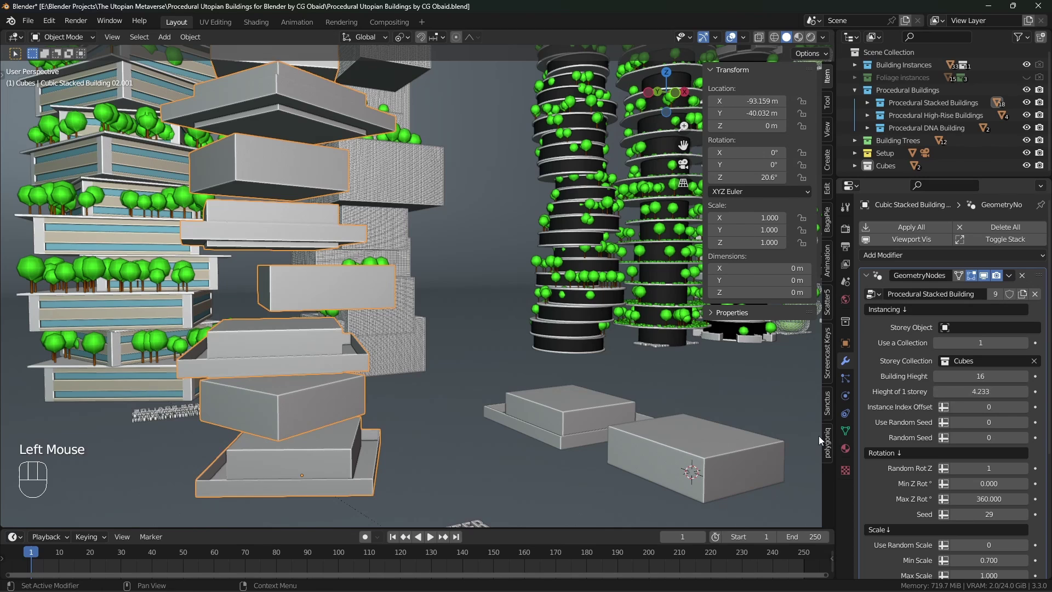
# - Select the smaller box block and reframe the view toward the foliage scatter of the stacked building
pyautogui.click(666, 443)
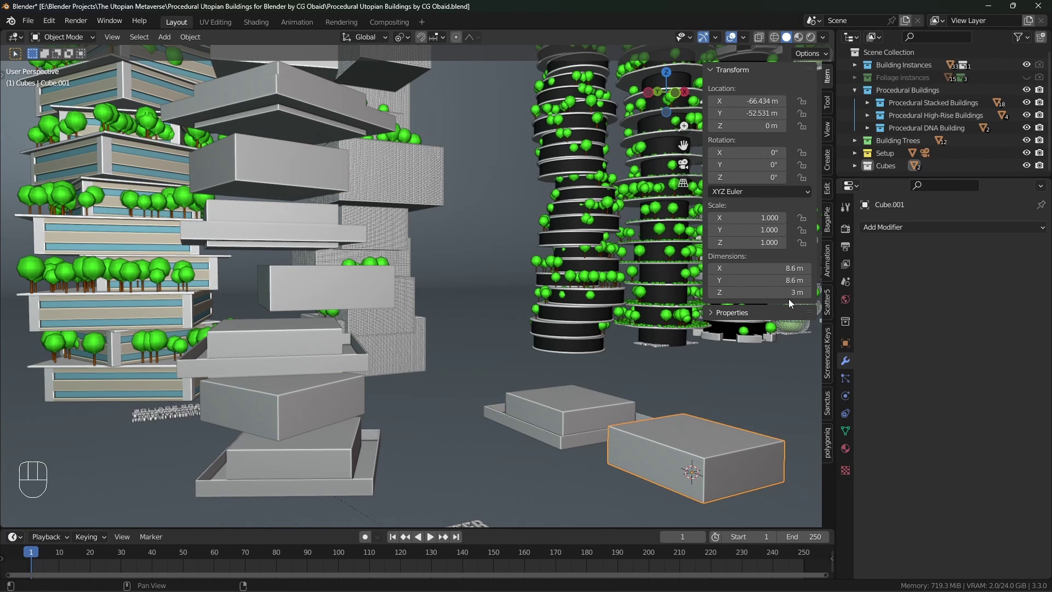
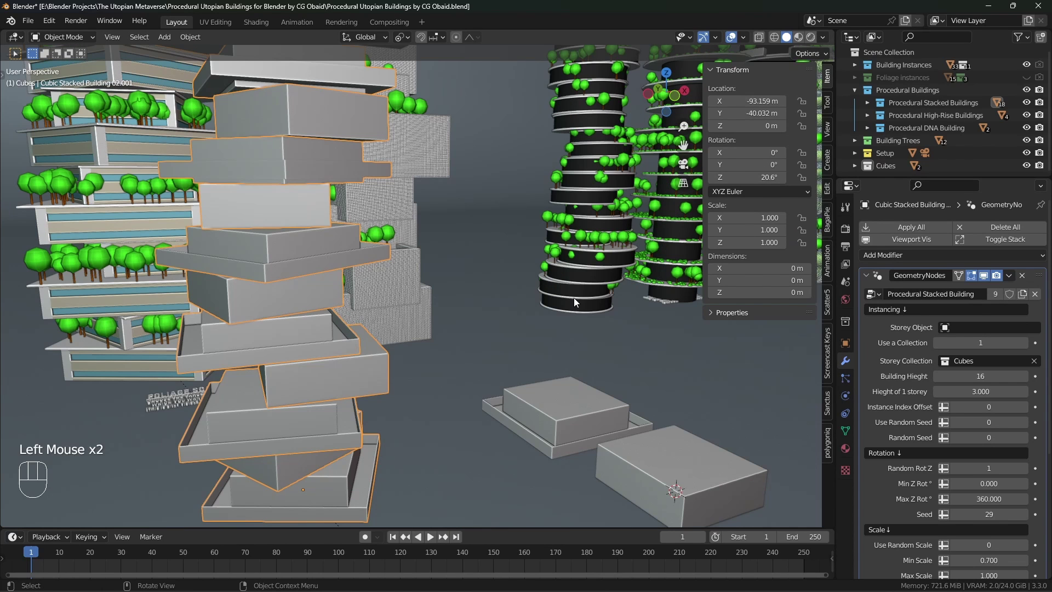
pyautogui.middleClick(550, 431)
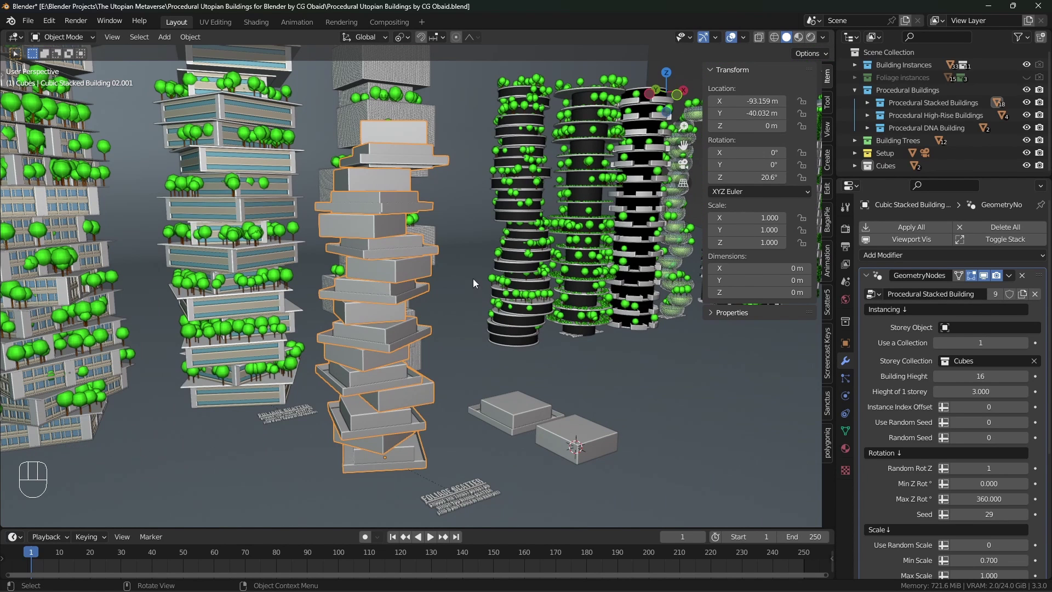
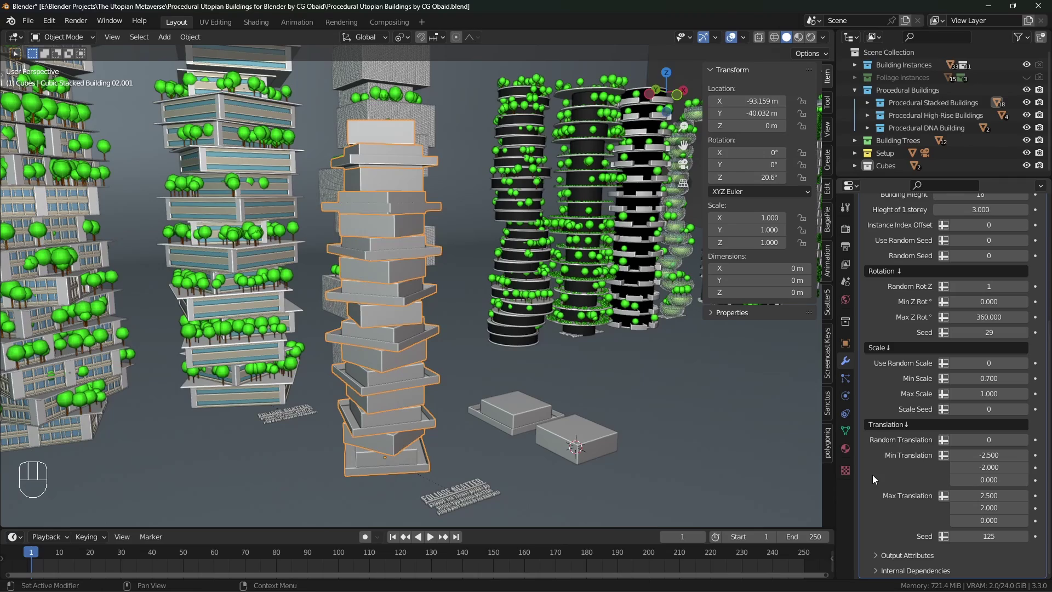
pyautogui.moveTo(496, 300); pyautogui.dragTo(496, 325)
pyautogui.middleClick(499, 323)
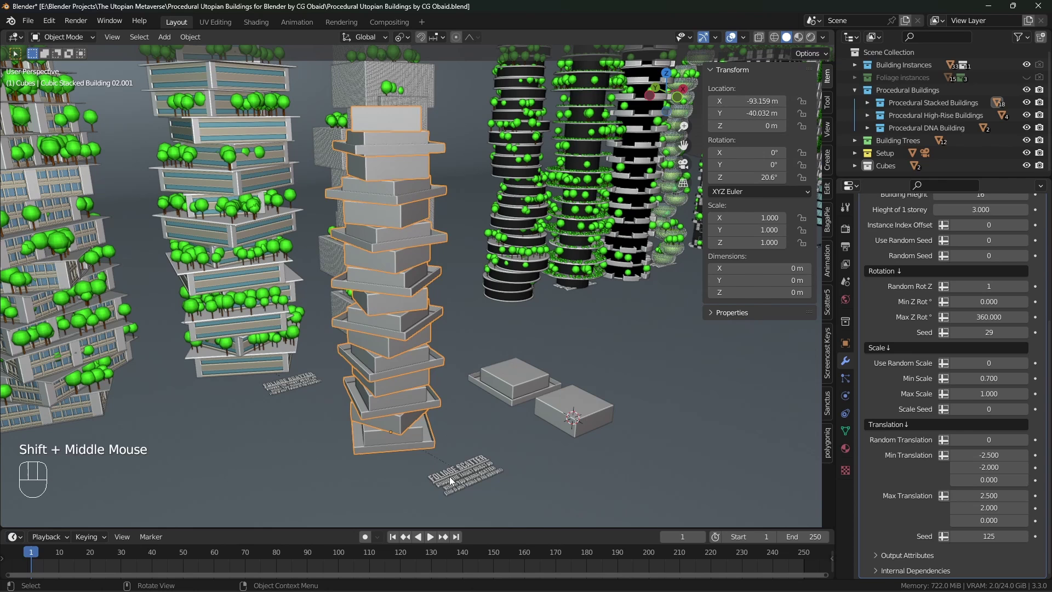
# - Inspect the scatter object and the stepped cube, viewing the cube's mesh data with no vertex groups
pyautogui.click(450, 481)
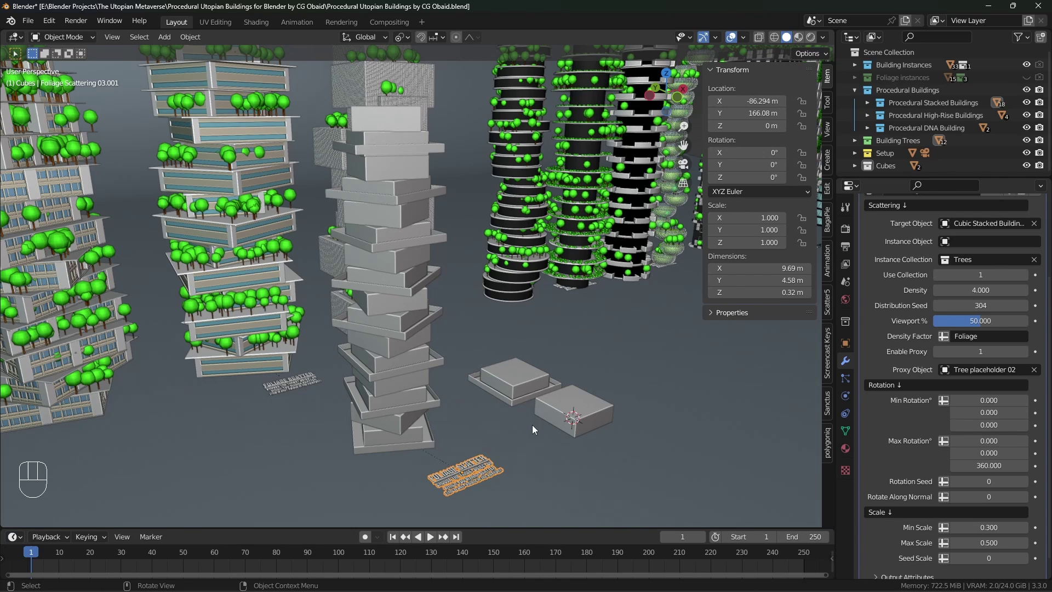
pyautogui.click(566, 450)
pyautogui.click(582, 427)
pyautogui.click(850, 436)
pyautogui.click(518, 391)
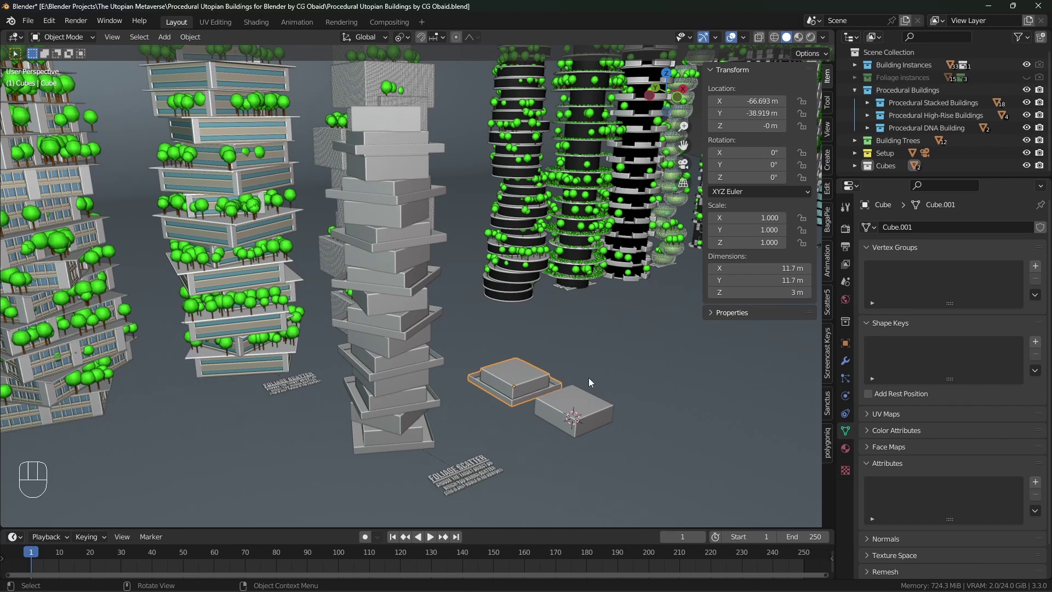
# - Reselect the foliage scatter and show its Scattering modifier with Trees collection and Foliage density
pyautogui.click(477, 473)
pyautogui.click(848, 366)
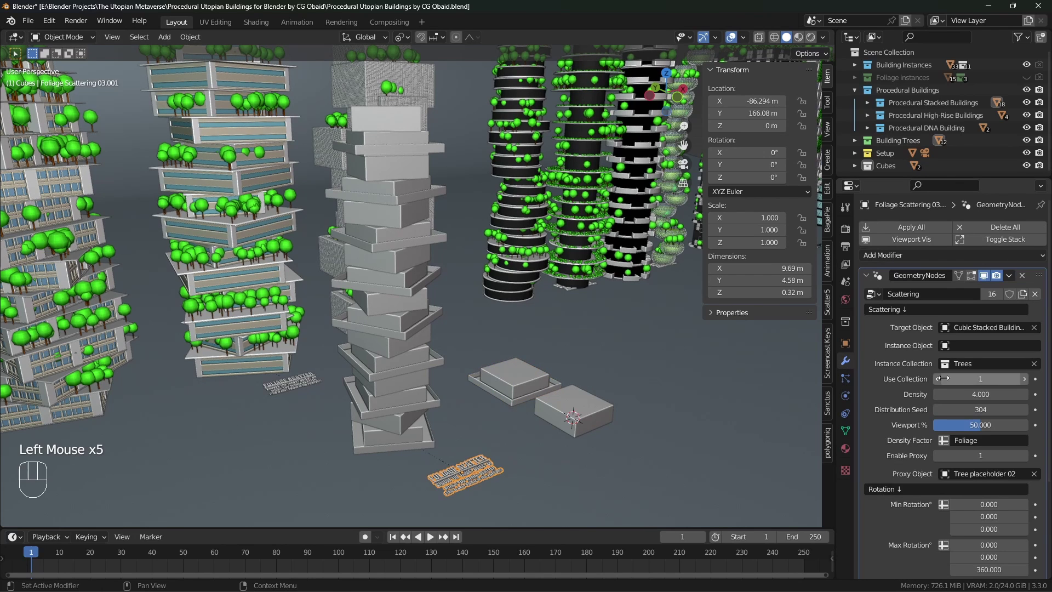
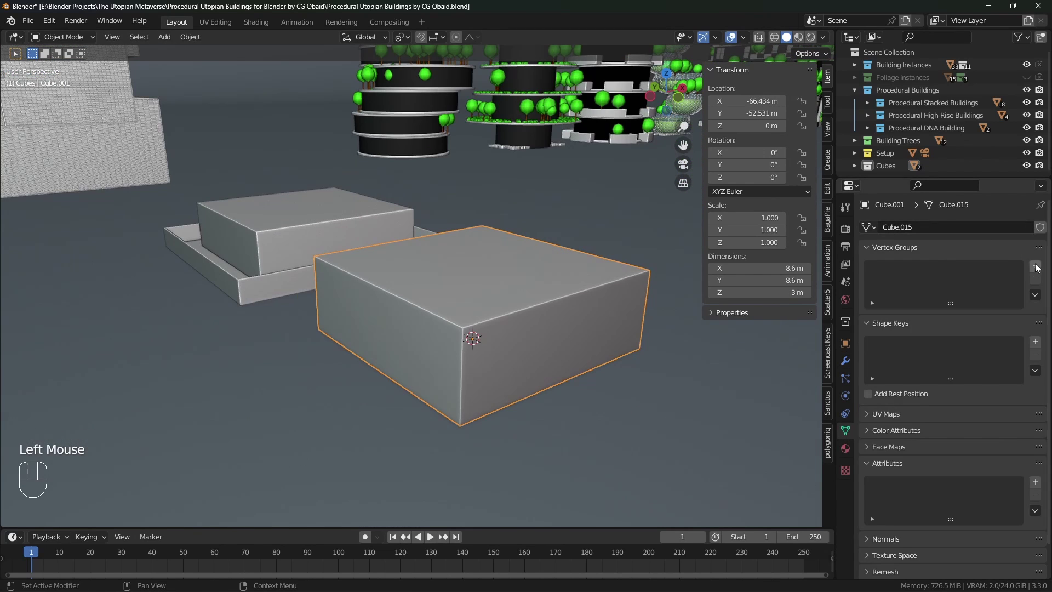
# - Create a Foliage vertex group and assign the cube's top face to it in Edit Mode
pyautogui.click(1041, 270)
pyautogui.moveTo(908, 273); pyautogui.dragTo(550, 365)
pyautogui.press('Tab')
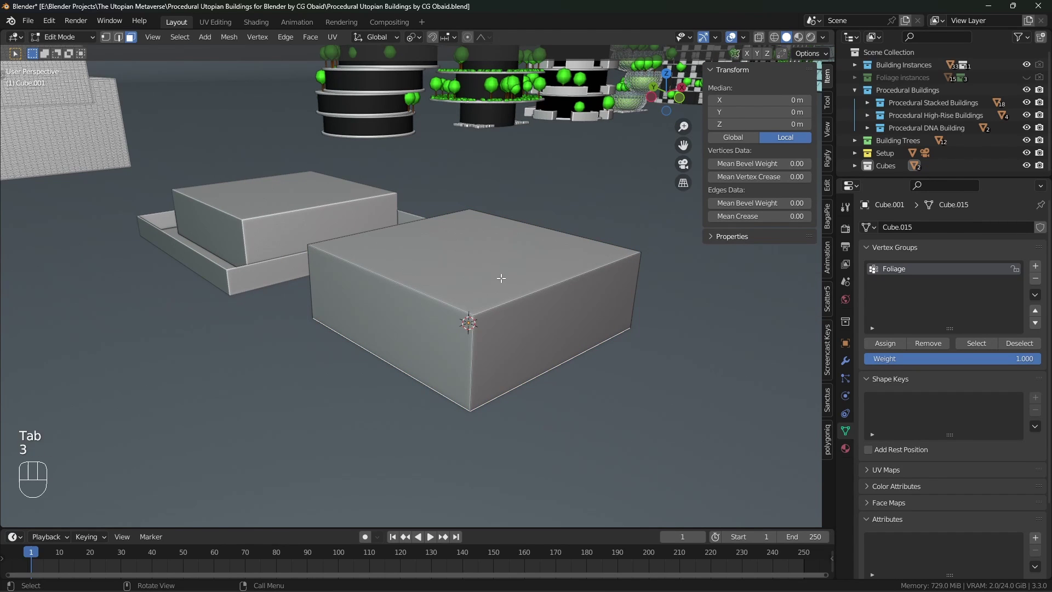
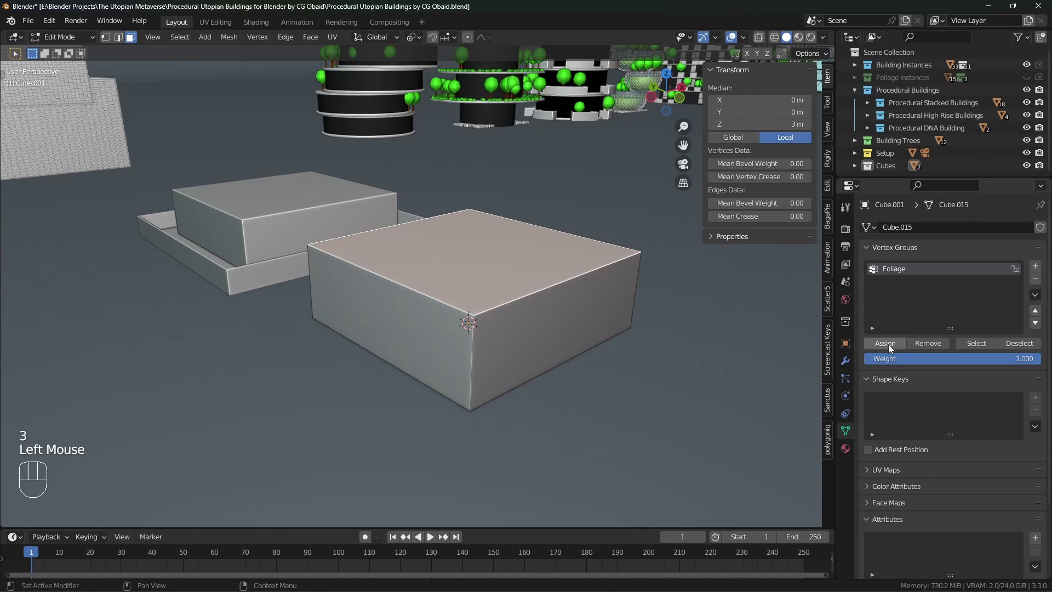
pyautogui.click(892, 347)
# - Inset the top face, remove the rim from Foliage, and preview the weights in Weight Paint
pyautogui.press('ctrl+Tab')
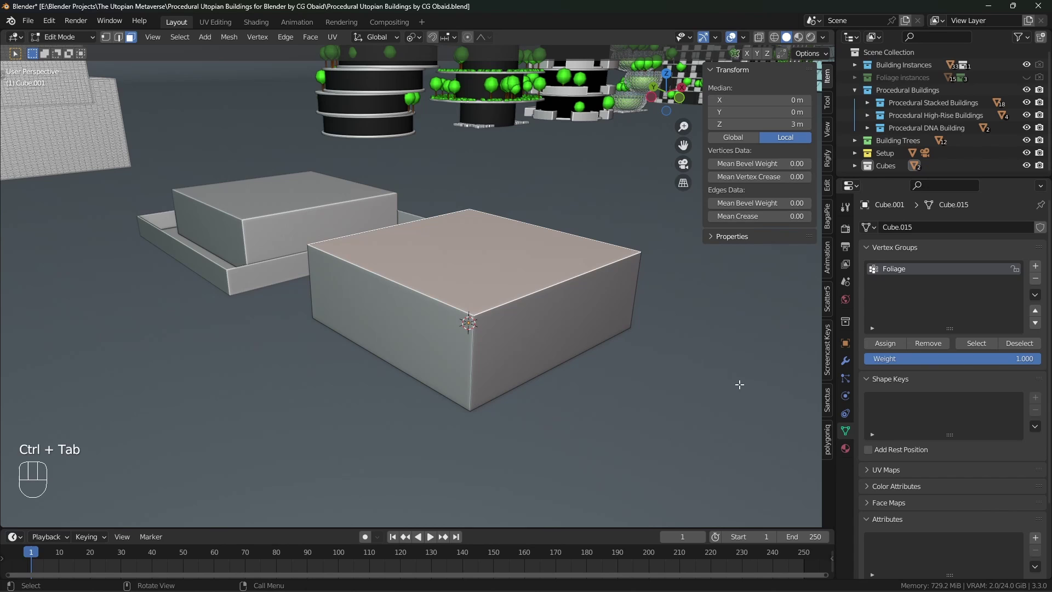
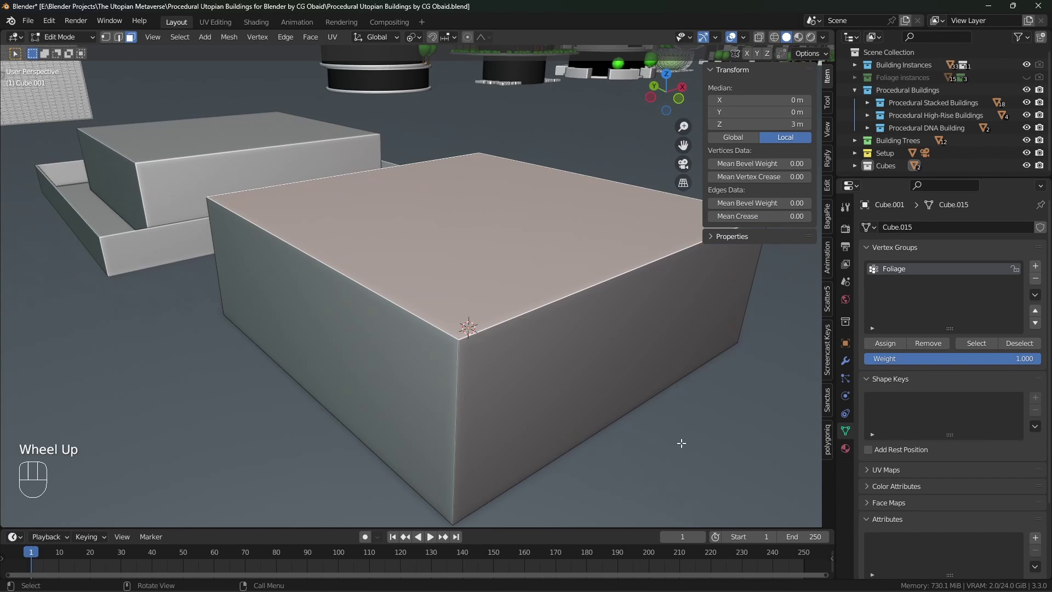
pyautogui.press('i')
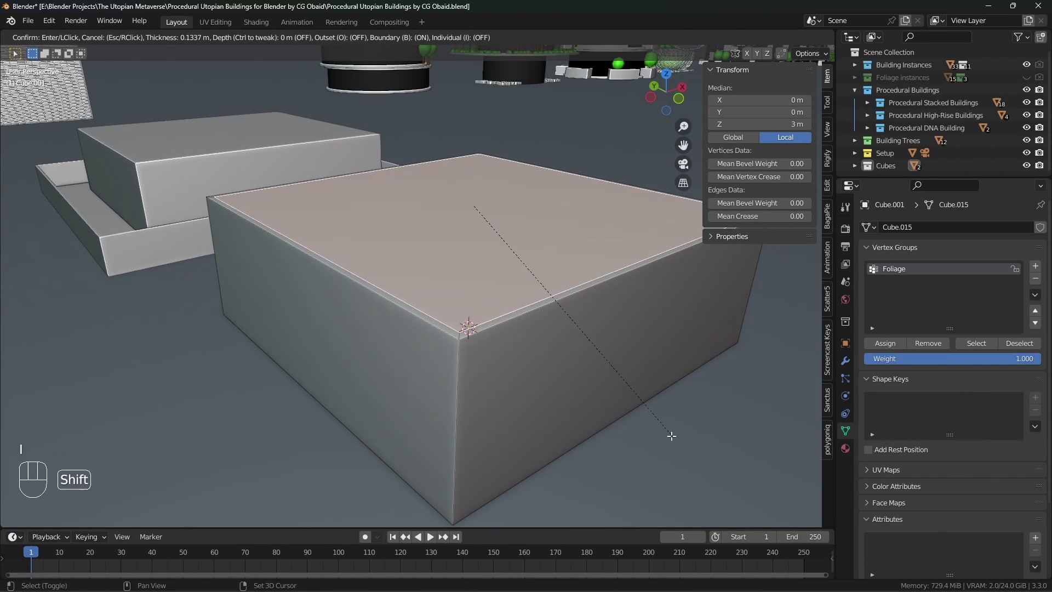
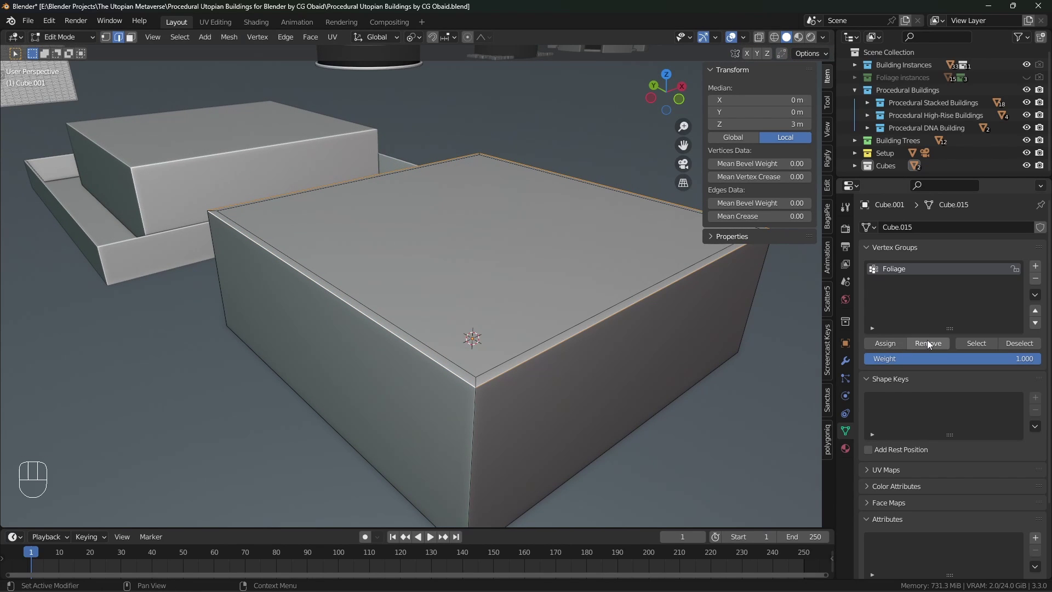
pyautogui.click(927, 348)
pyautogui.press('ctrl+Tab')
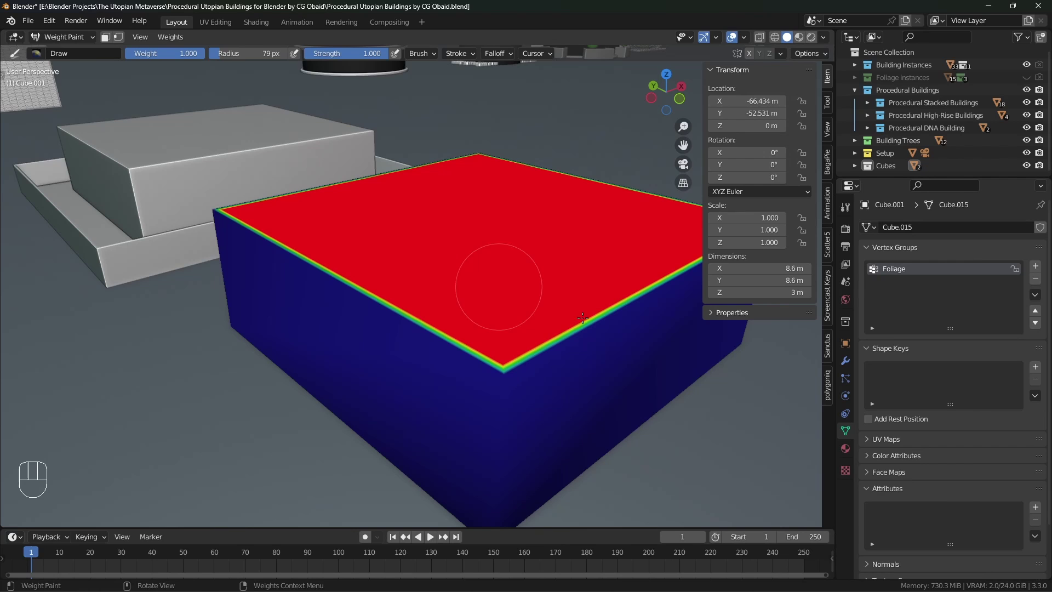
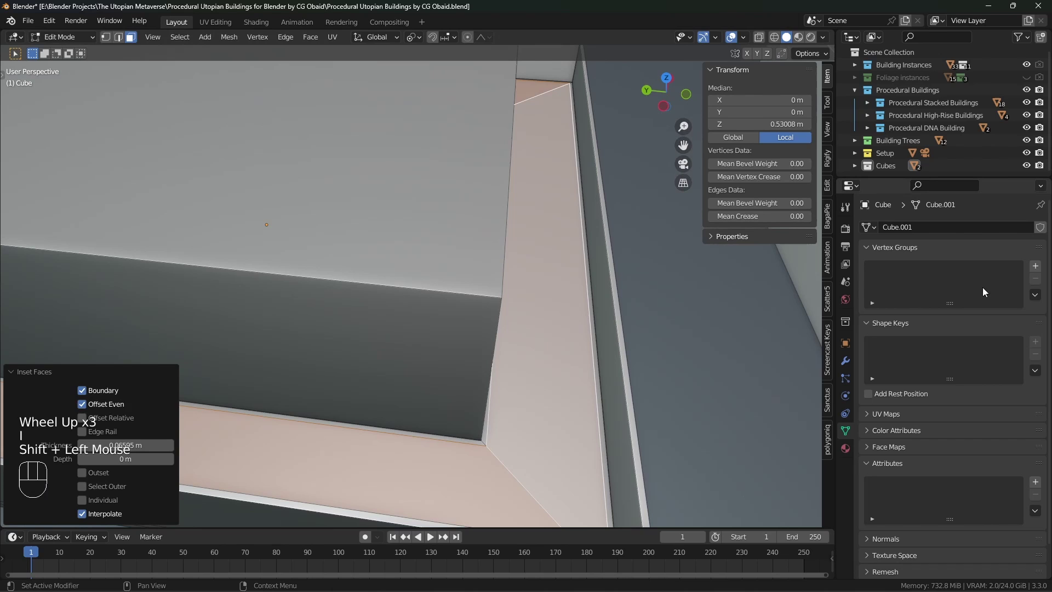
# - Create a Foliage vertex group on the larger 11.7 m stepped cube and name it Foliage
pyautogui.moveTo(1039, 274); pyautogui.dragTo(940, 282)
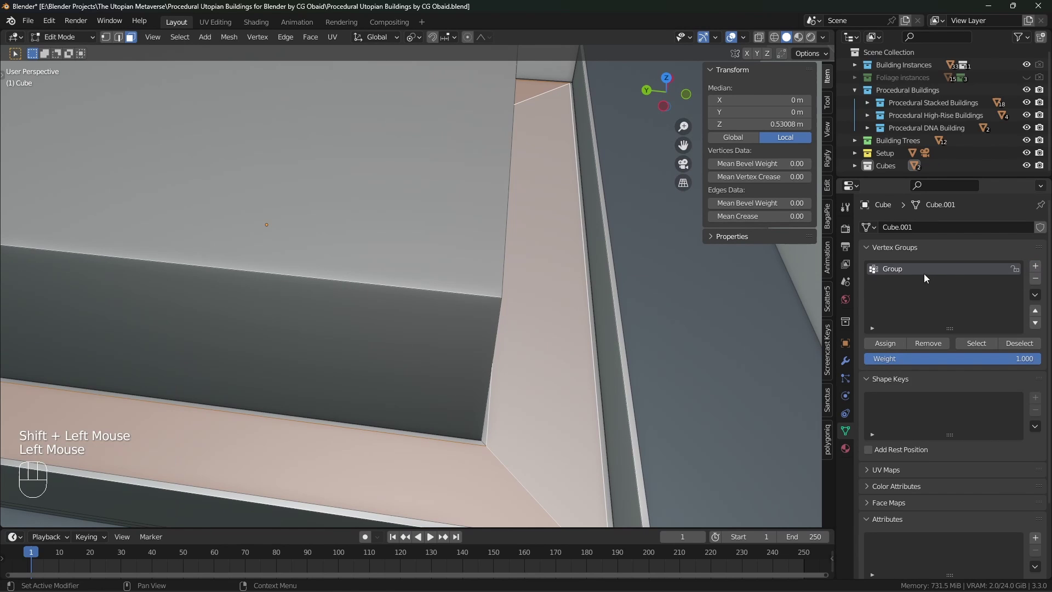
pyautogui.moveTo(925, 277); pyautogui.dragTo(928, 292)
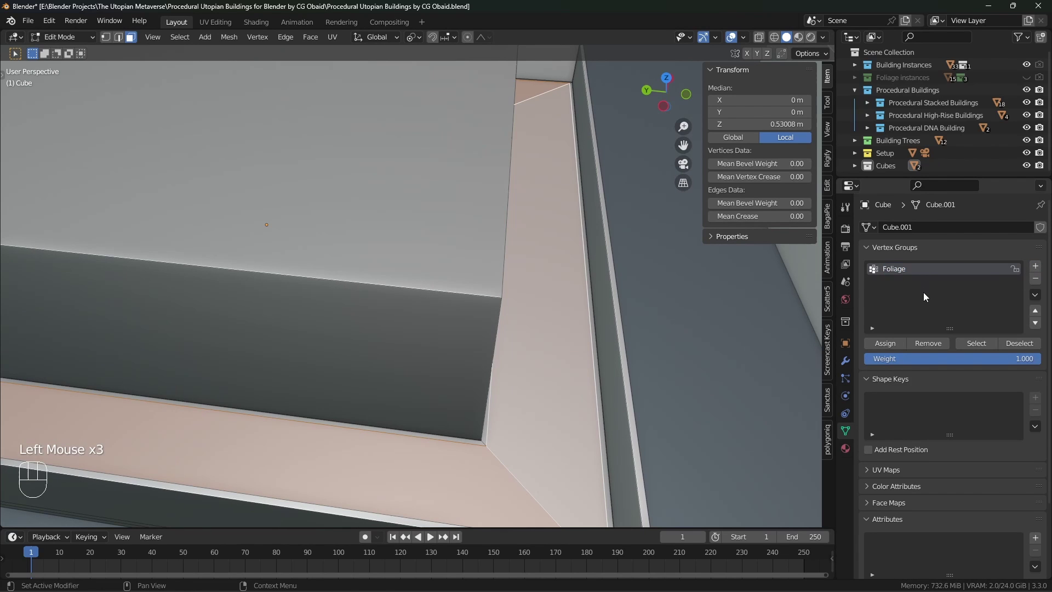
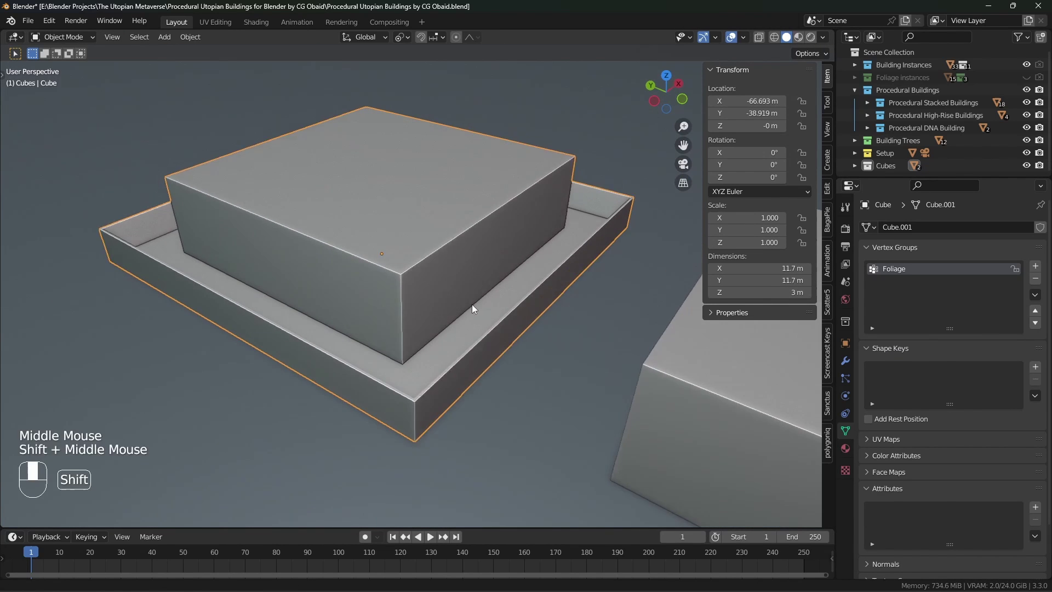
pyautogui.scroll(3)
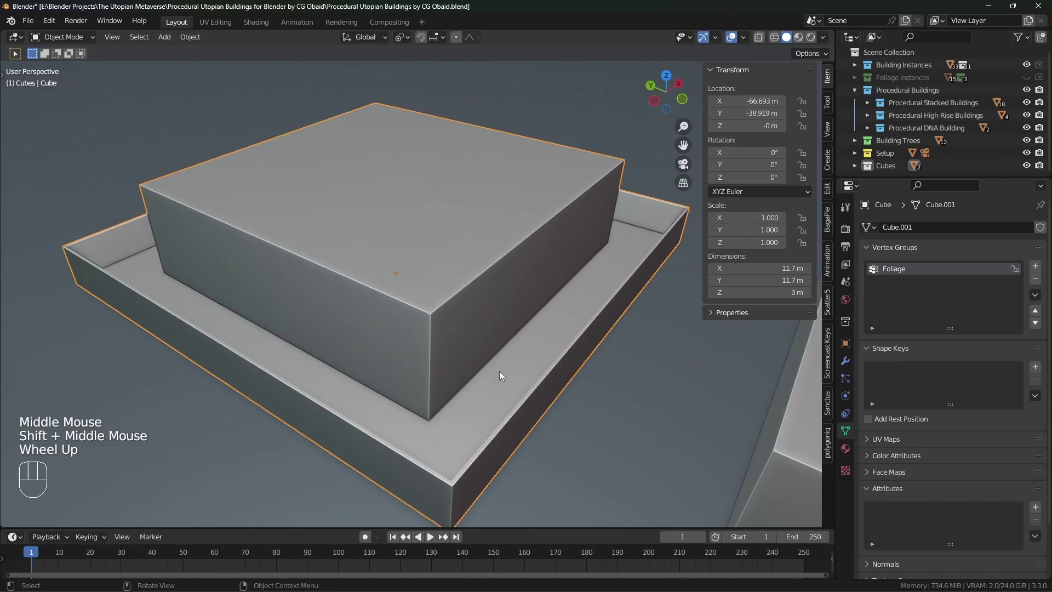
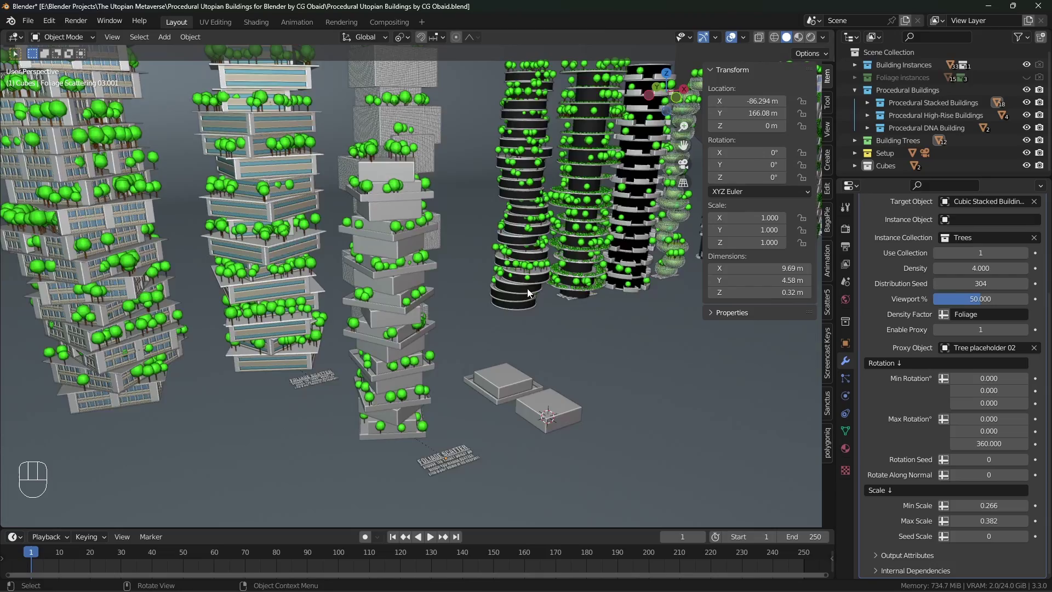
# - Select the moss-roofed Vertical Forest tower to view its Procedural Building modifier, Facades 02 at seed 40
pyautogui.middleClick(522, 267)
pyautogui.scroll(-3)
pyautogui.scroll(-3)
pyautogui.middleClick(507, 235)
pyautogui.middleClick(541, 246)
pyautogui.scroll(3)
pyautogui.click(444, 217)
pyautogui.middleClick(447, 288)
pyautogui.moveTo(453, 293); pyautogui.dragTo(439, 287)
pyautogui.moveTo(420, 295); pyautogui.dragTo(345, 232)
pyautogui.moveTo(390, 236); pyautogui.dragTo(510, 426)
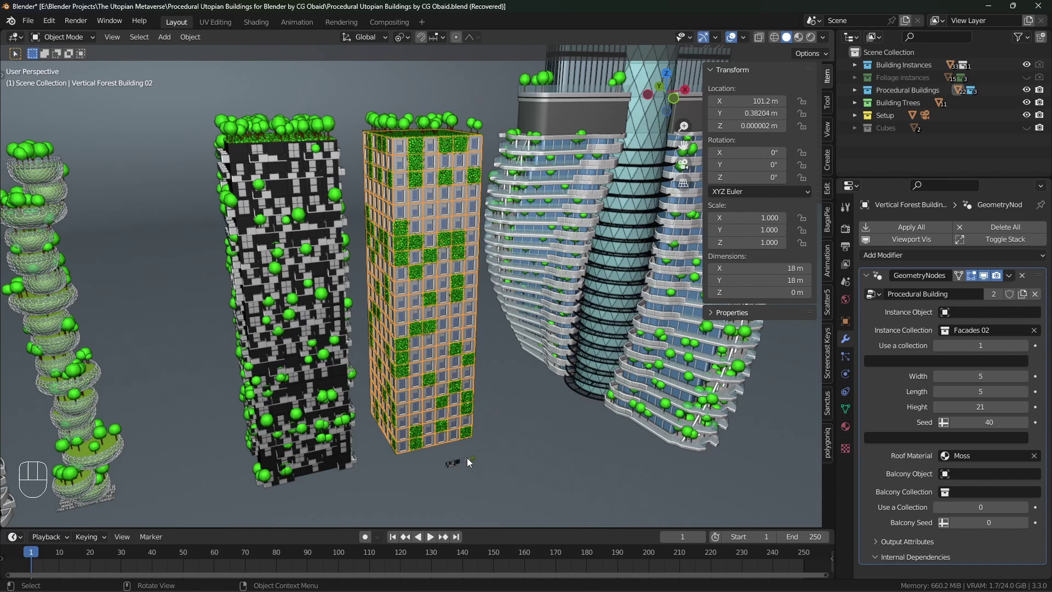
# - Navigate to the facade tile pieces and select the moss tile and its neighbouring window tile
pyautogui.press('shift+b')
pyautogui.middleClick(487, 469)
pyautogui.moveTo(341, 344); pyautogui.dragTo(368, 334)
pyautogui.click(383, 330)
pyautogui.click(436, 325)
pyautogui.middleClick(482, 336)
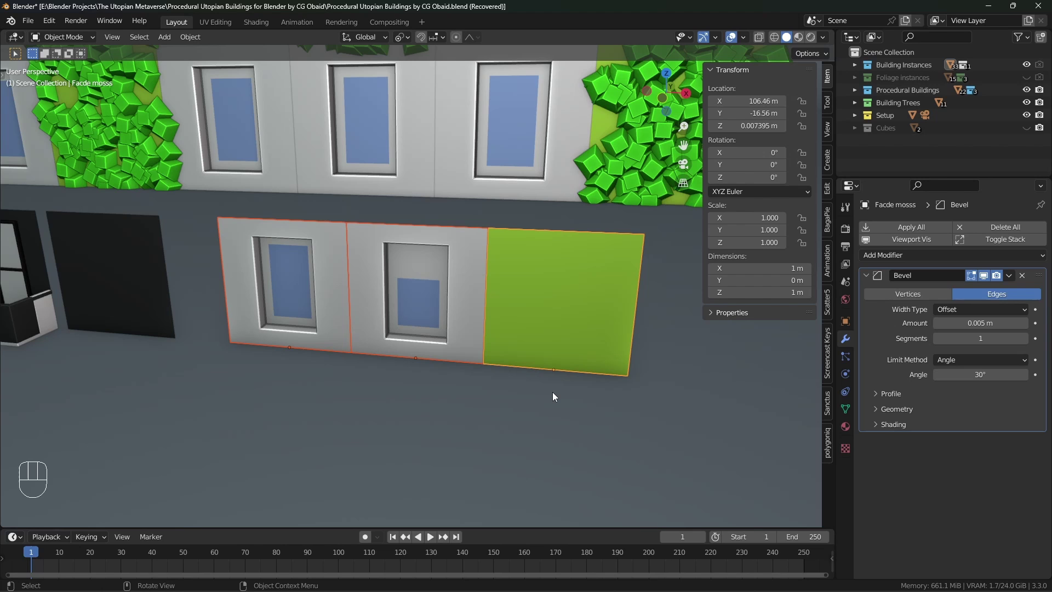
pyautogui.click(320, 313)
pyautogui.middleClick(340, 349)
pyautogui.moveTo(340, 349); pyautogui.dragTo(403, 341)
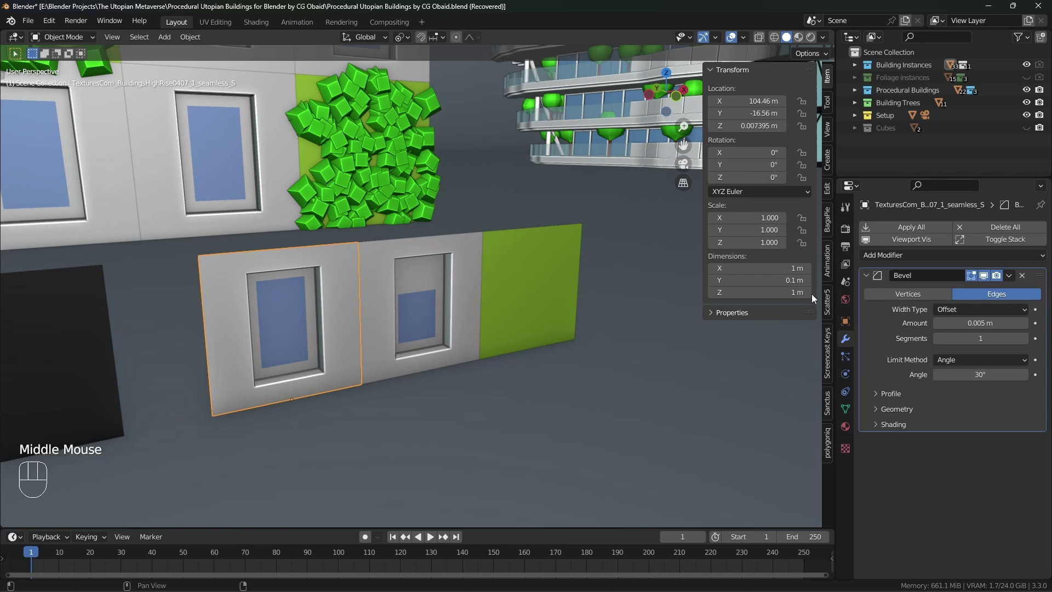
# - Cancel stray scale attempts, select the moss facade tile and show its Foliage vertex group
pyautogui.press('s')
pyautogui.press('z')
pyautogui.rightClick(479, 379)
pyautogui.press('s')
pyautogui.press('x')
pyautogui.rightClick(418, 360)
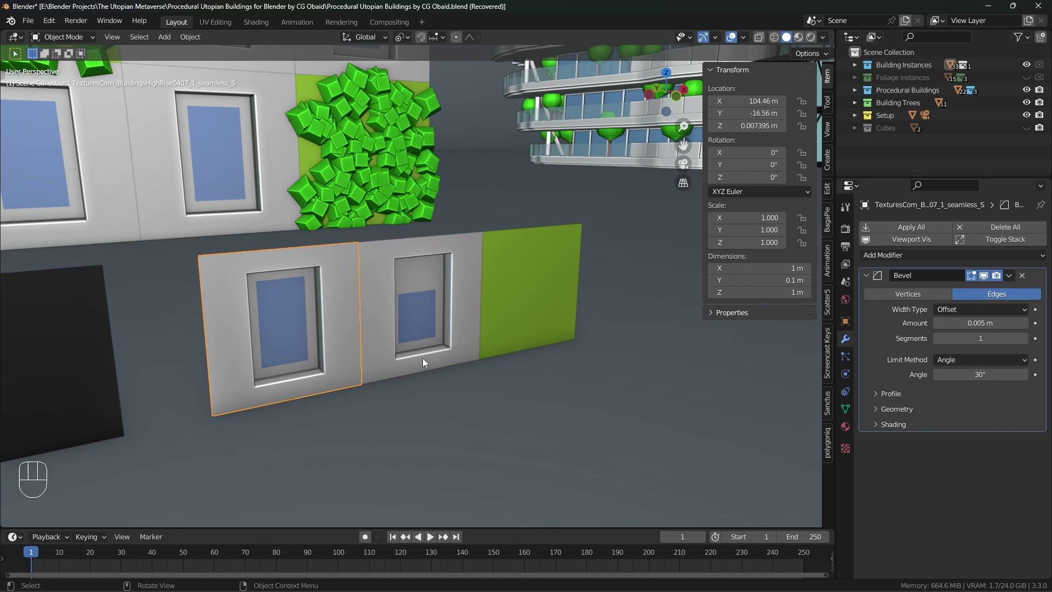
pyautogui.click(425, 362)
pyautogui.click(543, 327)
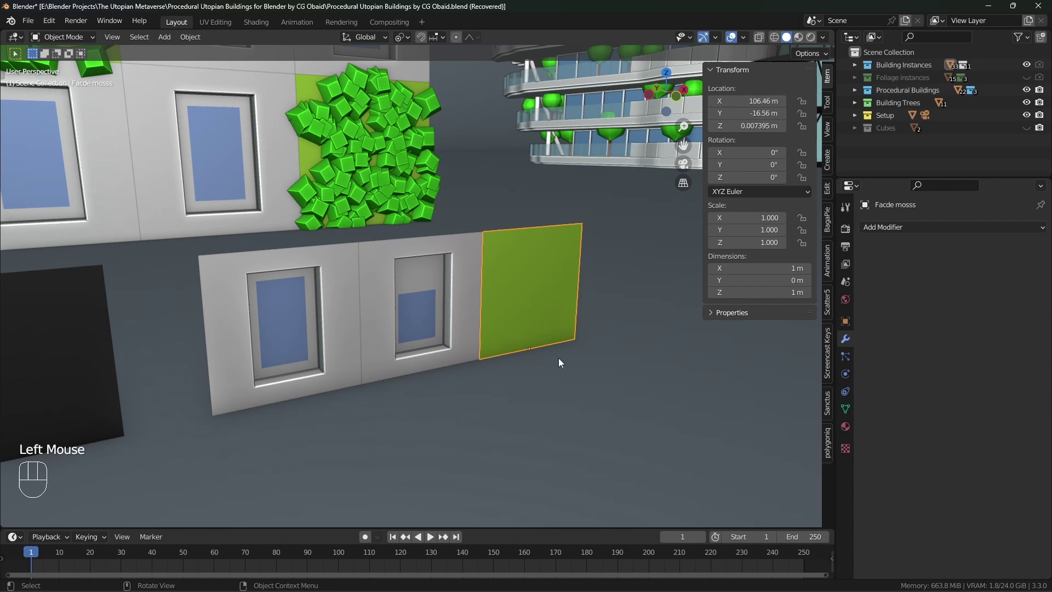
pyautogui.click(849, 411)
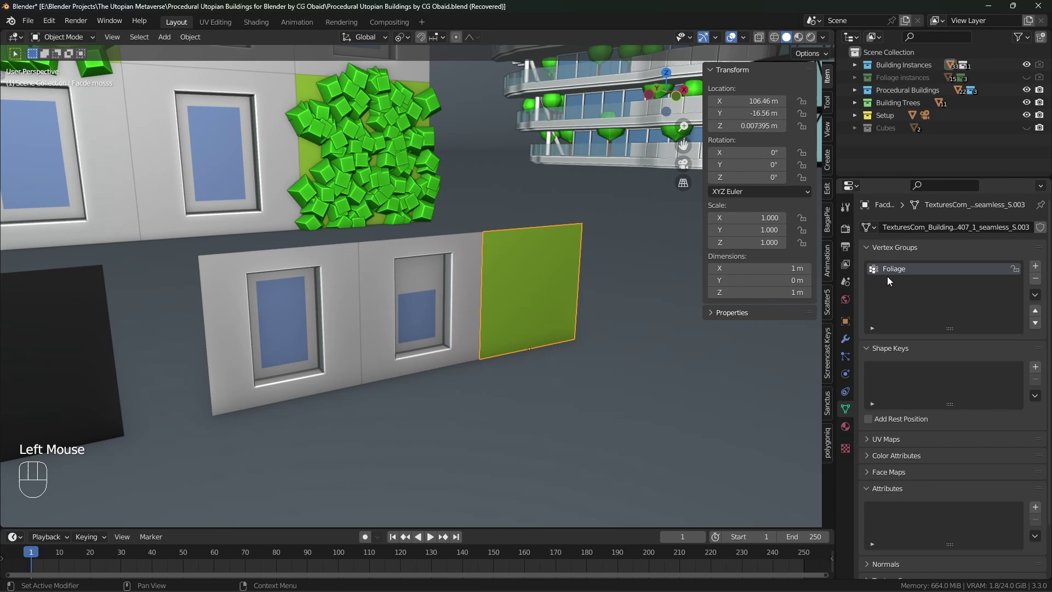
# - Orbit back up to select Vertical Forest Building 01 with moss cubes covering its patches
pyautogui.moveTo(383, 267); pyautogui.dragTo(367, 250)
pyautogui.scroll(-3)
pyautogui.moveTo(376, 230); pyautogui.dragTo(425, 239)
pyautogui.scroll(-3)
pyautogui.middleClick(427, 227)
pyautogui.moveTo(359, 283); pyautogui.dragTo(352, 190)
pyautogui.moveTo(418, 267); pyautogui.dragTo(341, 254)
pyautogui.click(334, 246)
pyautogui.moveTo(376, 247); pyautogui.dragTo(370, 258)
pyautogui.moveTo(373, 262); pyautogui.dragTo(310, 284)
pyautogui.scroll(3)
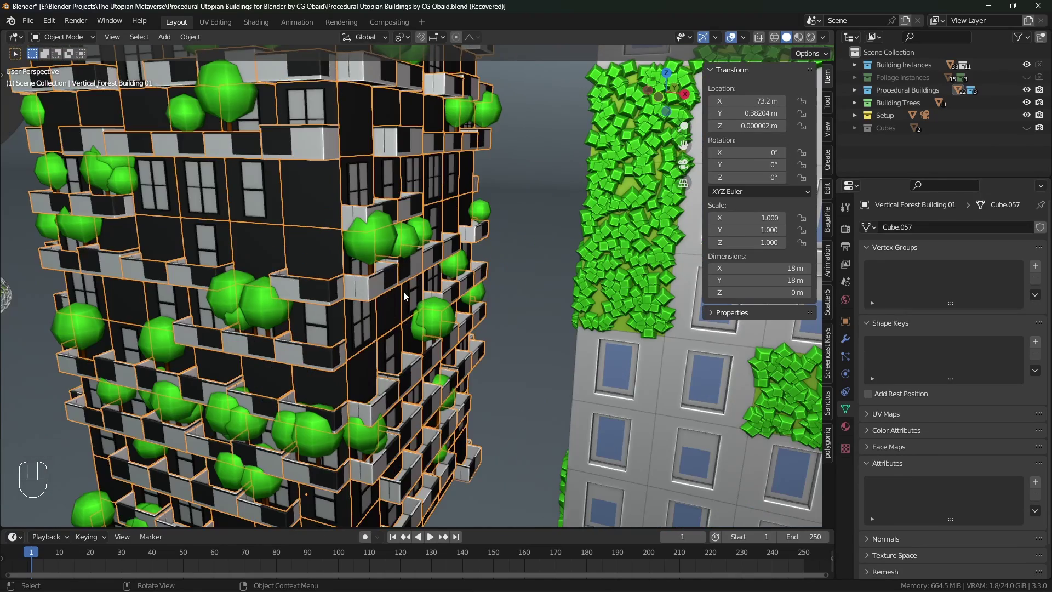